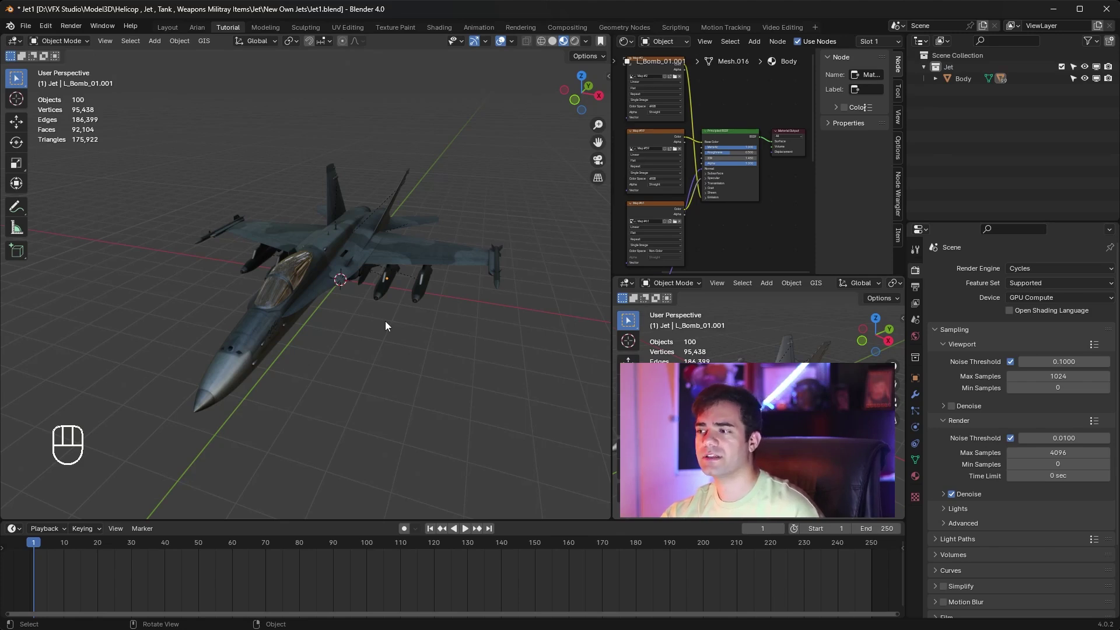
# Orbit around the jet, briefly selecting a wing bomb and the Body object, then clear the selection
pyautogui.moveTo(389, 321); pyautogui.dragTo(384, 321)
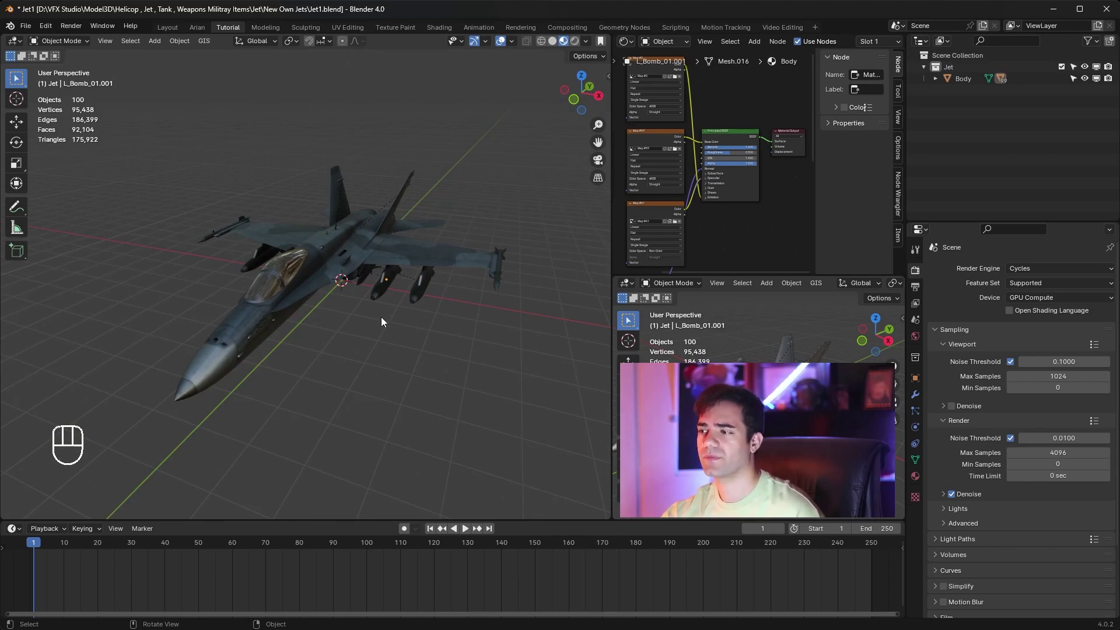
pyautogui.moveTo(383, 318); pyautogui.dragTo(389, 315)
pyautogui.moveTo(472, 407); pyautogui.dragTo(437, 327)
pyautogui.click(406, 281)
pyautogui.click(406, 222)
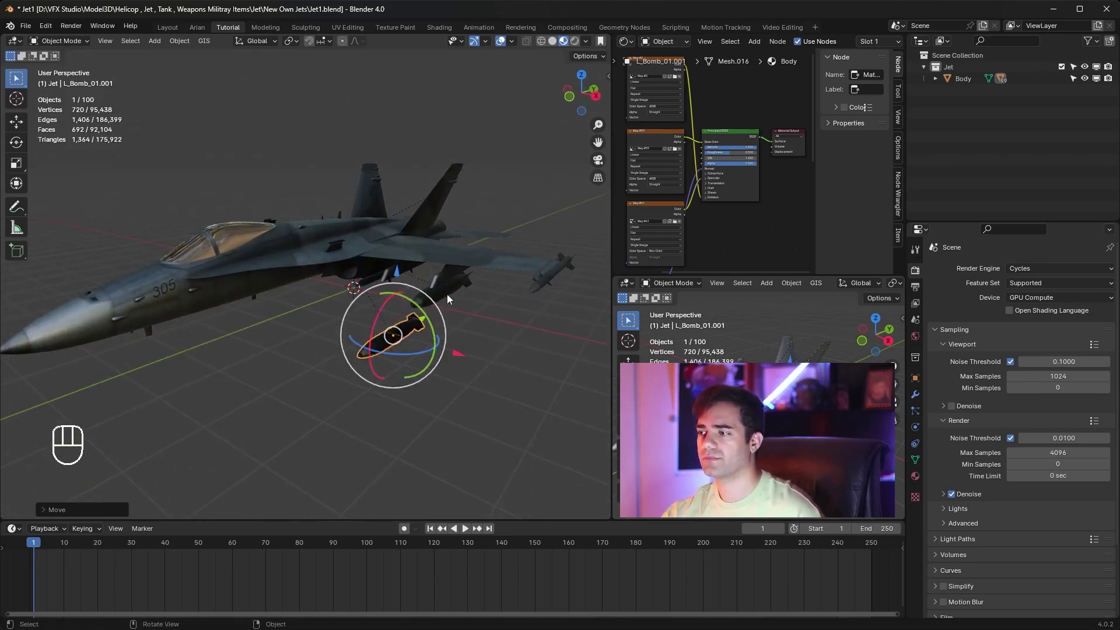
pyautogui.press('ctrl+z')
pyautogui.moveTo(387, 328); pyautogui.dragTo(411, 330)
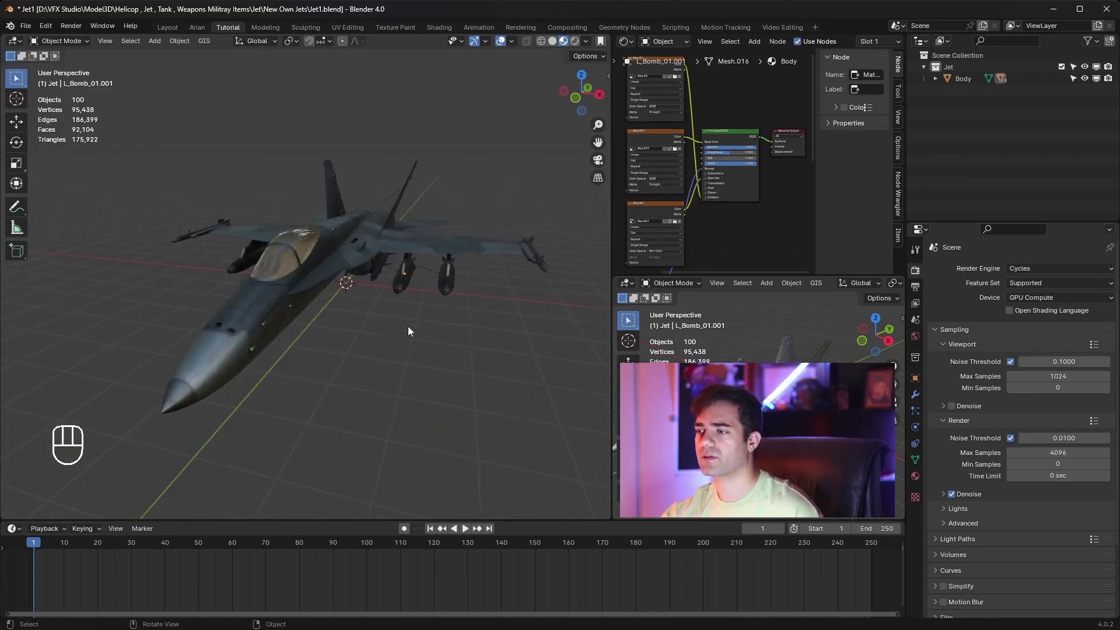
pyautogui.click(968, 83)
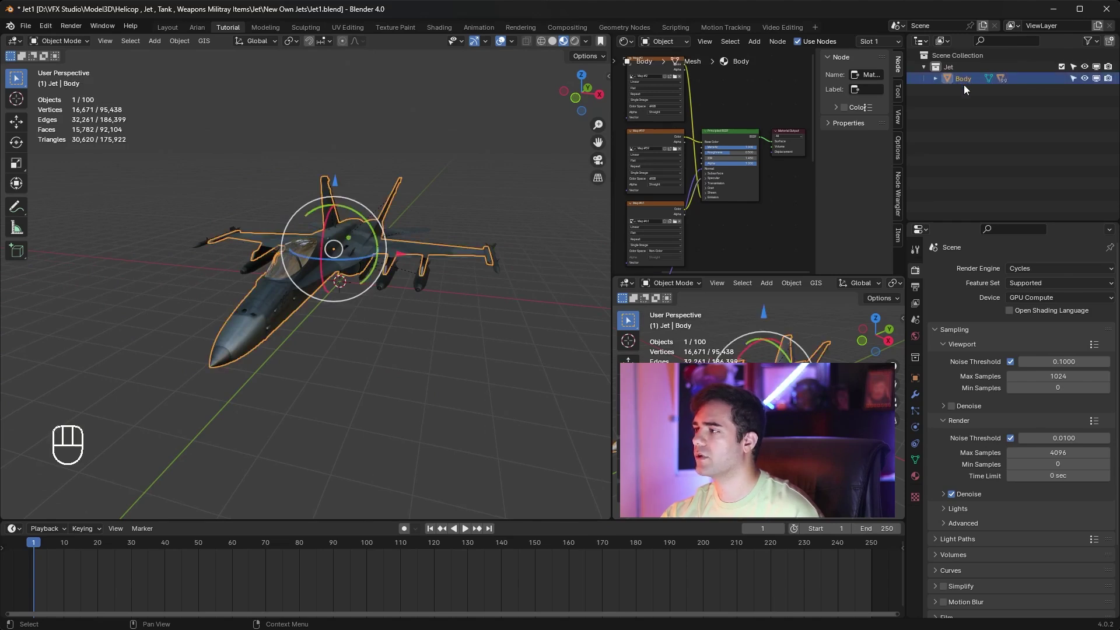
pyautogui.press('g')
pyautogui.moveTo(359, 258); pyautogui.dragTo(941, 84)
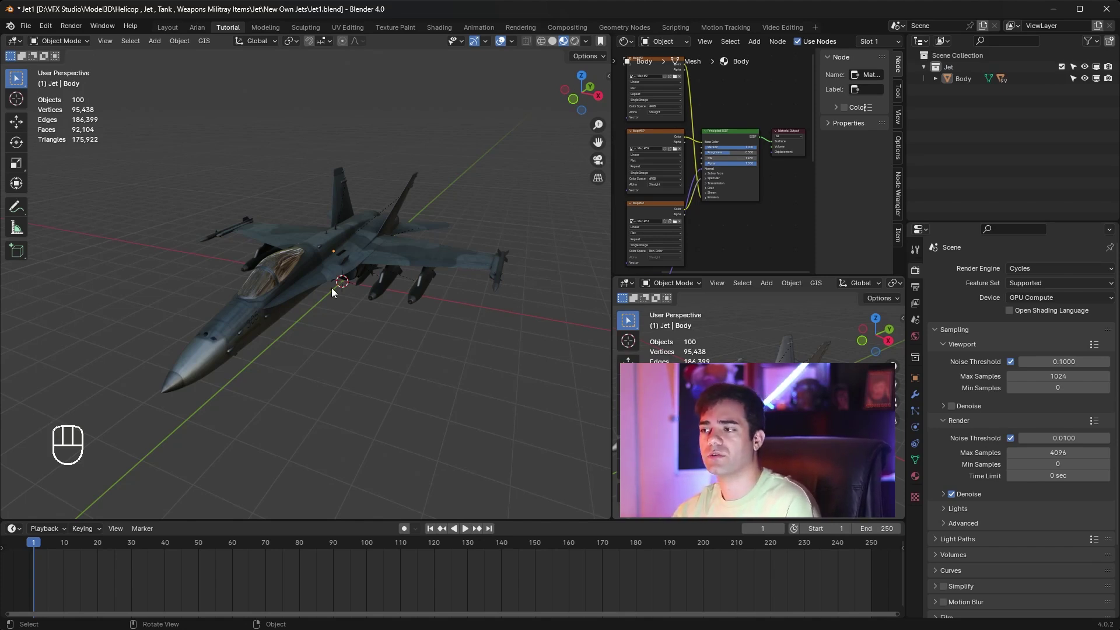
pyautogui.click(382, 309)
# Add an empty at the jet's centre and rotate it 90° on the X axis
pyautogui.press('KP_7')
pyautogui.press('shift+a')
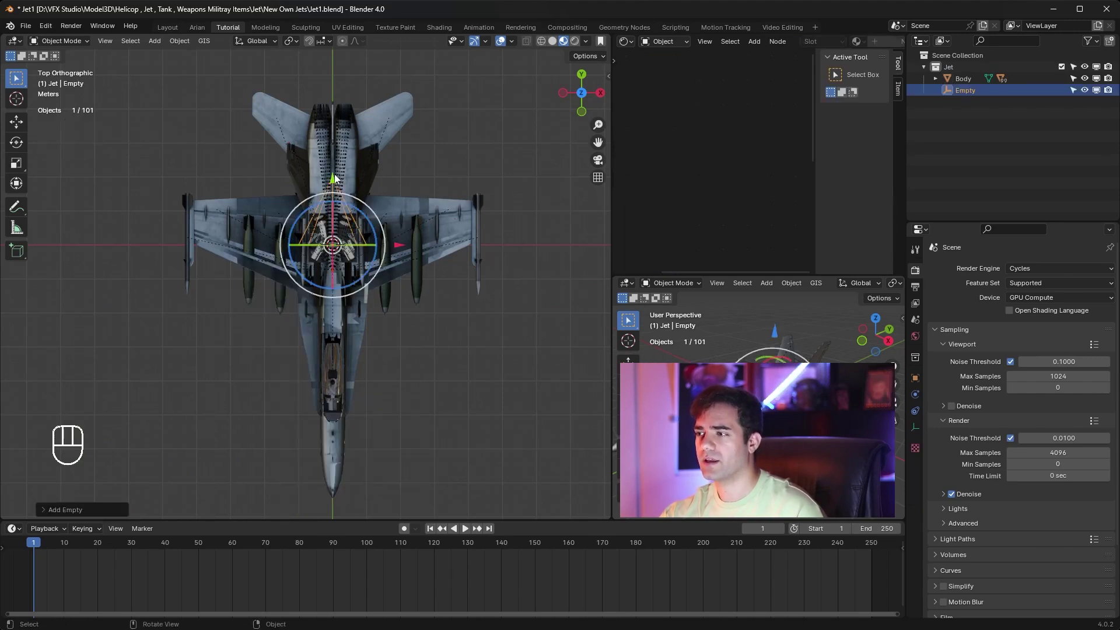
pyautogui.press('r')
pyautogui.press('z')
pyautogui.press('x')
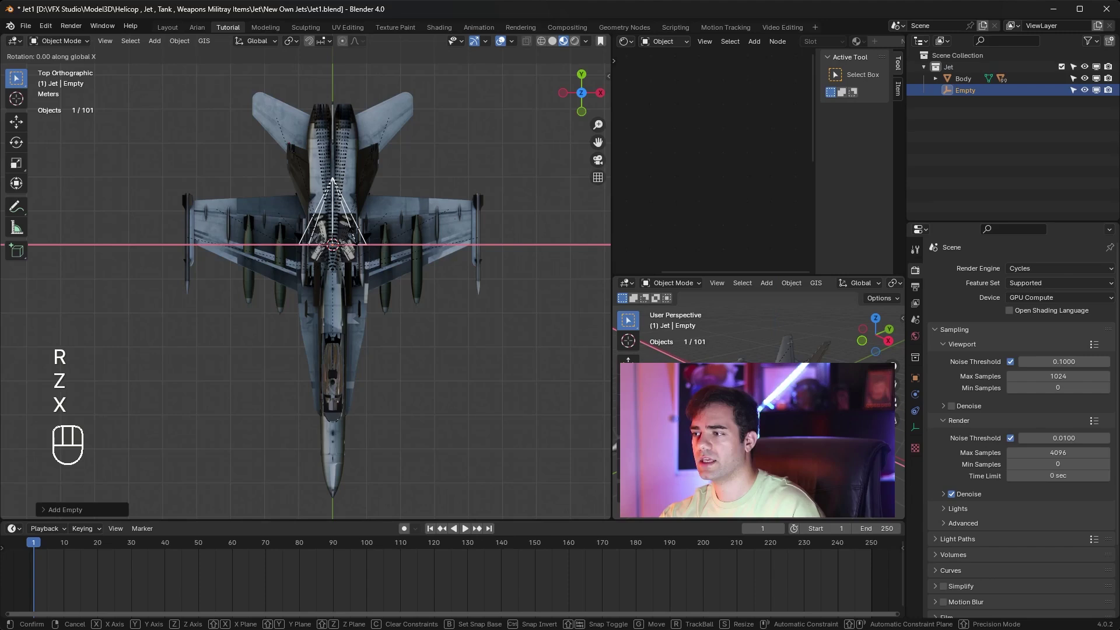
pyautogui.press('1')
pyautogui.press('8')
pyautogui.press('Return')
# Slide the empty along its axis to the jet's nose and confirm its placement
pyautogui.moveTo(487, 303); pyautogui.dragTo(522, 208)
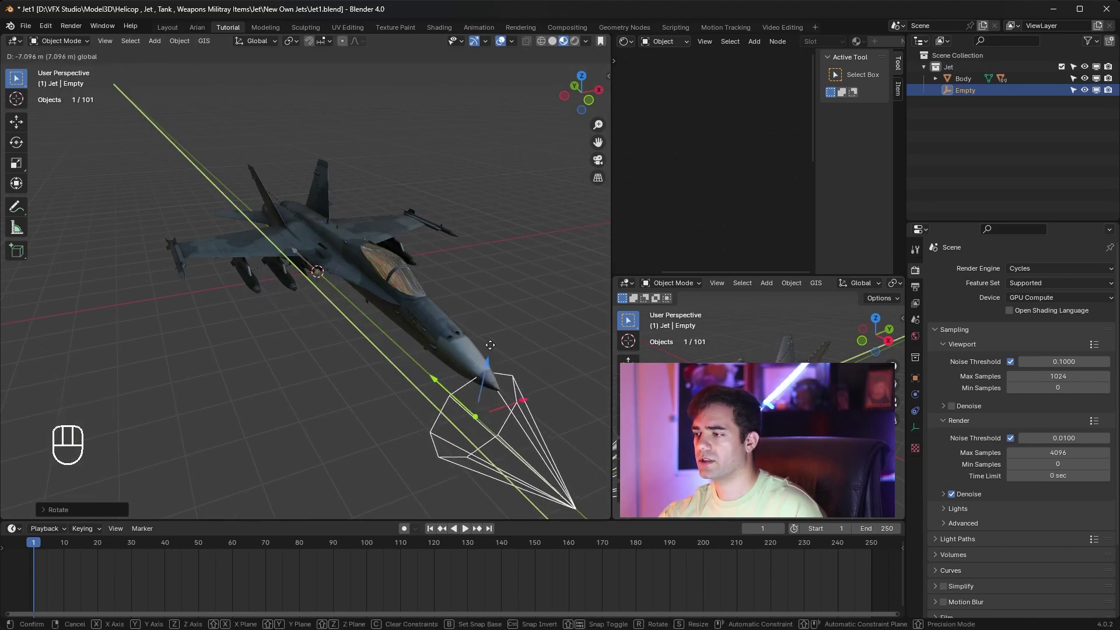
pyautogui.click(463, 332)
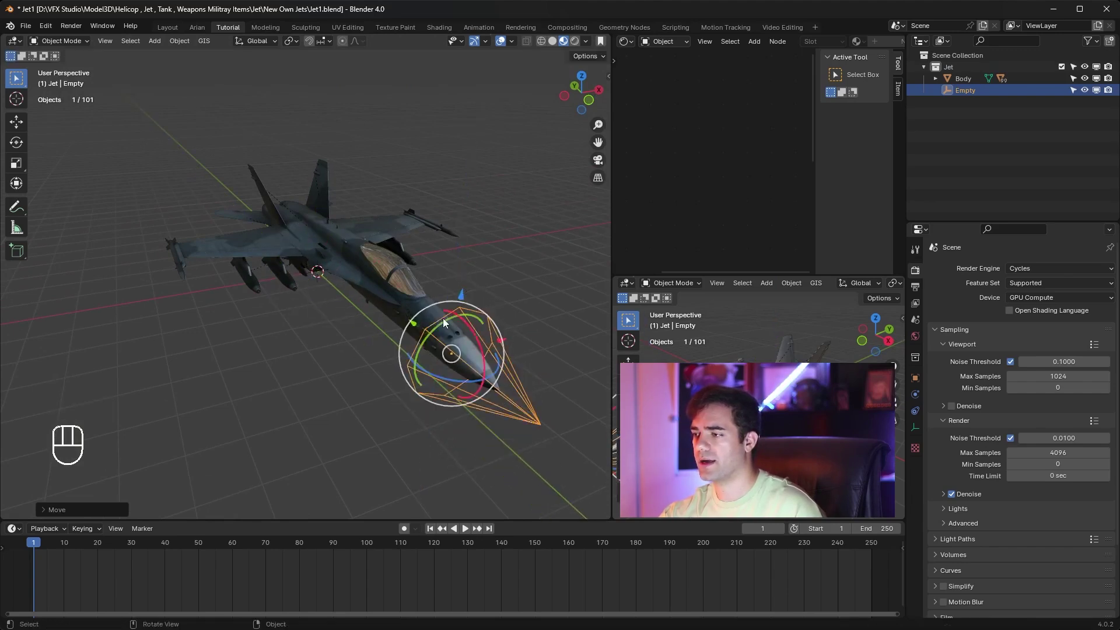
pyautogui.click(417, 326)
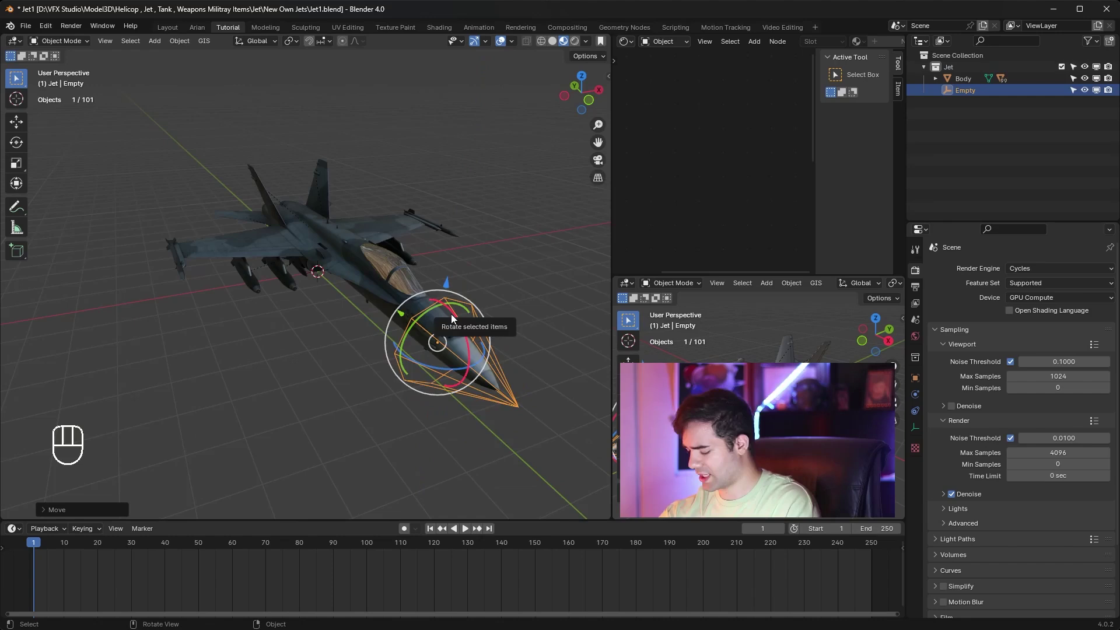
pyautogui.press('KP_7')
pyautogui.moveTo(434, 389); pyautogui.dragTo(415, 246)
pyautogui.moveTo(547, 171); pyautogui.dragTo(462, 185)
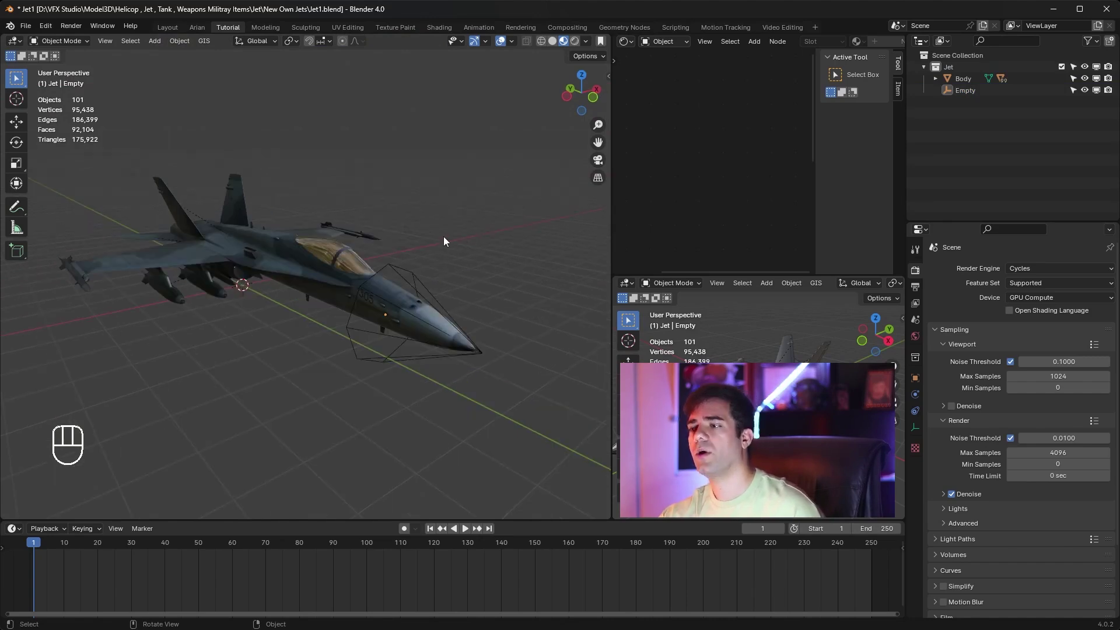
# Parent the jet Body to the nose empty and test it with a rotation, then cancel the test
pyautogui.click(416, 270)
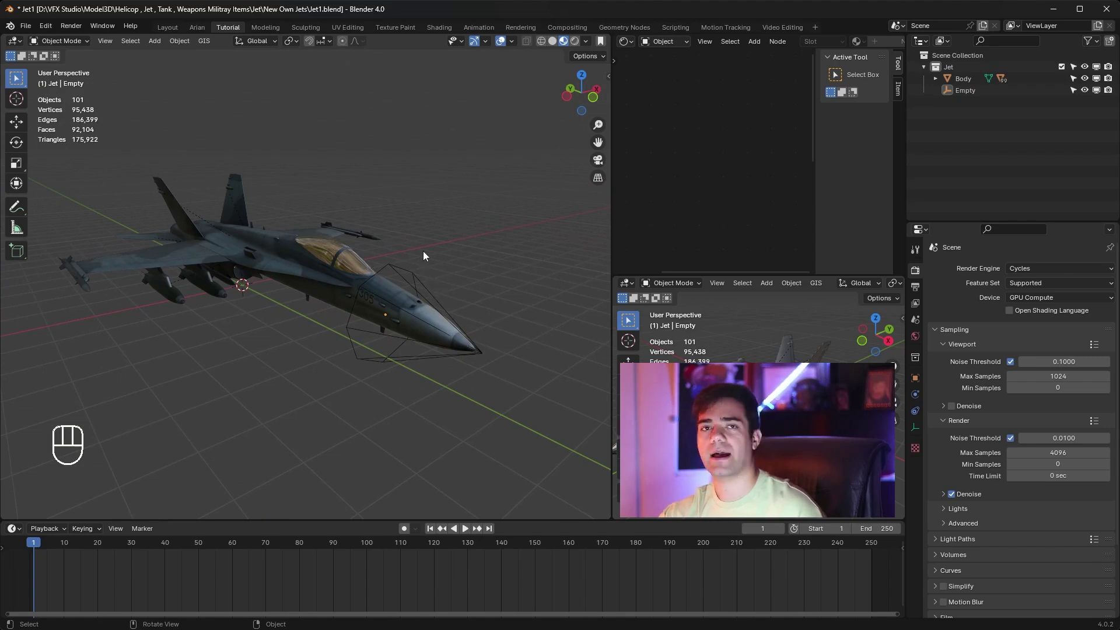
pyautogui.click(251, 246)
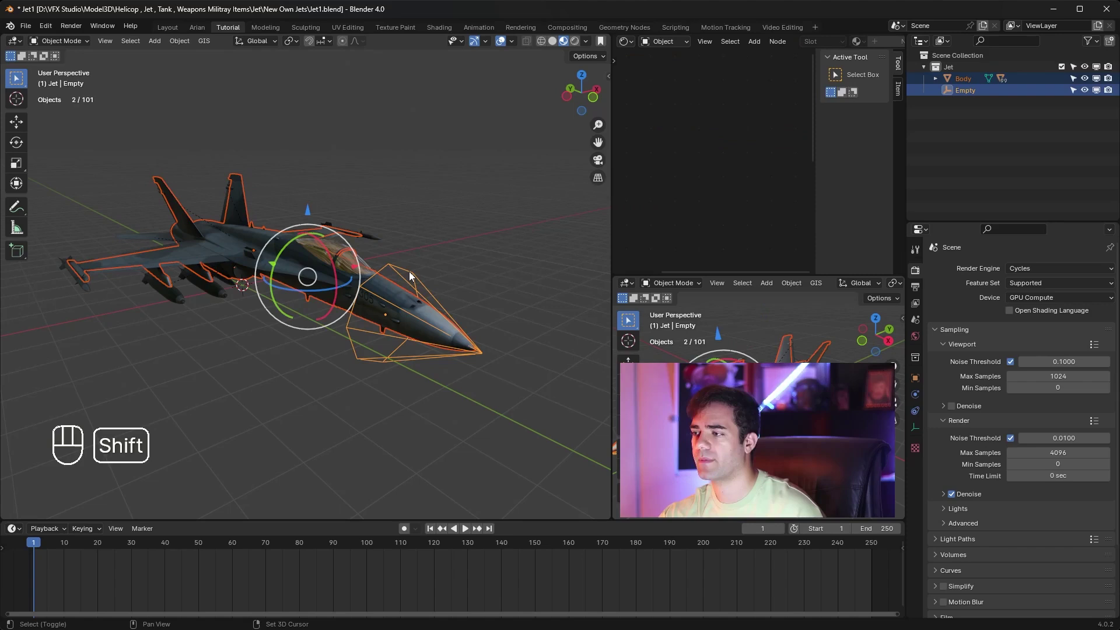
pyautogui.press('ctrl+p')
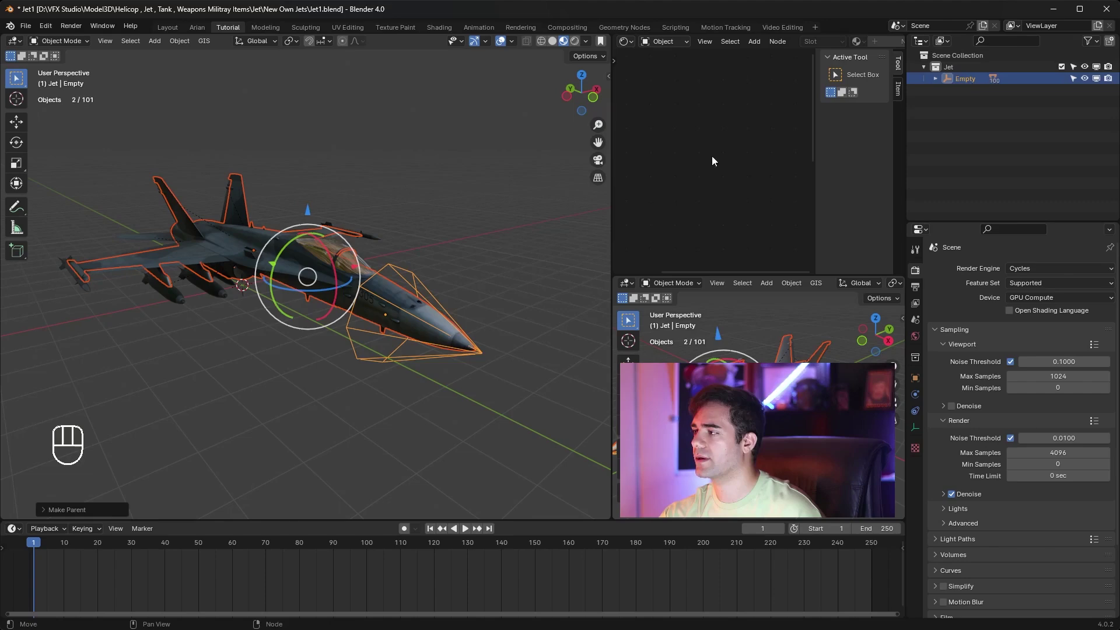
pyautogui.click(425, 202)
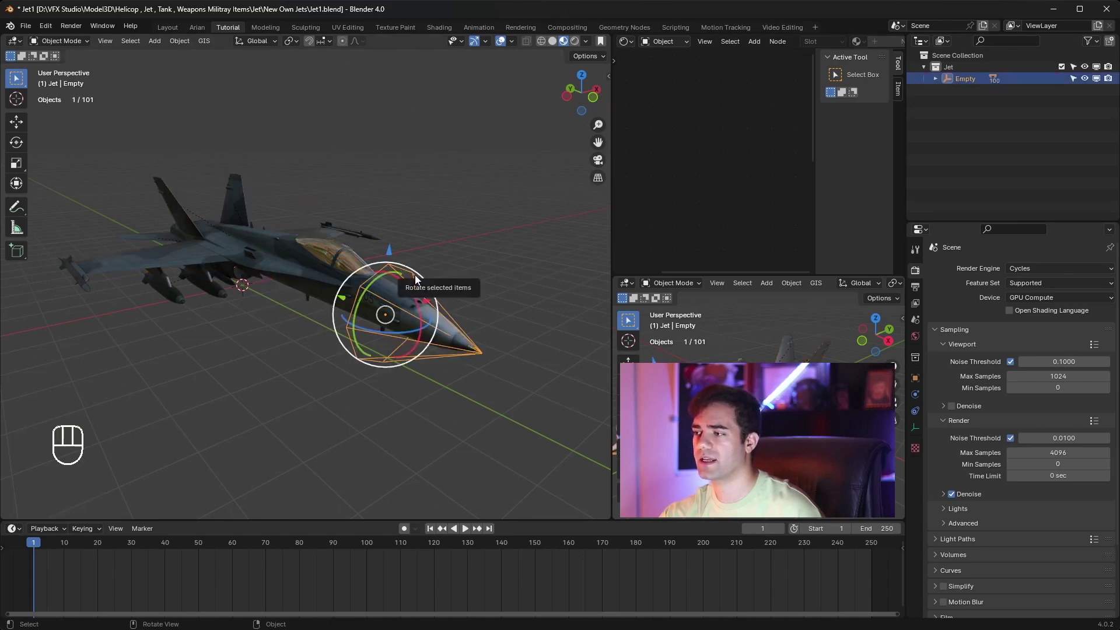
pyautogui.press('ctrl+z')
pyautogui.click(418, 280)
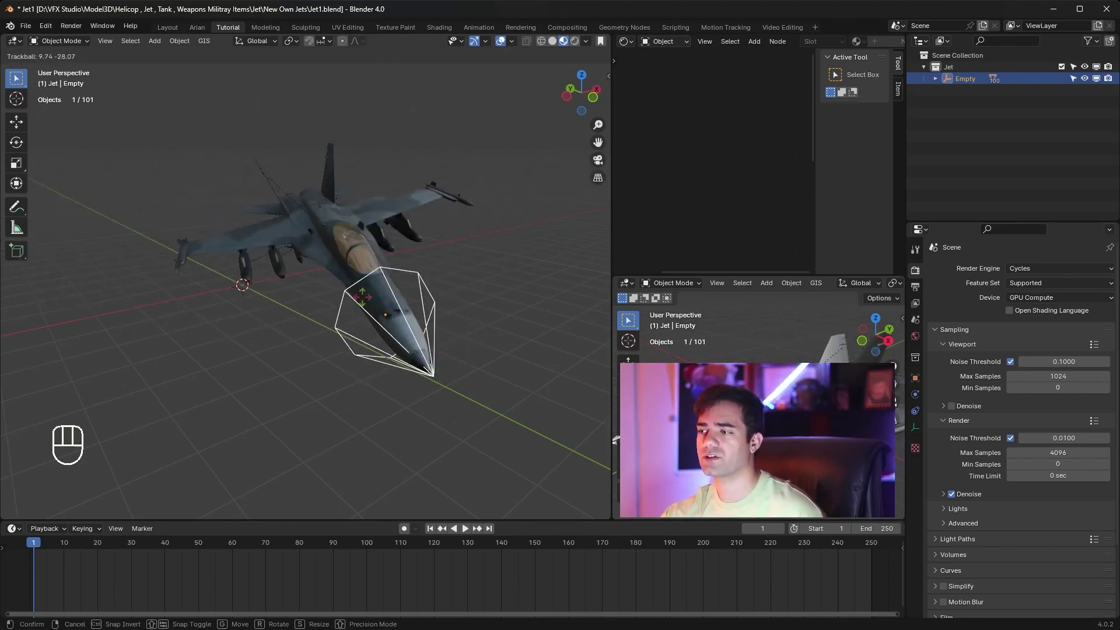
pyautogui.press('ctrl+z')
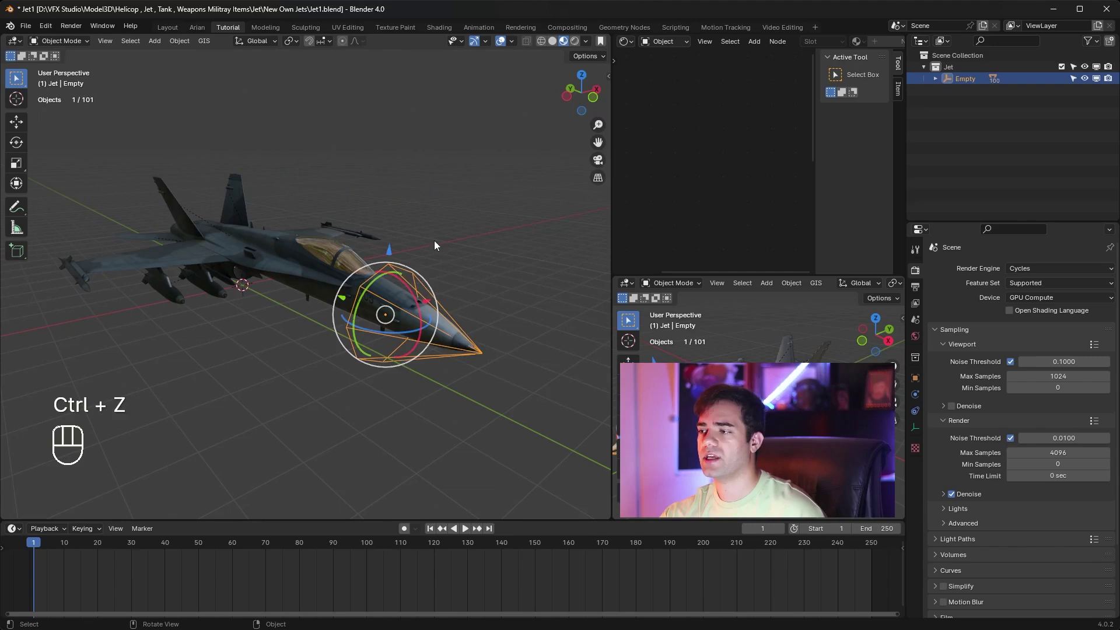
# Rename the nose empty to 'Shake' in the Outliner
pyautogui.doubleClick(973, 77)
pyautogui.moveTo(973, 81); pyautogui.dragTo(984, 111)
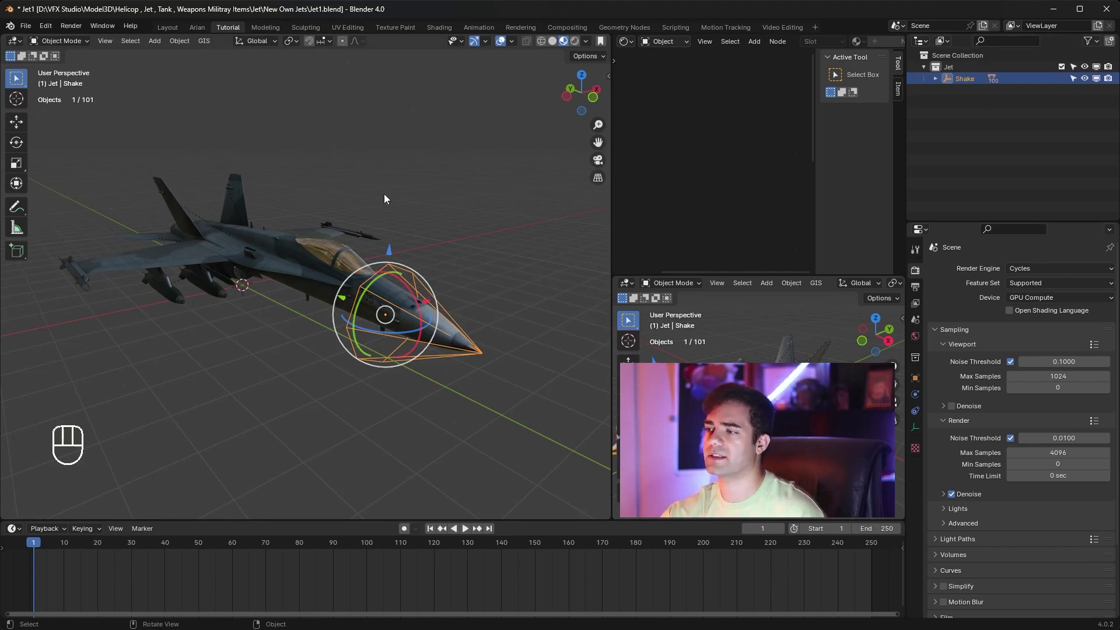
pyautogui.click(399, 287)
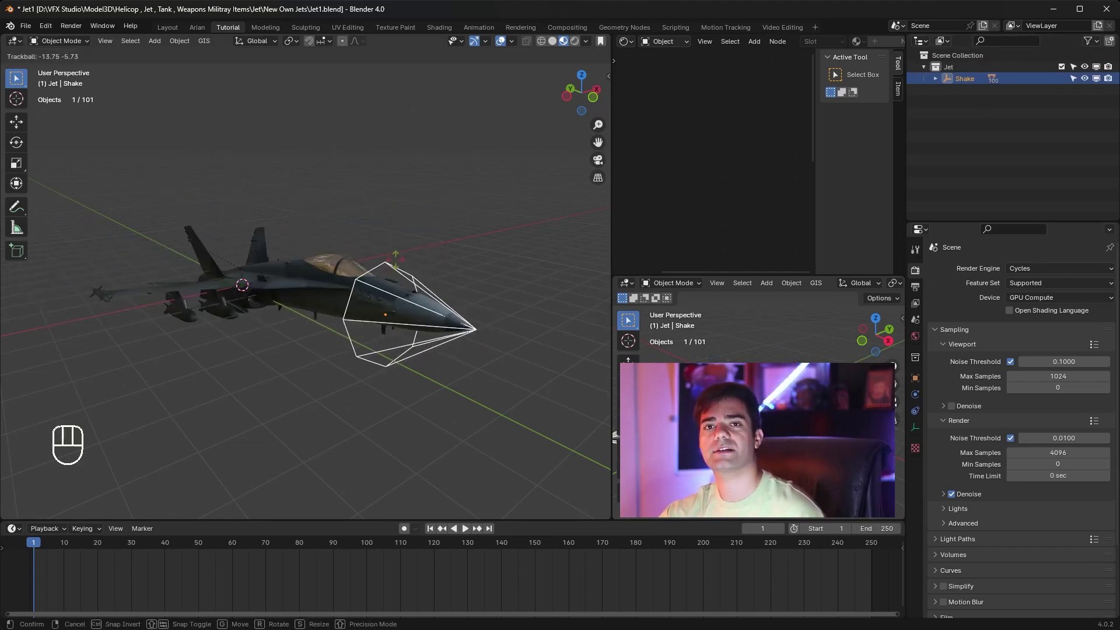
pyautogui.press('ctrl+z')
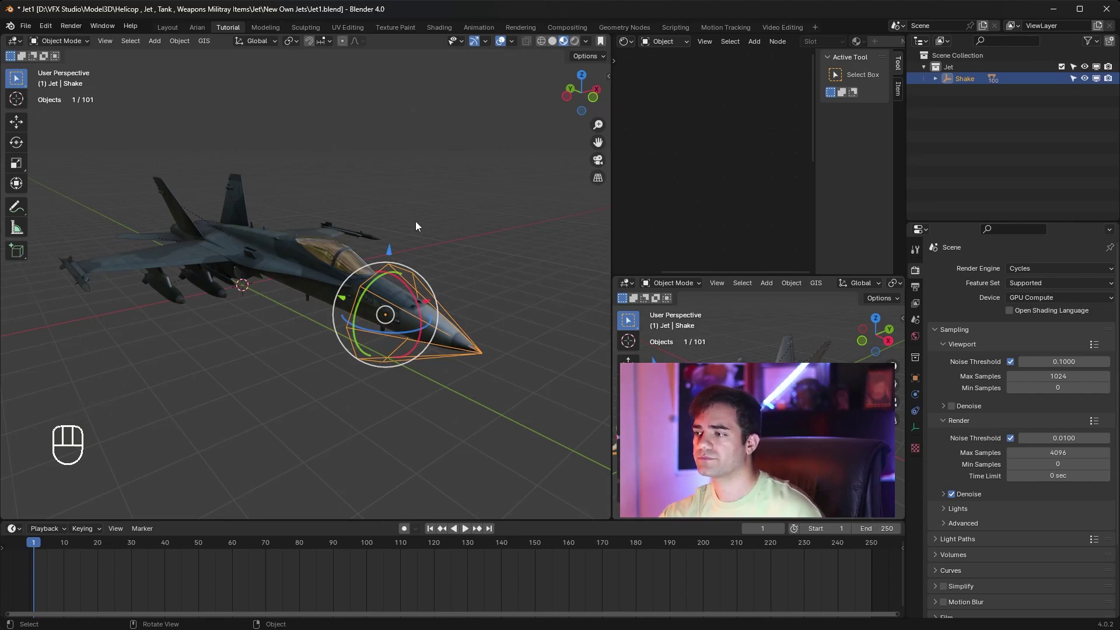
# Add a second empty and, from top view, scale it up and stretch it along Y to enclose the jet
pyautogui.press('shift+a')
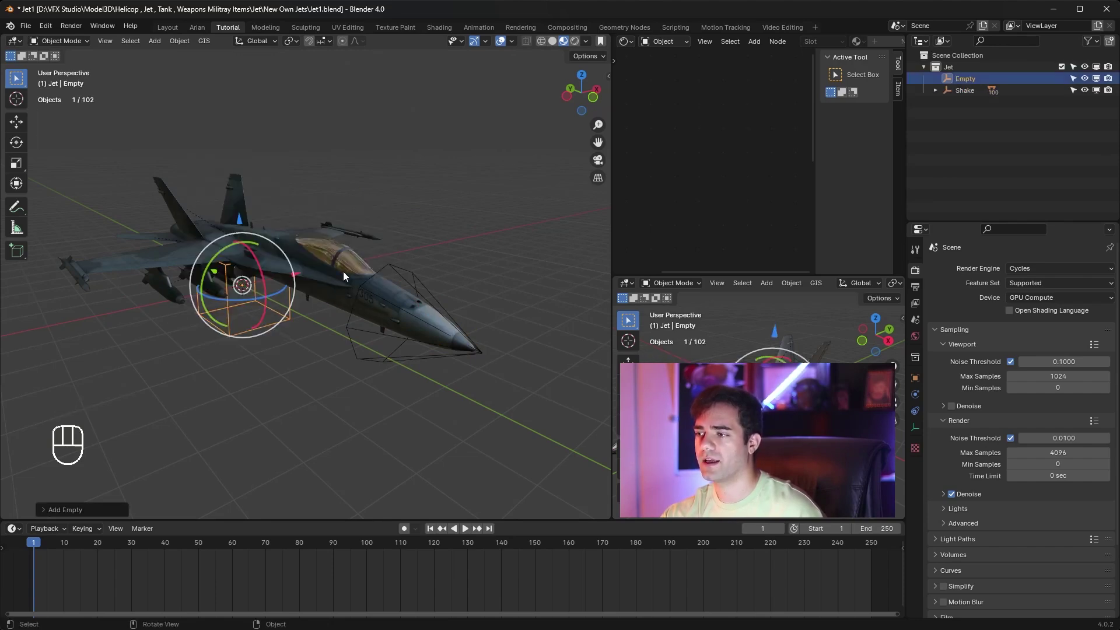
pyautogui.press('KP_7')
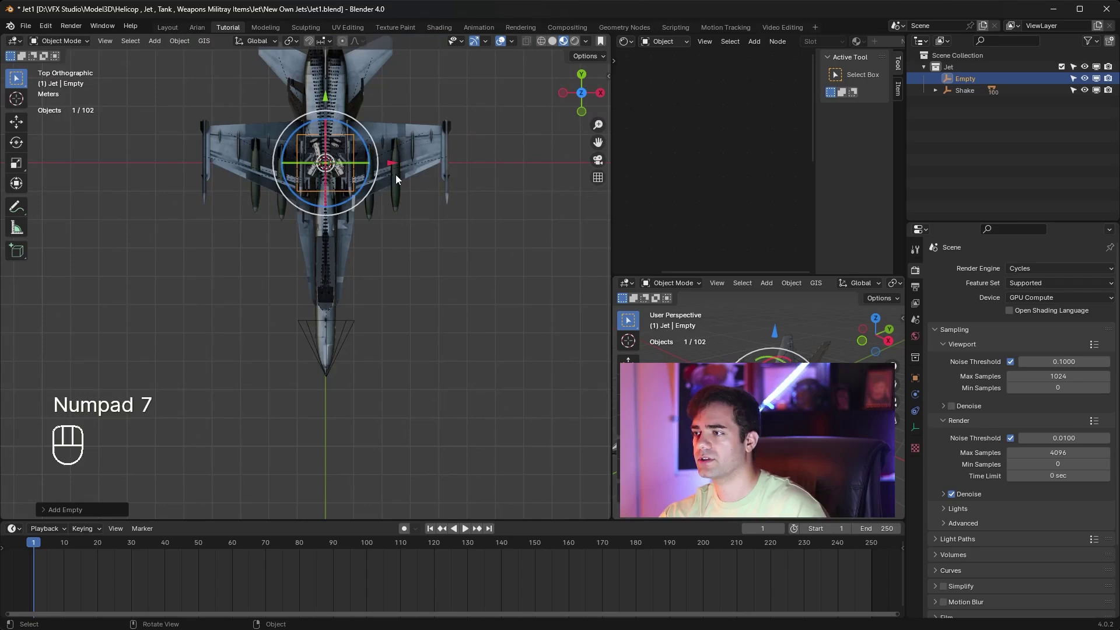
pyautogui.moveTo(402, 202); pyautogui.dragTo(398, 276)
pyautogui.press('s')
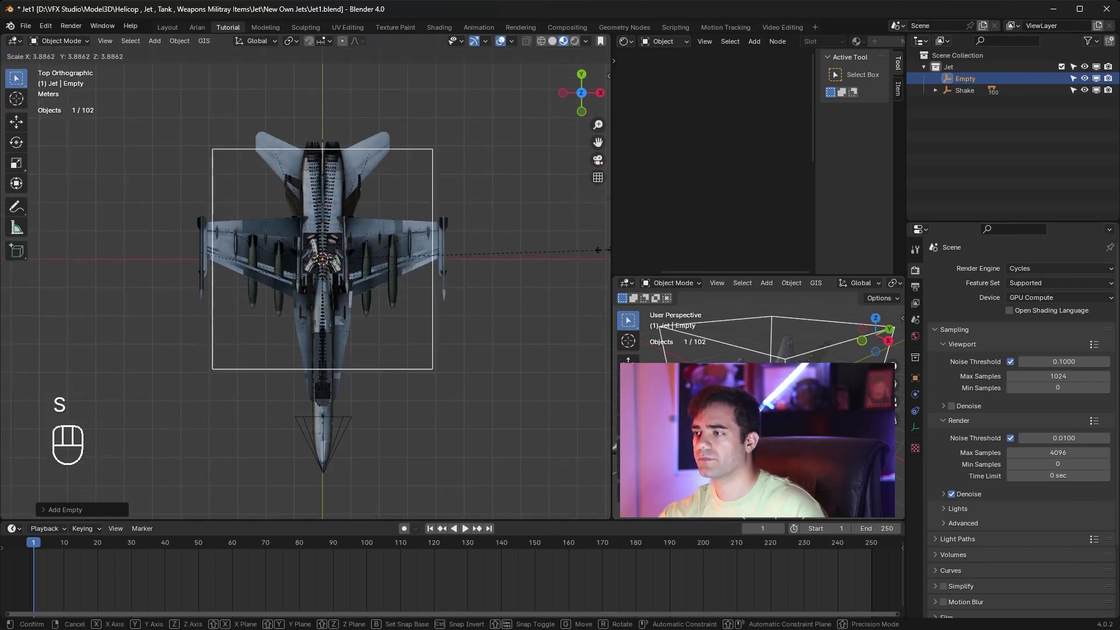
pyautogui.click(594, 251)
pyautogui.press('s')
pyautogui.press('x')
pyautogui.press('z')
pyautogui.press('t')
pyautogui.press('y')
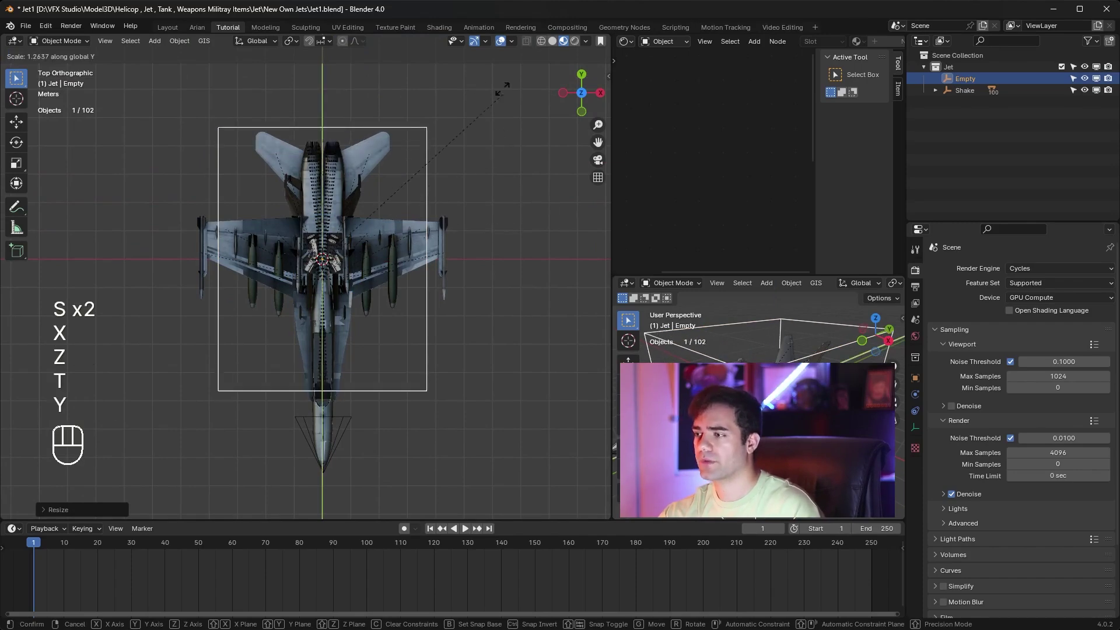
pyautogui.click(487, 47)
pyautogui.click(327, 196)
# Flatten the box empty along its height and check it around the jet from front and orbit views
pyautogui.moveTo(378, 288); pyautogui.dragTo(393, 170)
pyautogui.press('s')
pyautogui.press('x')
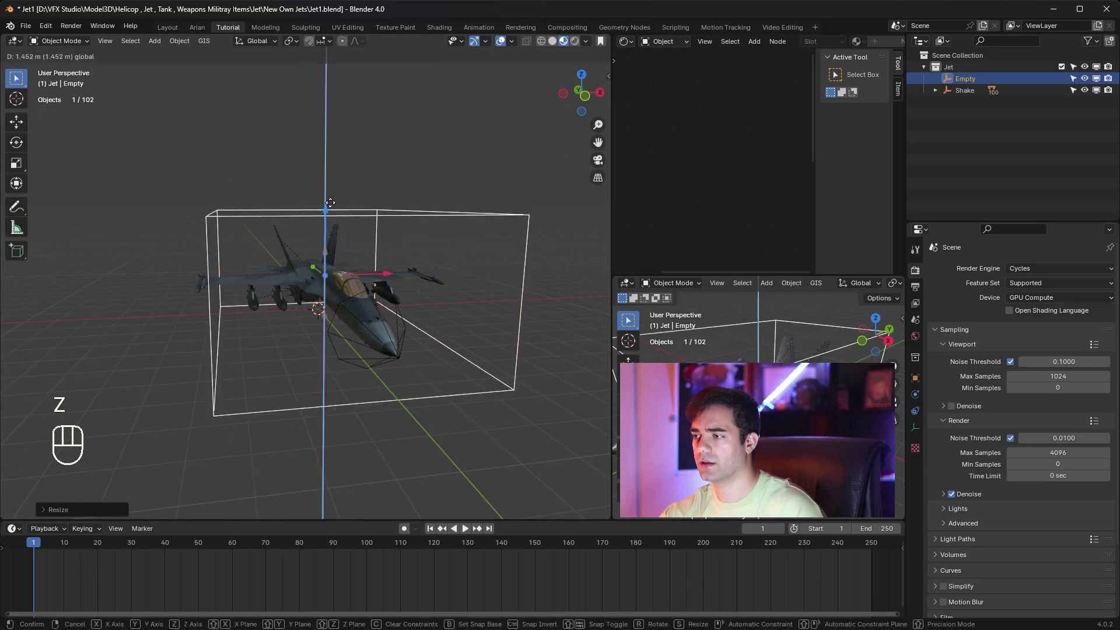
pyautogui.press('s')
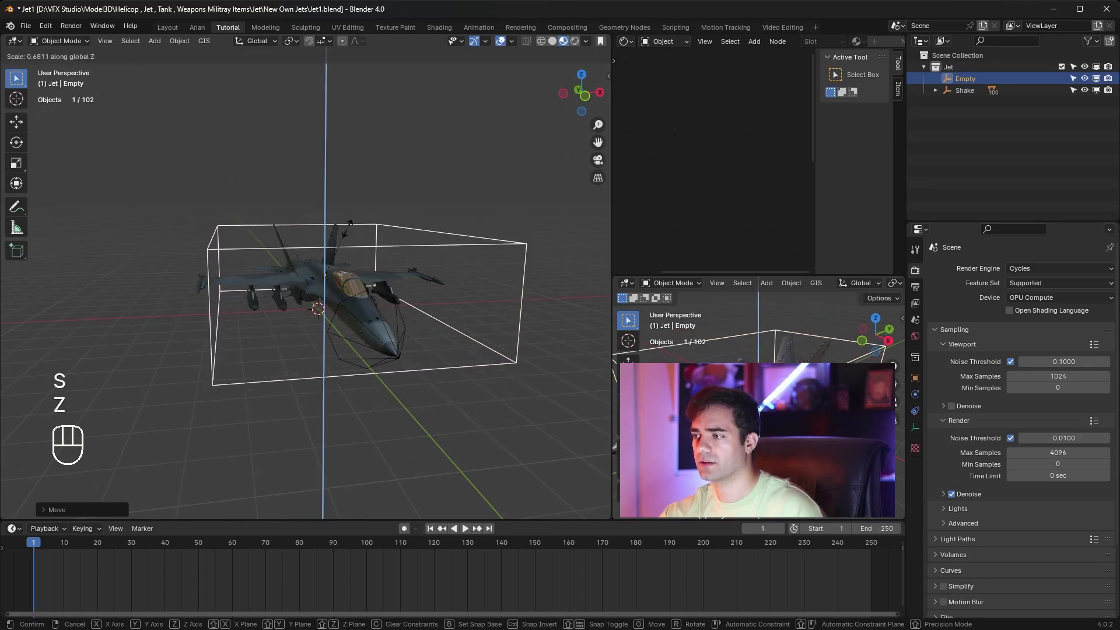
pyautogui.press('KP_1')
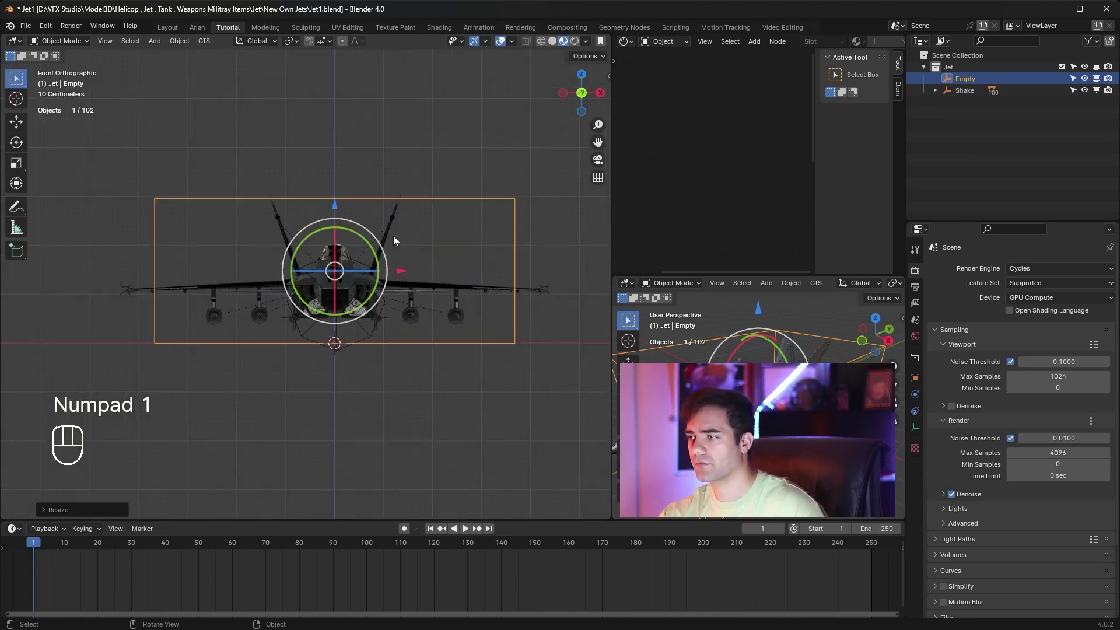
pyautogui.click(338, 210)
pyautogui.press('KP_1')
pyautogui.moveTo(374, 198); pyautogui.dragTo(382, 215)
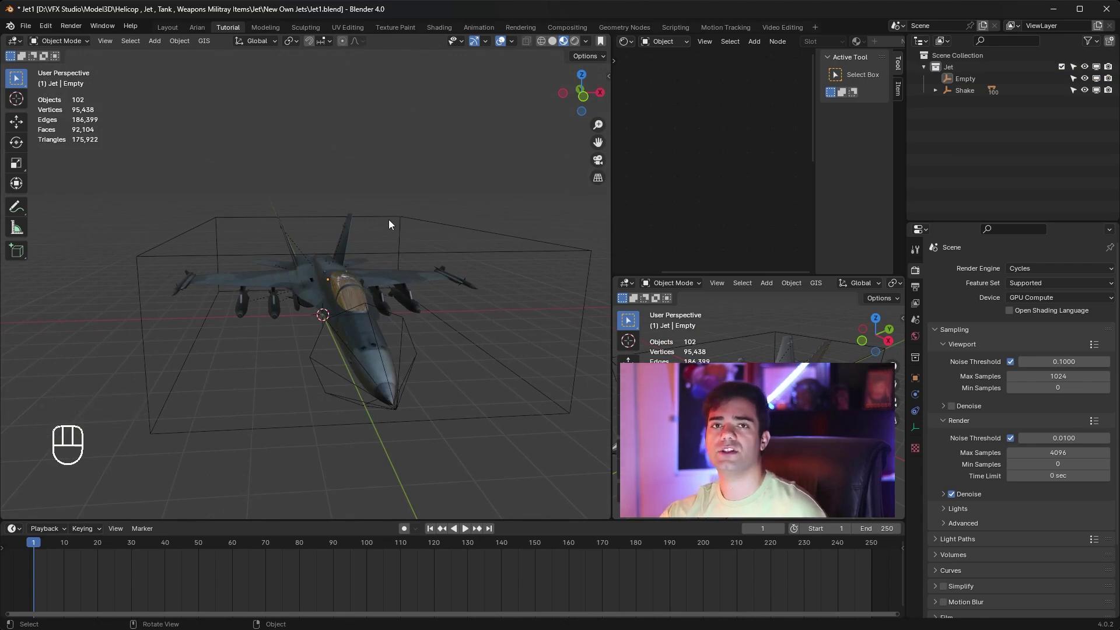
pyautogui.middleClick(406, 224)
# Parent Shake to the box empty and rename that empty to 'Jet'
pyautogui.click(449, 253)
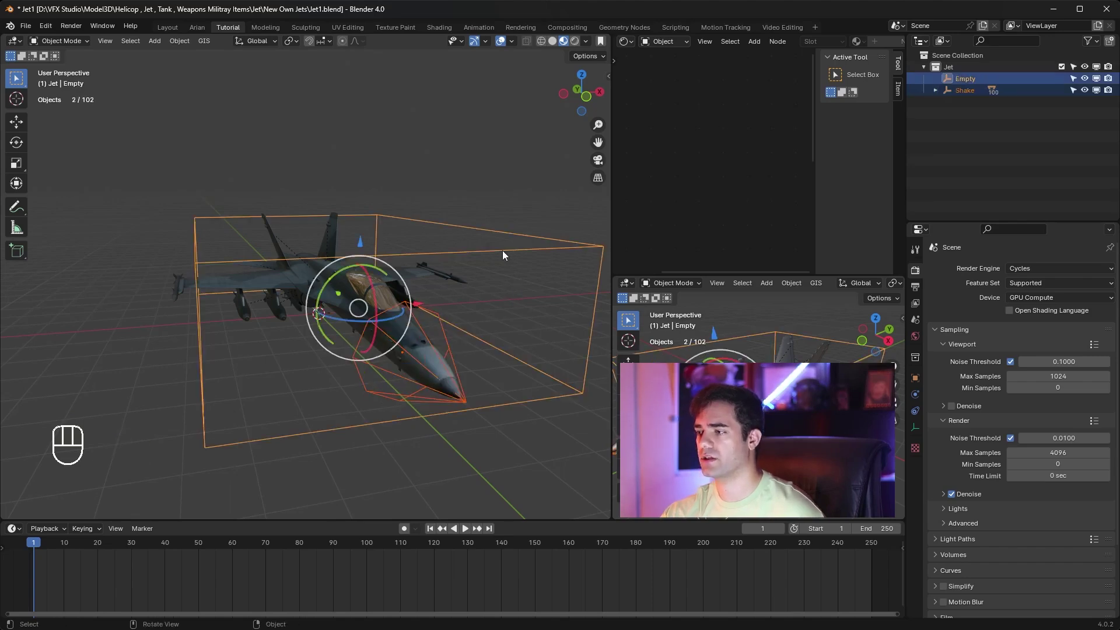
pyautogui.press('ctrl+p')
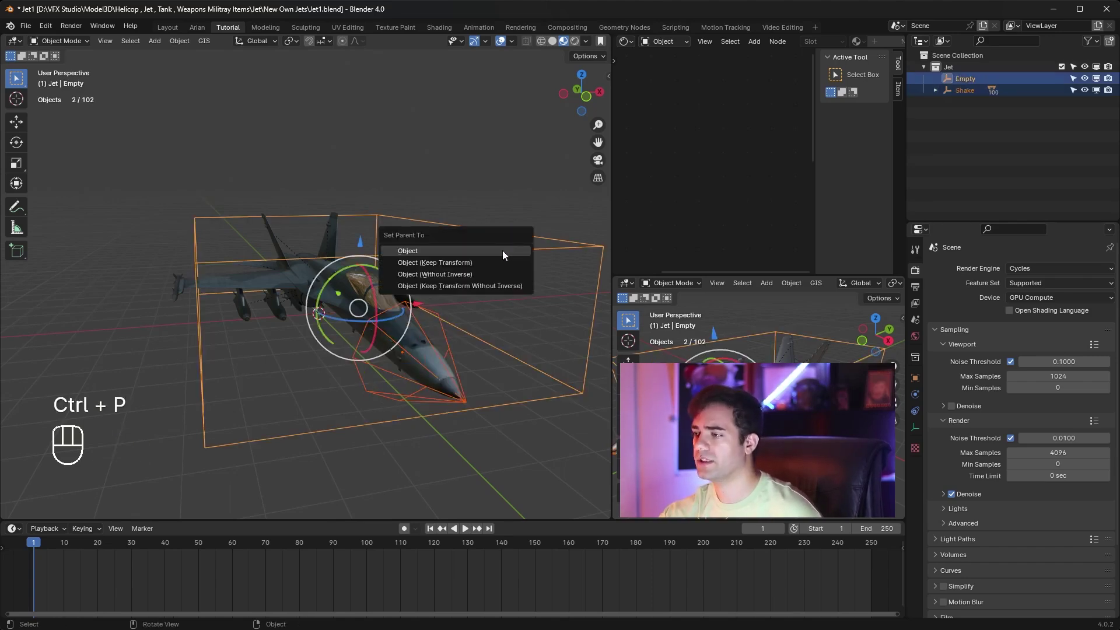
pyautogui.click(972, 83)
pyautogui.moveTo(972, 84); pyautogui.dragTo(985, 114)
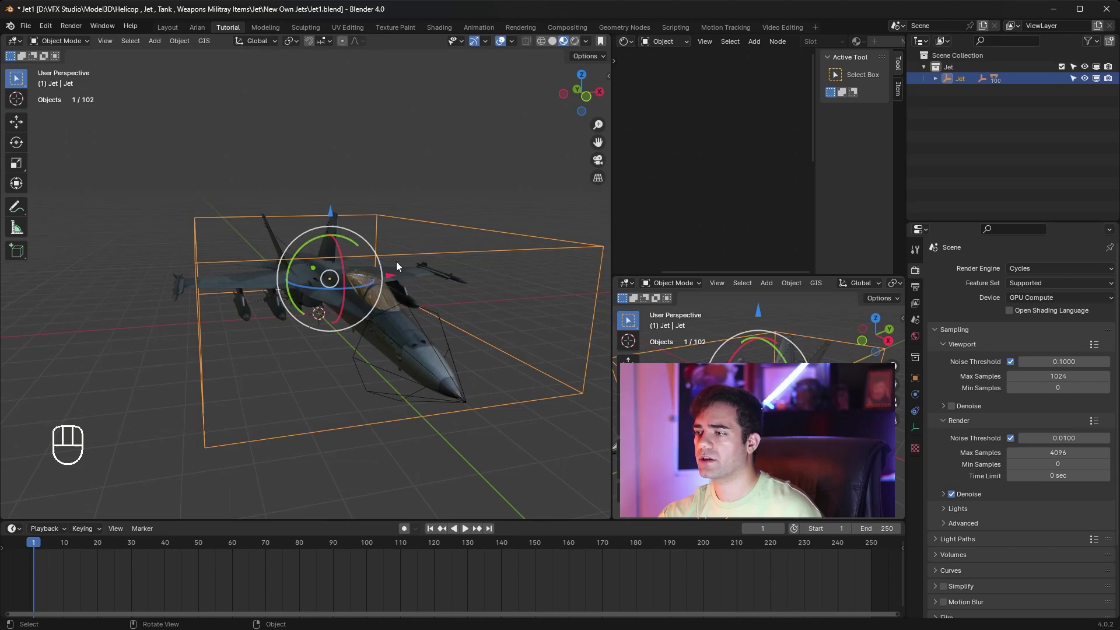
# Move the Jet rig to verify Shake and the body follow it
pyautogui.press('g')
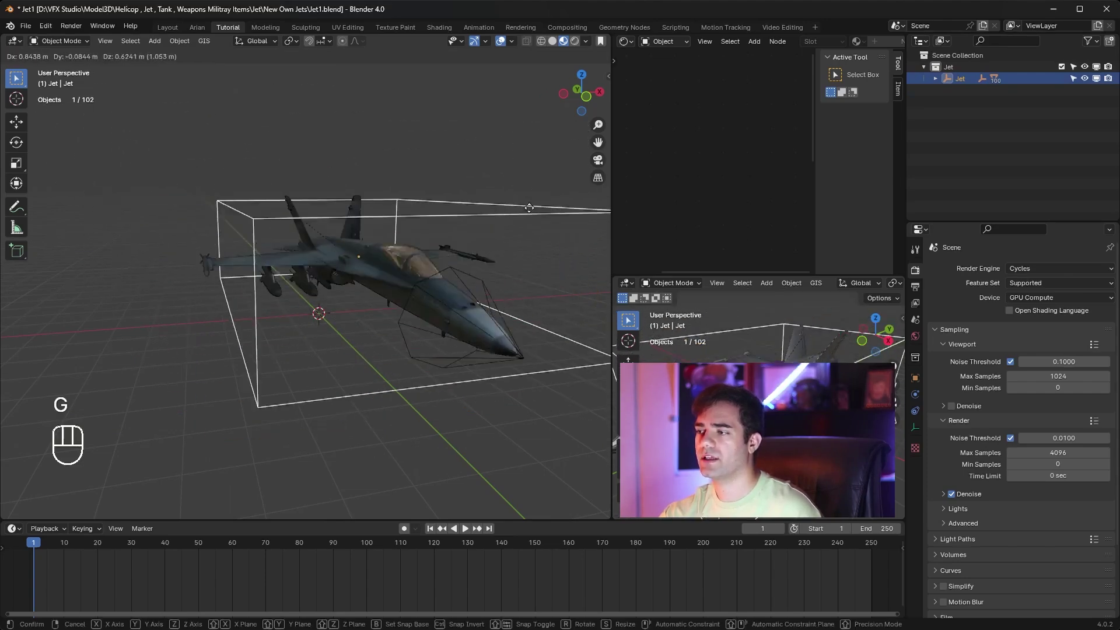
pyautogui.moveTo(476, 186); pyautogui.dragTo(447, 334)
pyautogui.click(447, 335)
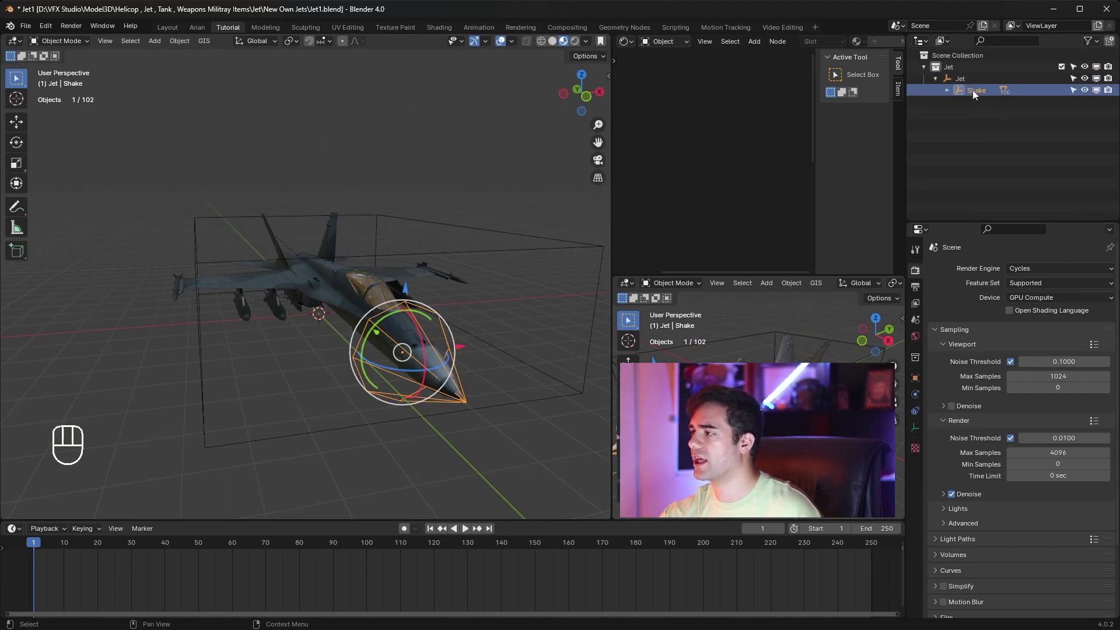
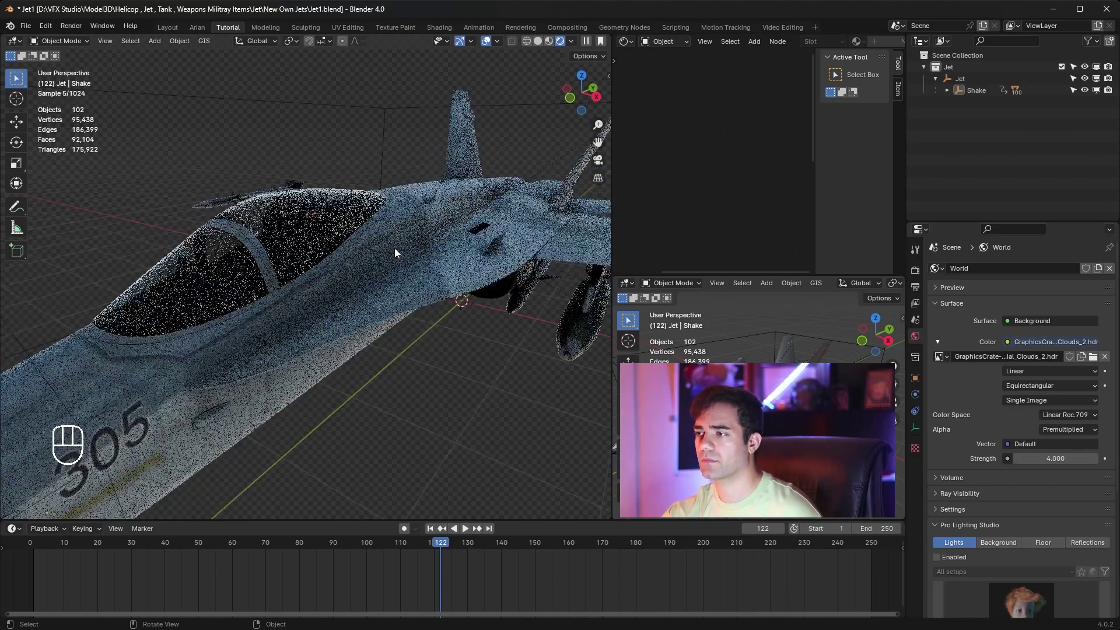
# Select the canopy glass and hide it to reveal the pilot in the cockpit
pyautogui.middleClick(386, 249)
pyautogui.click(338, 233)
pyautogui.middleClick(387, 239)
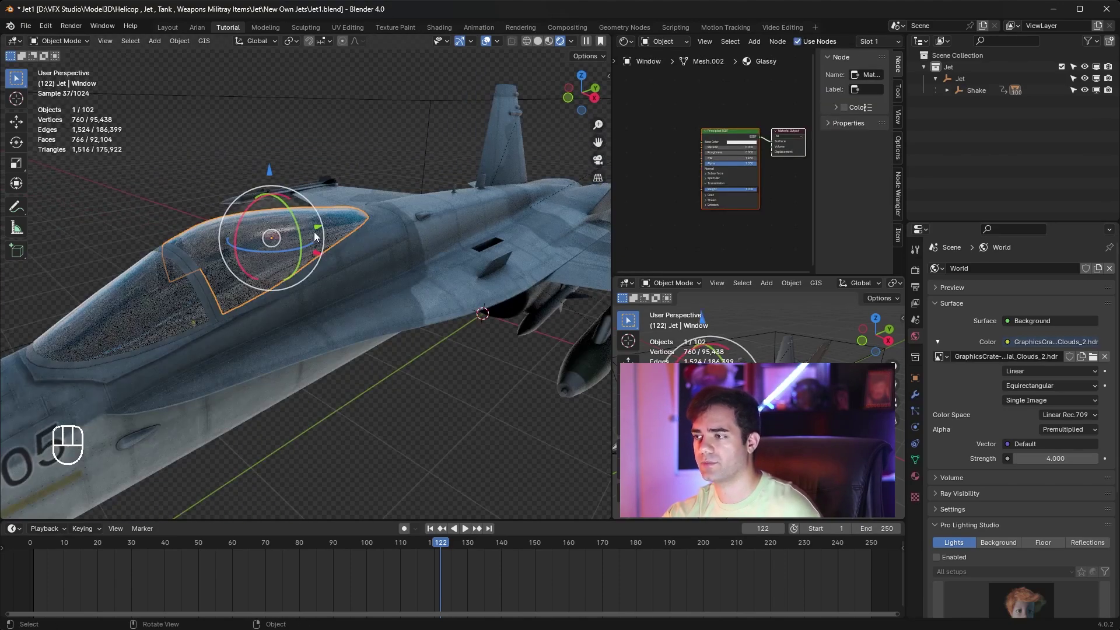
pyautogui.press('h')
pyautogui.moveTo(312, 235); pyautogui.dragTo(390, 224)
# Orbit the jet and switch to a top-down view of the rig
pyautogui.middleClick(404, 224)
pyautogui.middleClick(403, 226)
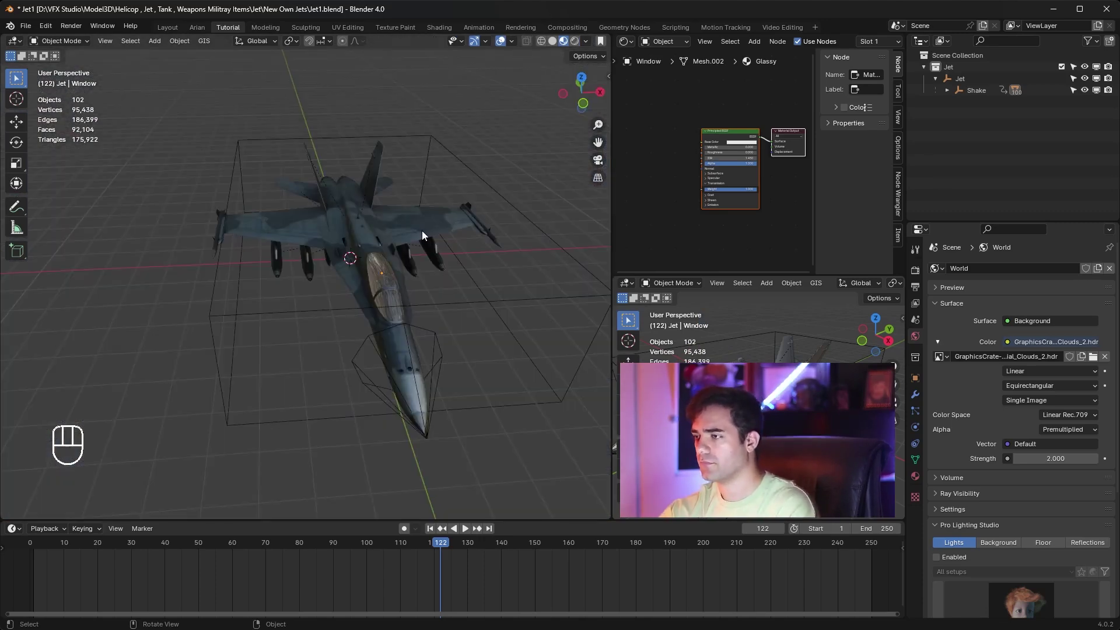
pyautogui.press('KP_7')
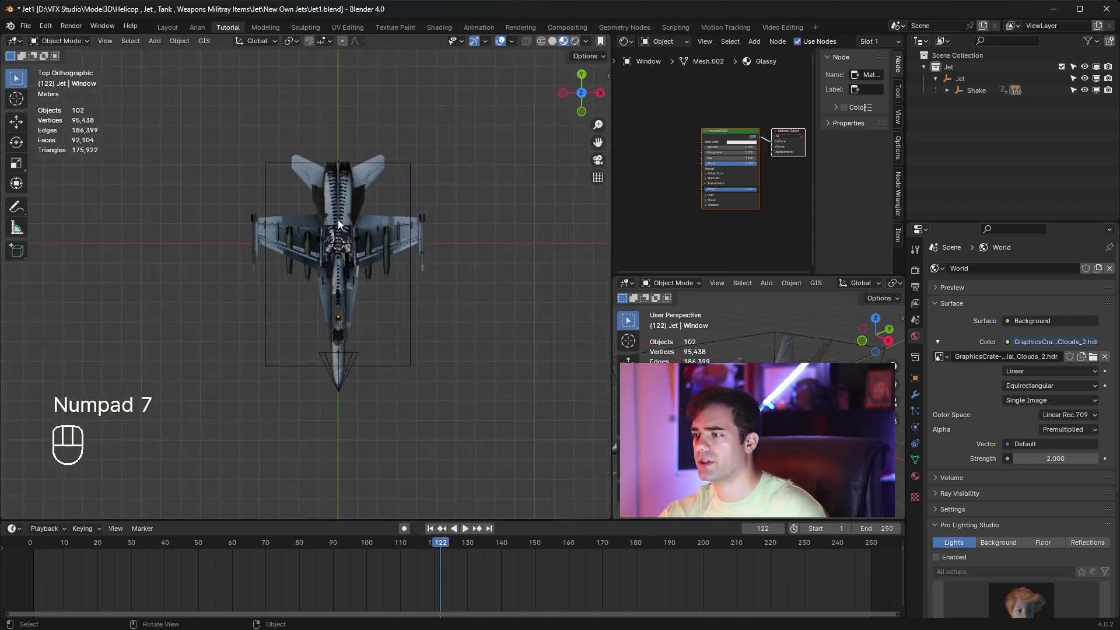
pyautogui.middleClick(328, 230)
# Add a mesh plane beneath the jet, scale it up and stretch it along X
pyautogui.press('shift+a')
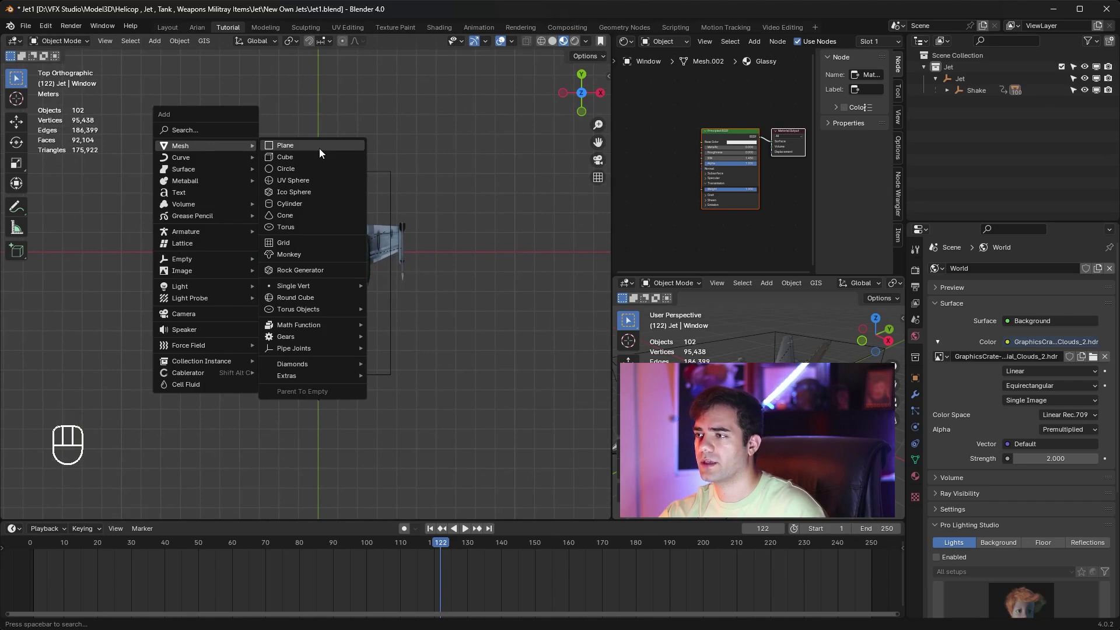
pyautogui.press('s')
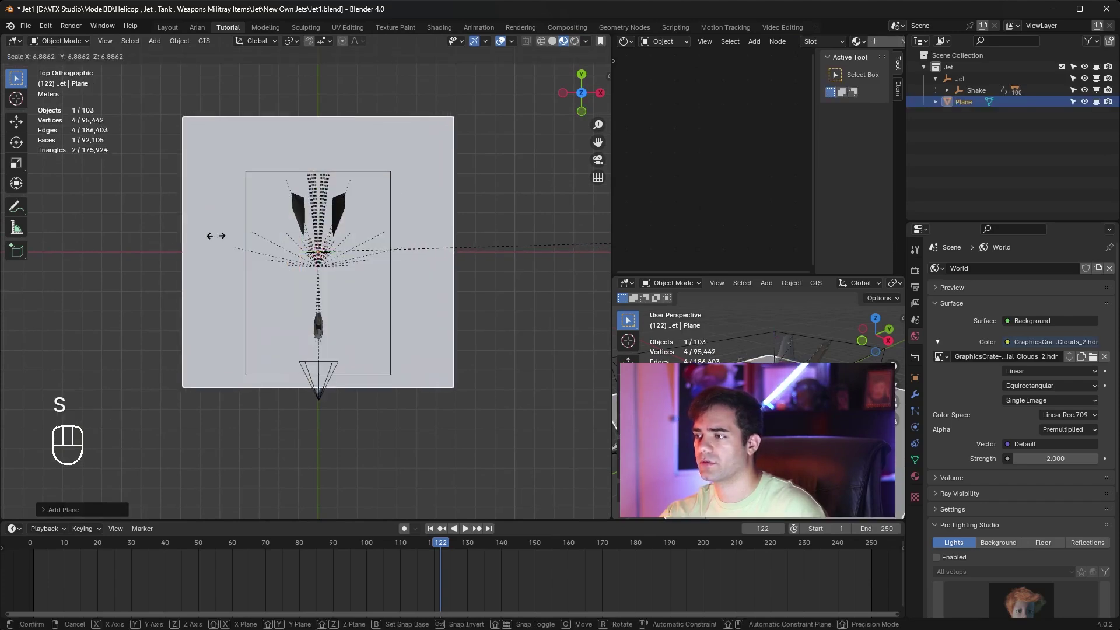
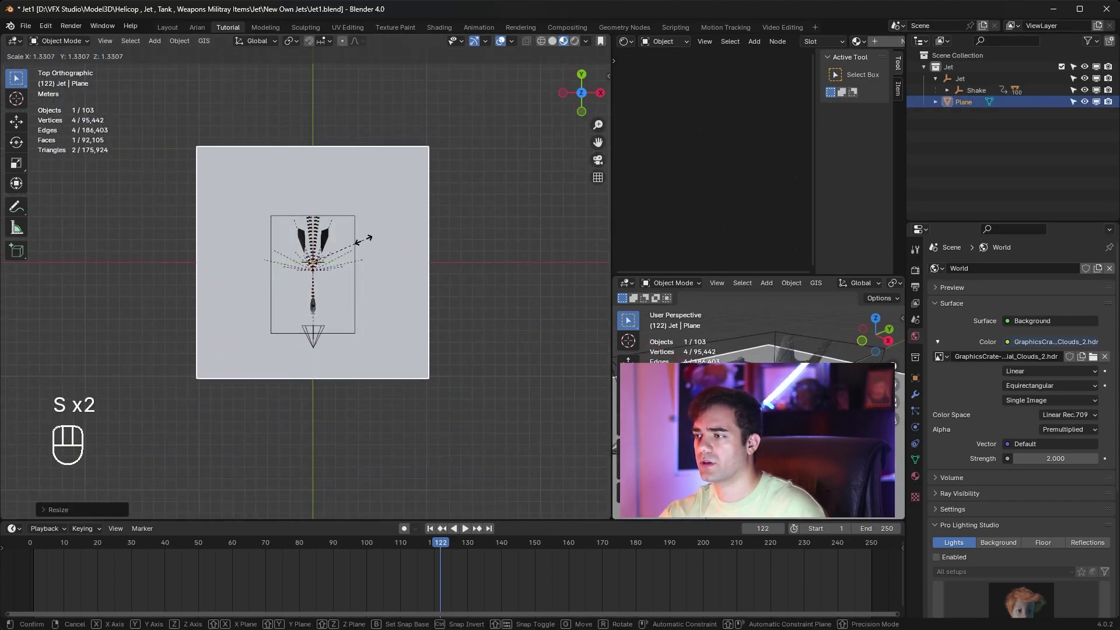
pyautogui.press('x')
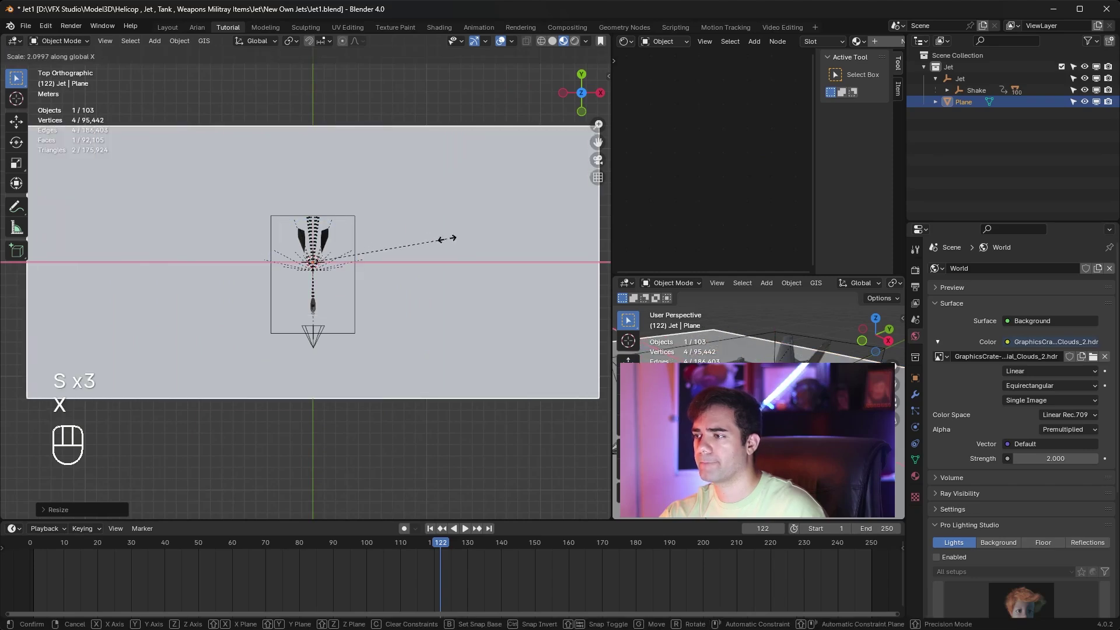
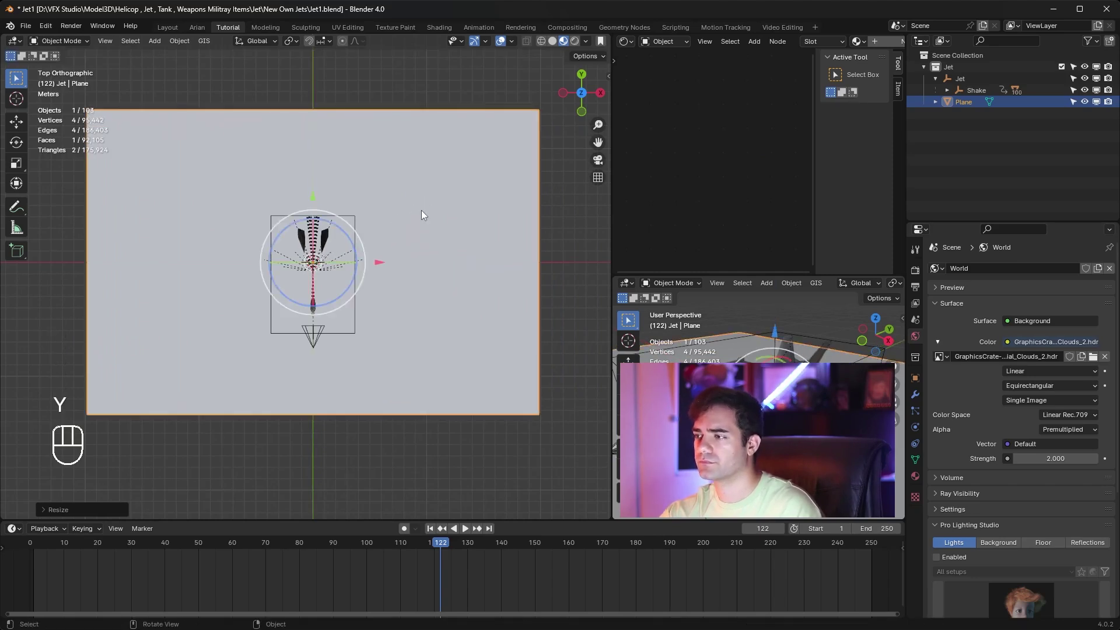
# Rotate the plane 90° on X so it stands upright behind the jet
pyautogui.moveTo(446, 271); pyautogui.dragTo(463, 187)
pyautogui.middleClick(401, 245)
pyautogui.press('0')
pyautogui.press('r')
pyautogui.press('9')
pyautogui.press('0')
pyautogui.press('Return')
# Give the plane a new material and delete its default Principled BSDF node
pyautogui.middleClick(351, 275)
pyautogui.click(293, 259)
pyautogui.moveTo(401, 190); pyautogui.dragTo(501, 182)
pyautogui.click(877, 50)
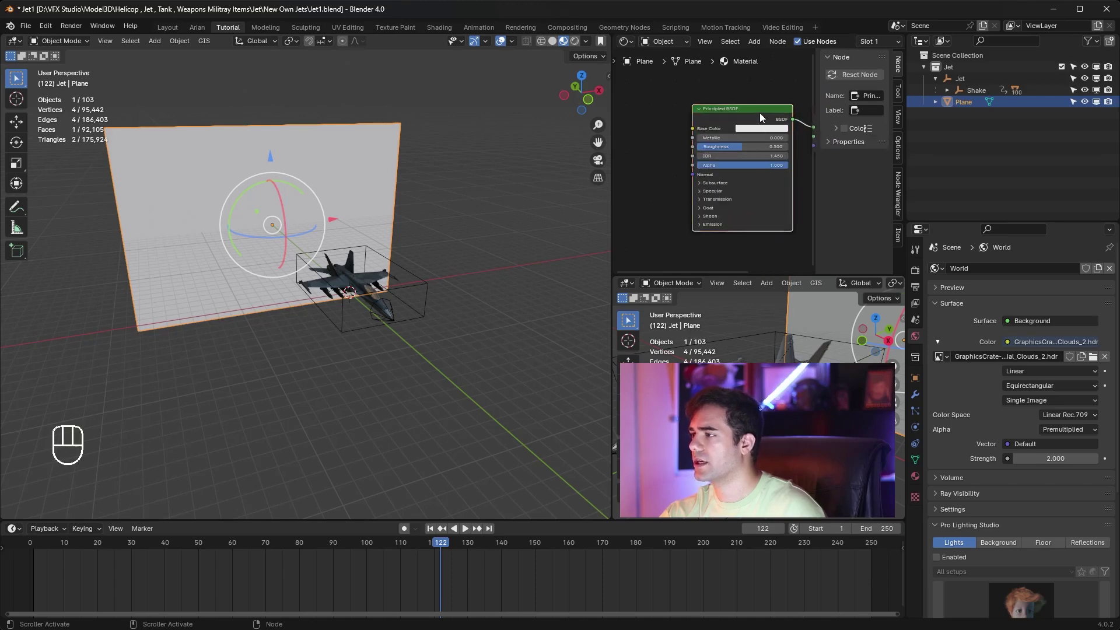
pyautogui.press('Delete')
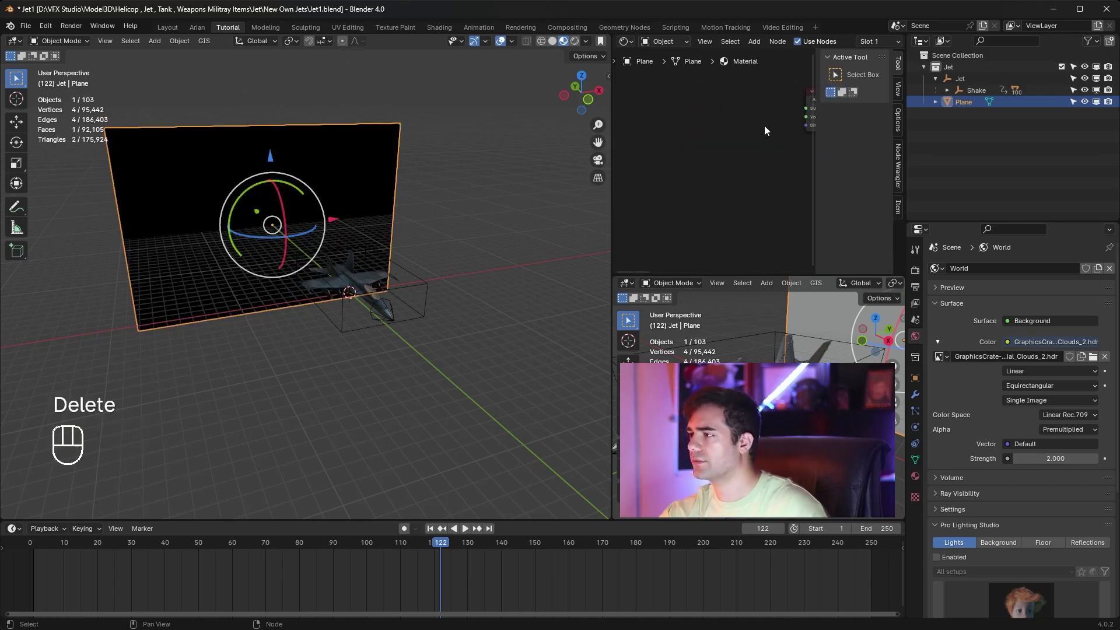
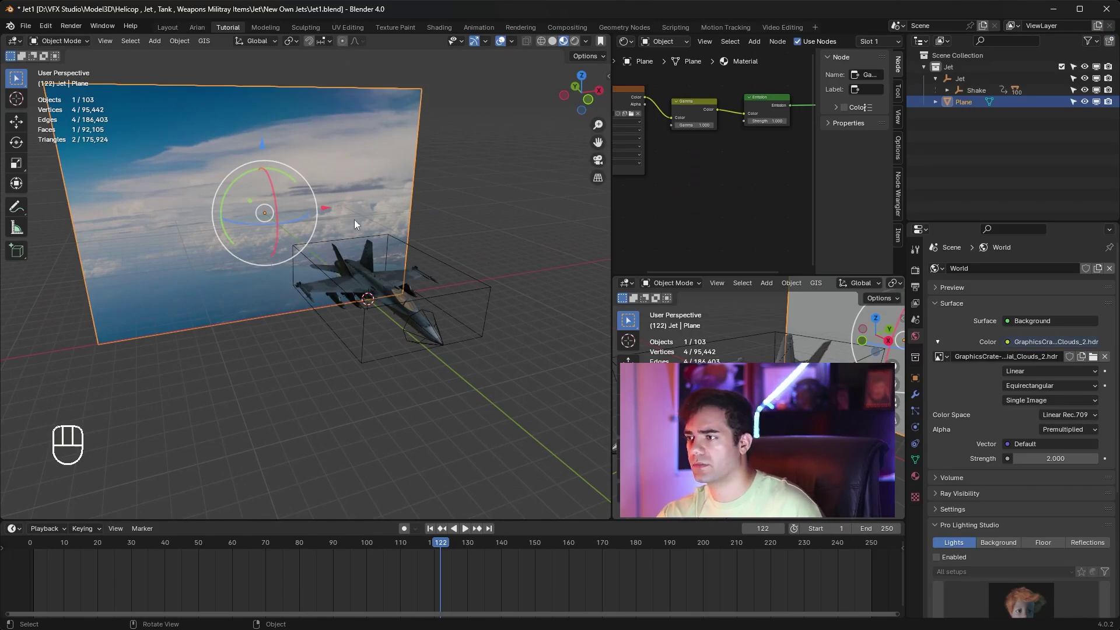
# Add a camera, scale and place it facing the jet, and look through it at the cloud backdrop
pyautogui.press('shift+a')
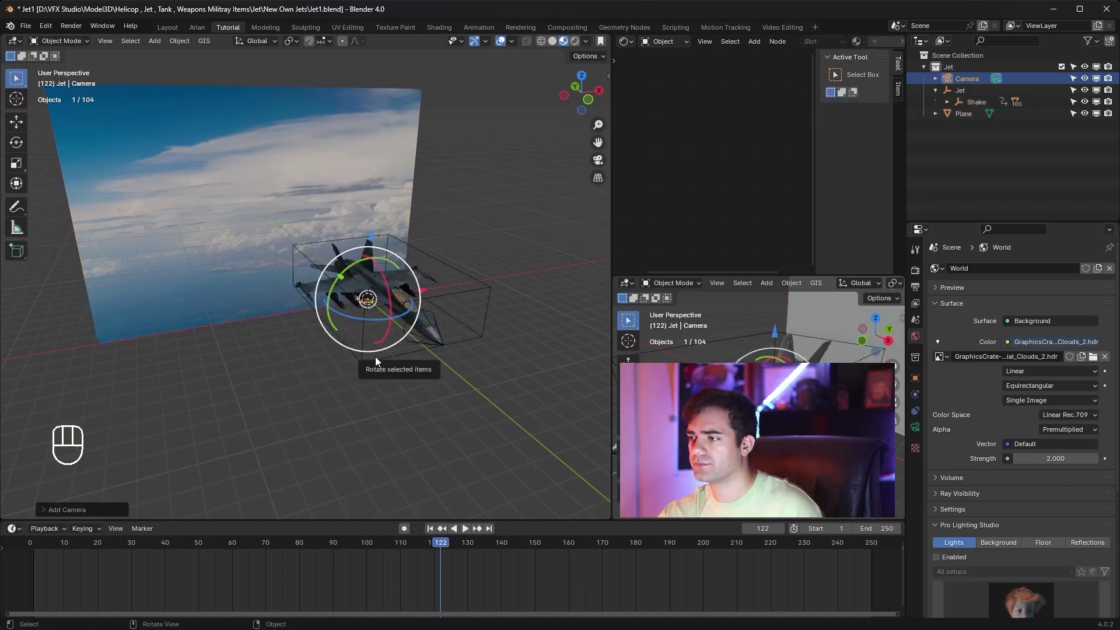
pyautogui.press('s')
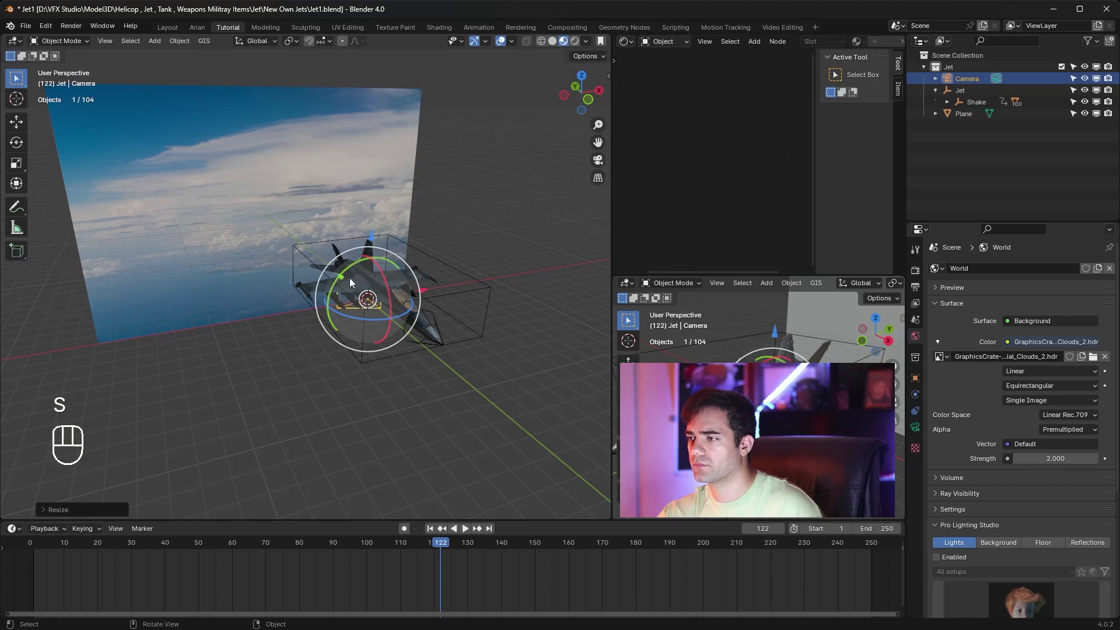
pyautogui.click(345, 283)
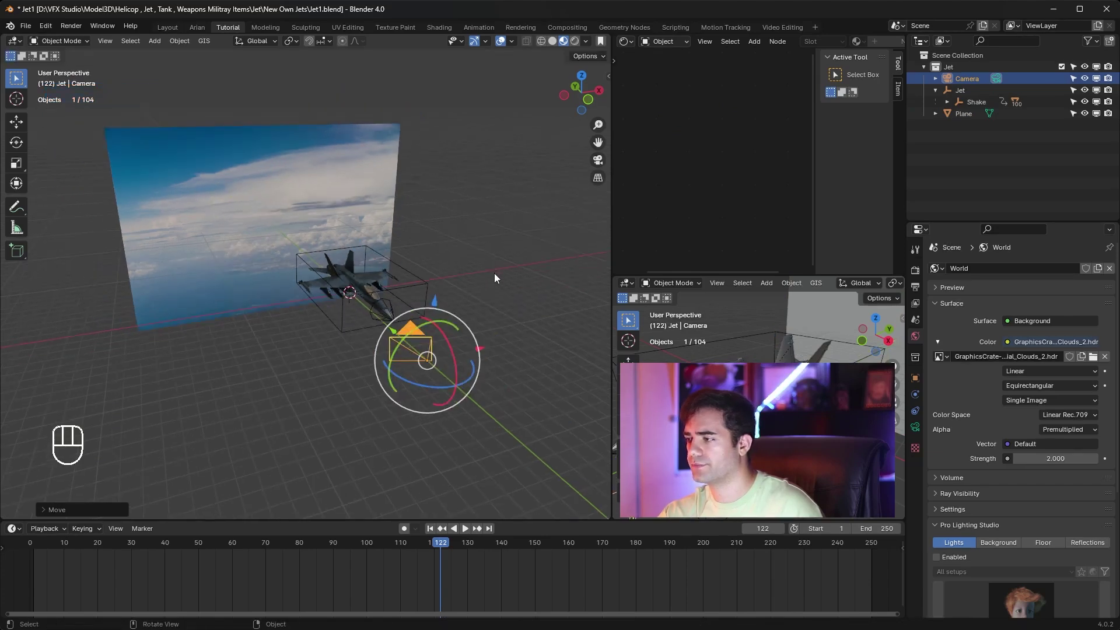
pyautogui.press('KP_0')
pyautogui.moveTo(633, 44); pyautogui.dragTo(666, 82)
pyautogui.press('KP_0')
pyautogui.press('n')
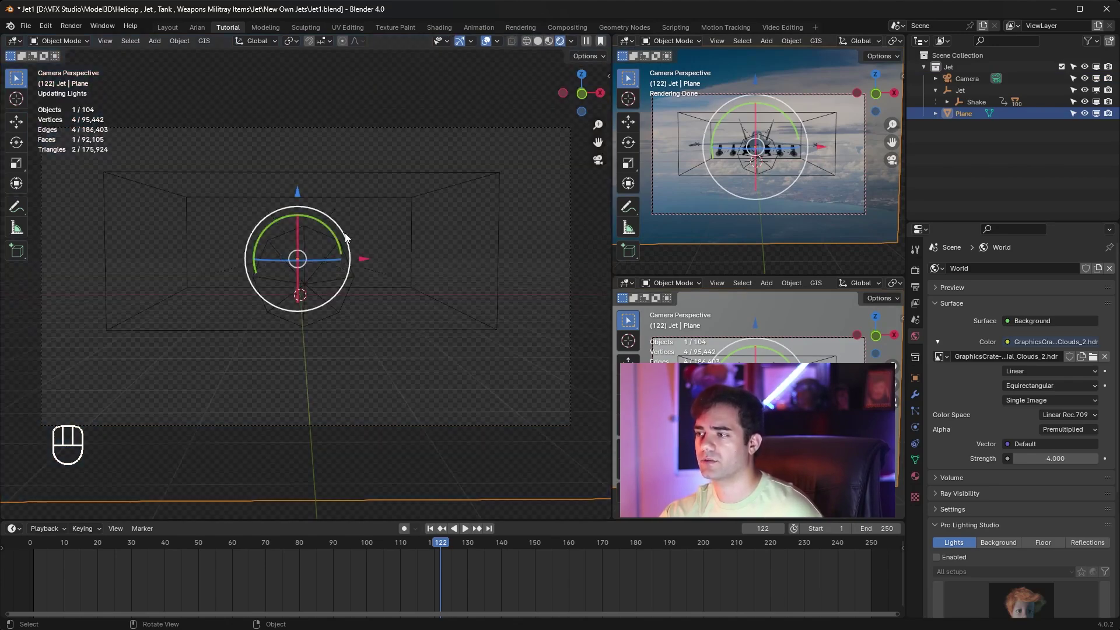
pyautogui.moveTo(386, 260); pyautogui.dragTo(364, 277)
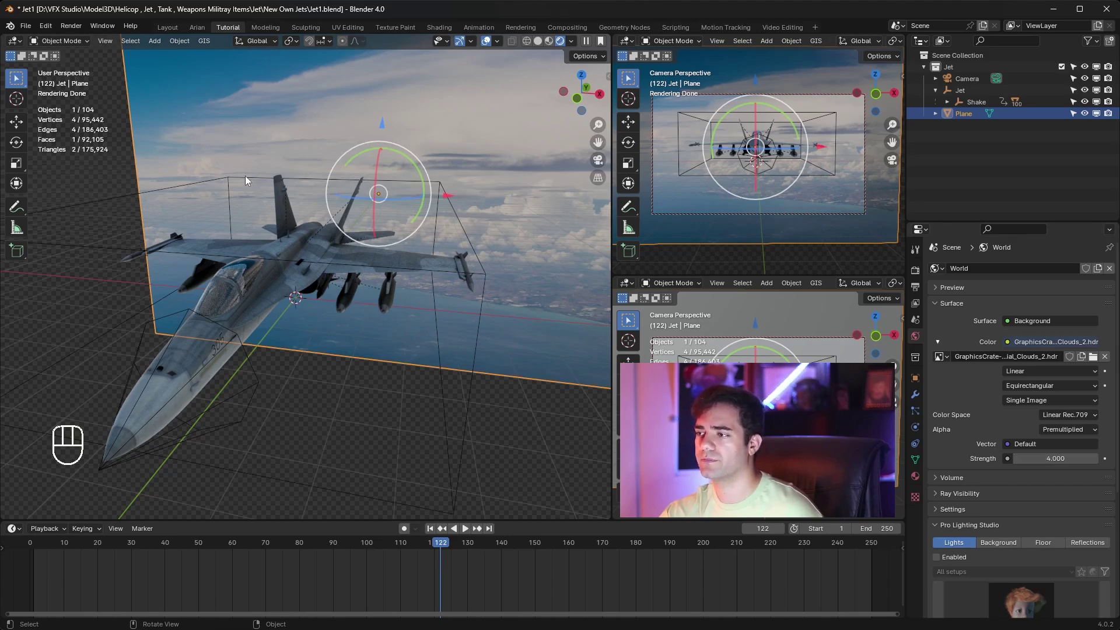
# Add a Sun lamp at strength 100 and select the cloud backdrop plane
pyautogui.press('shift+a')
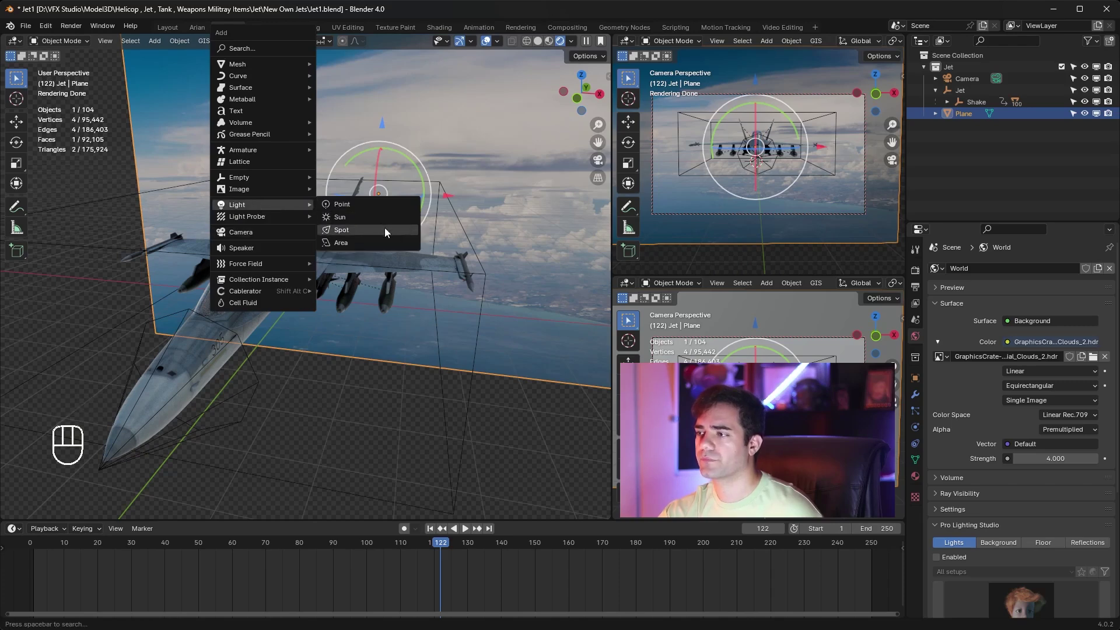
pyautogui.click(298, 231)
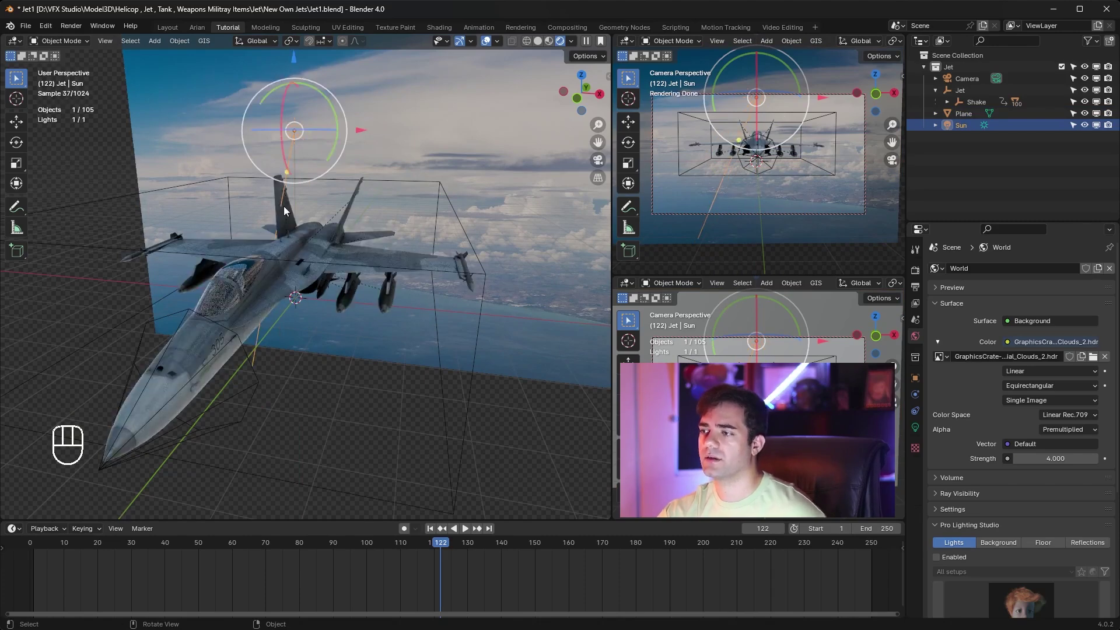
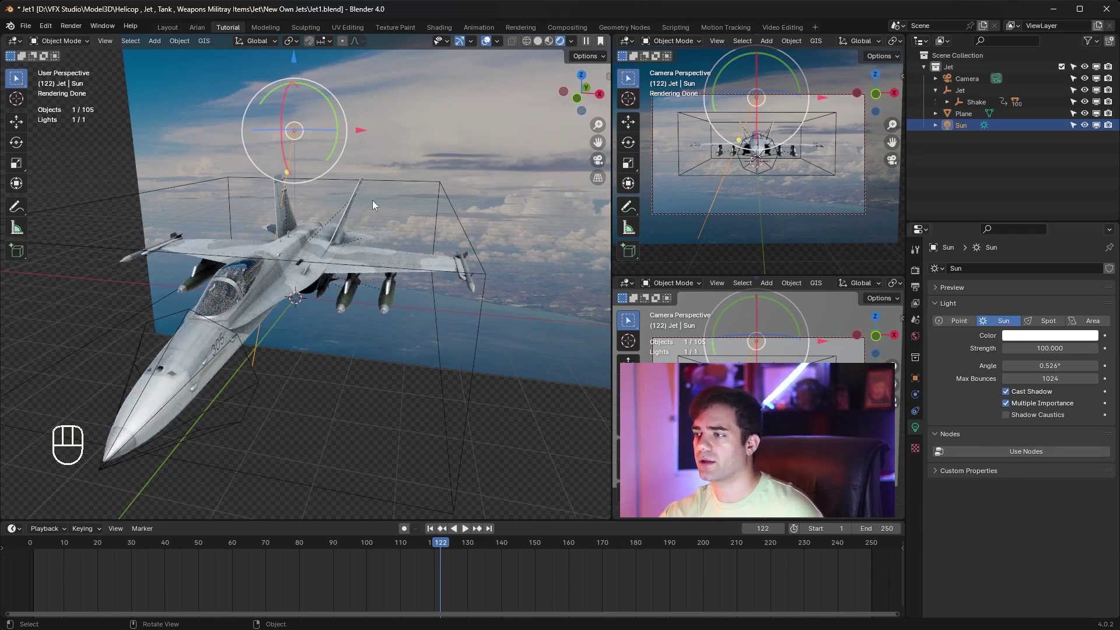
pyautogui.click(433, 134)
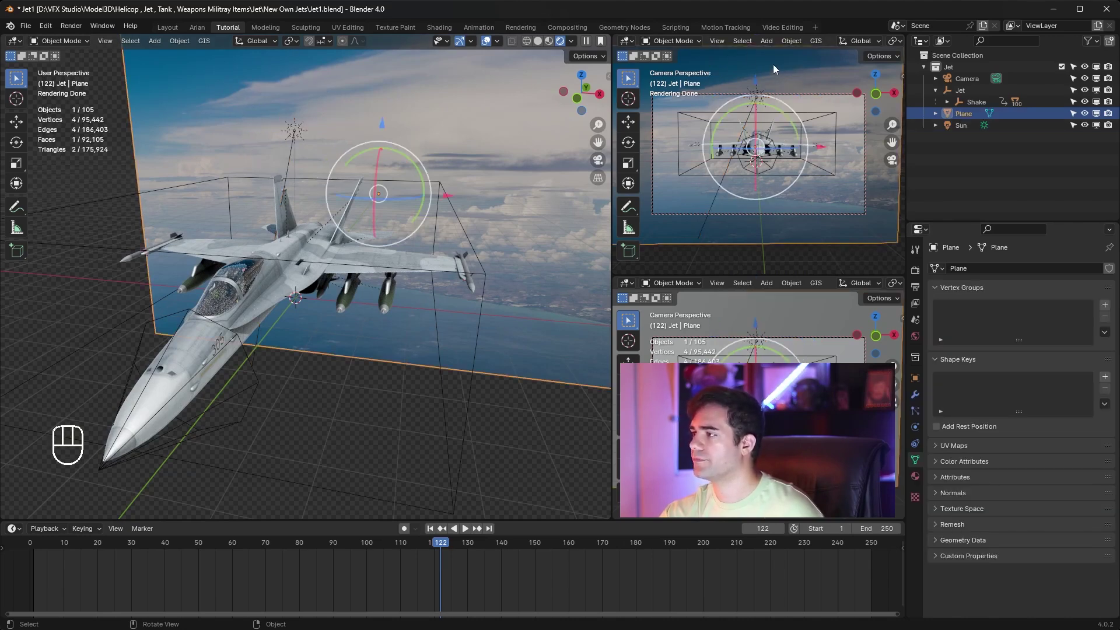
# Orbit the viewport around the scene toward the Sun lamp above the jet
pyautogui.press('ctrl+z')
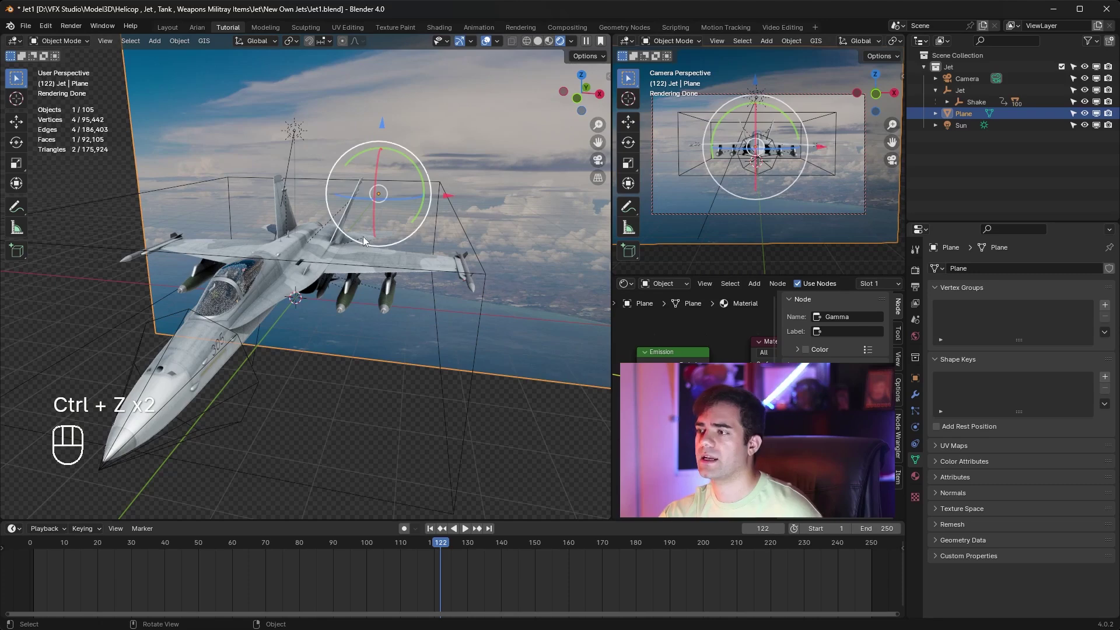
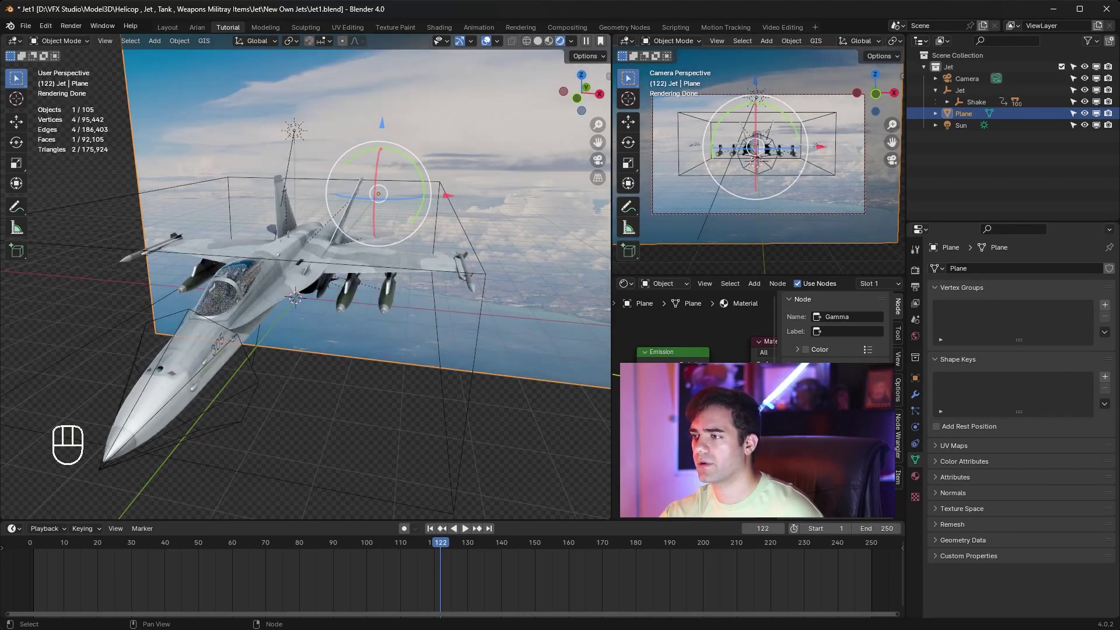
pyautogui.moveTo(343, 180); pyautogui.dragTo(286, 188)
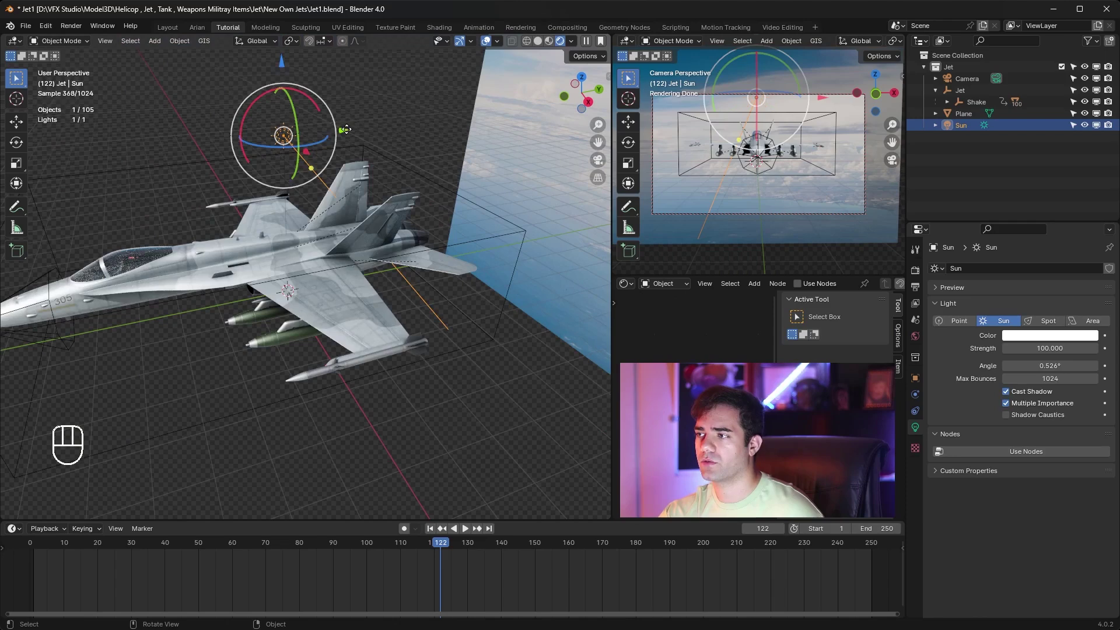
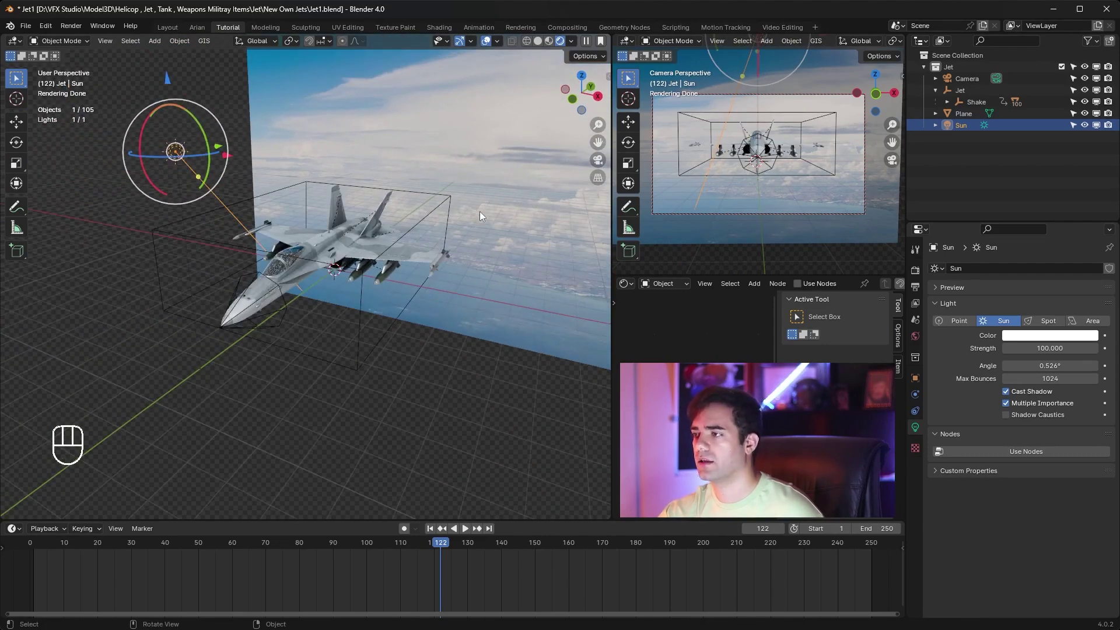
pyautogui.middleClick(495, 204)
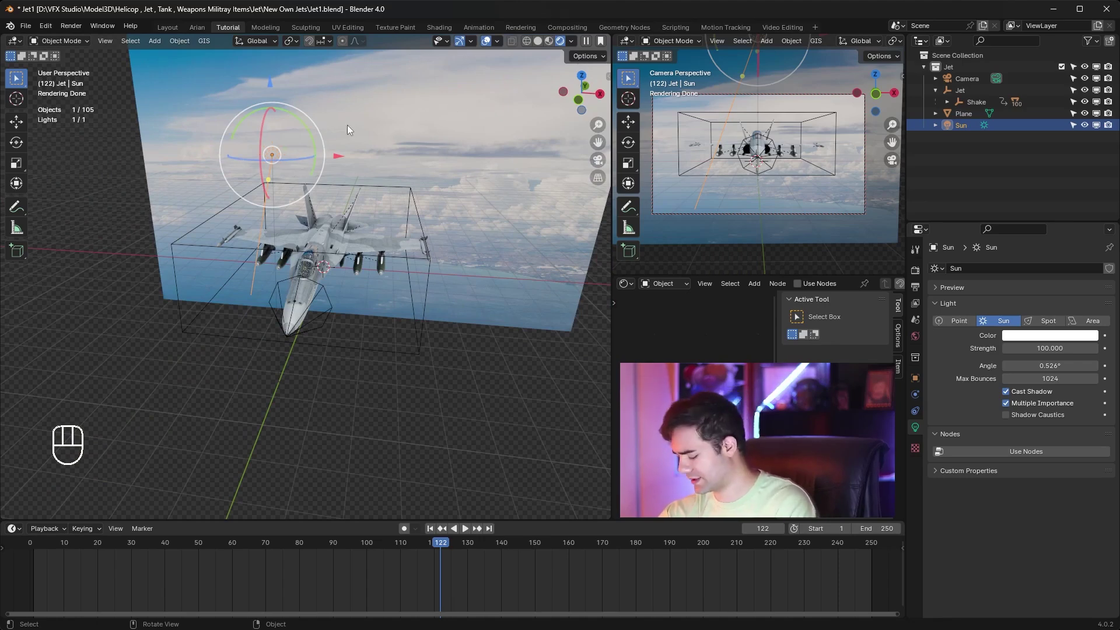
# Look through the scene camera and play back a short animation preview
pyautogui.press('KP_0')
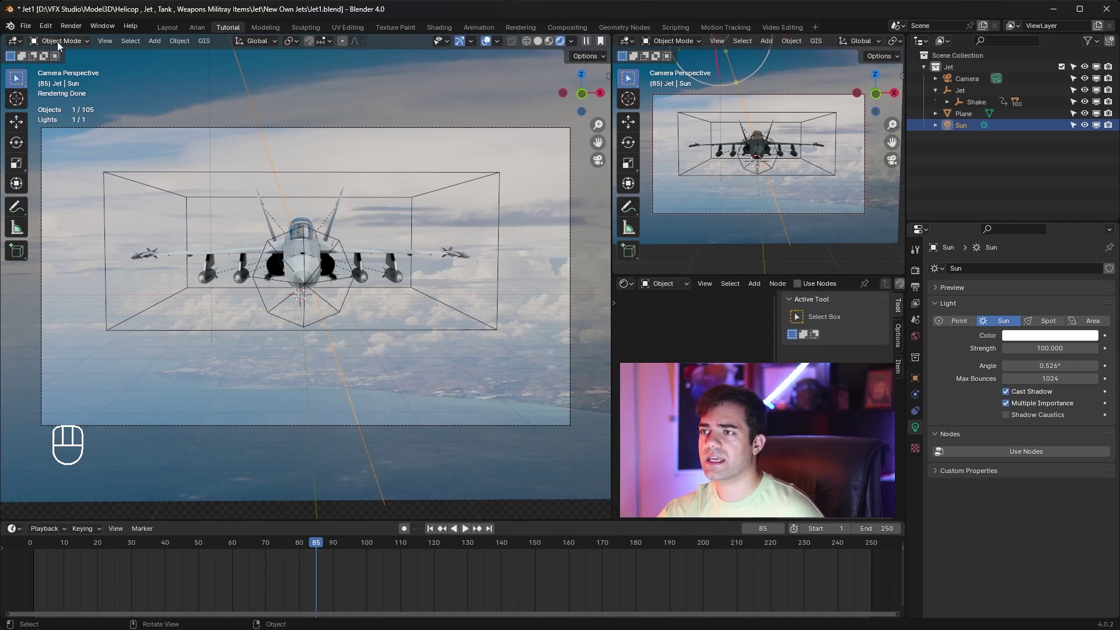
pyautogui.moveTo(35, 33); pyautogui.dragTo(317, 310)
pyautogui.press('space')
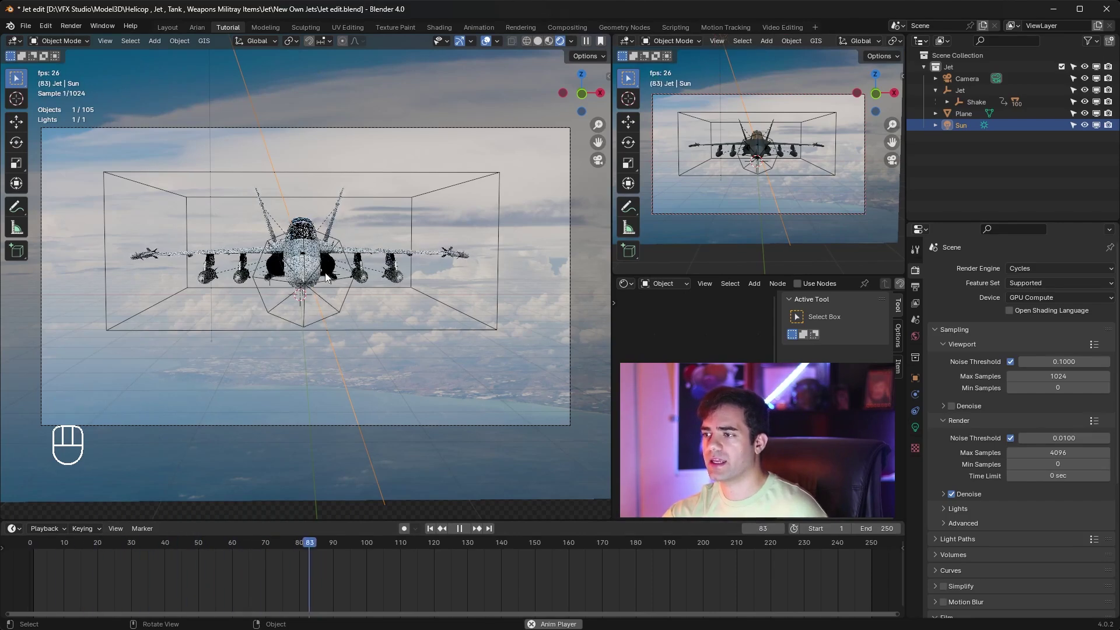
pyautogui.press('space')
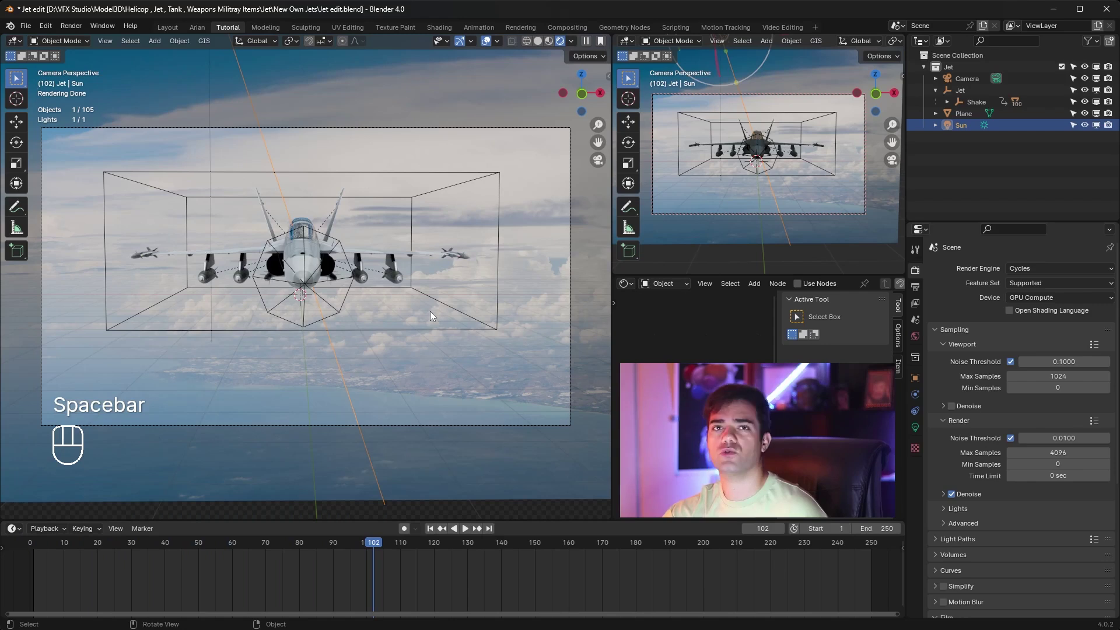
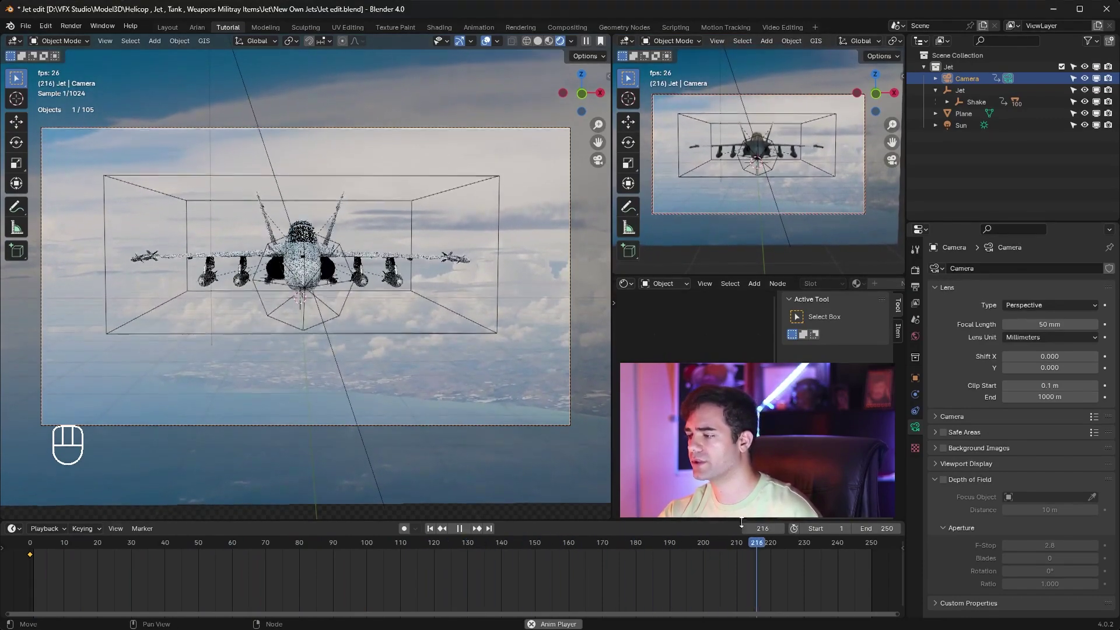
# Keyframe the jet's location out of frame at frame 0 and toward centre at frame 80
pyautogui.press('space')
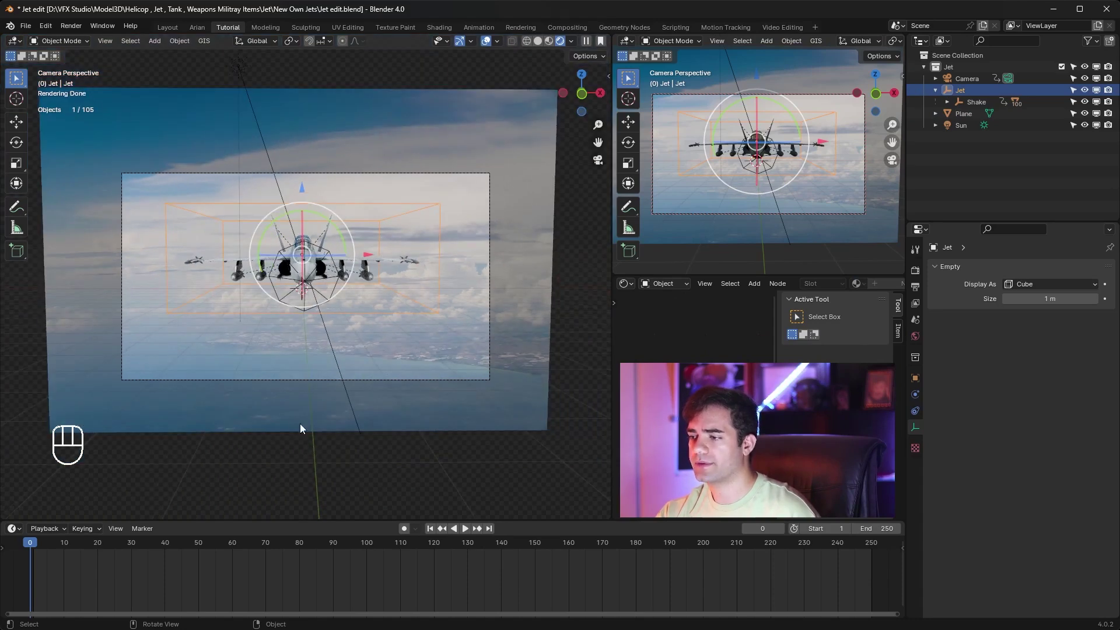
pyautogui.press('g')
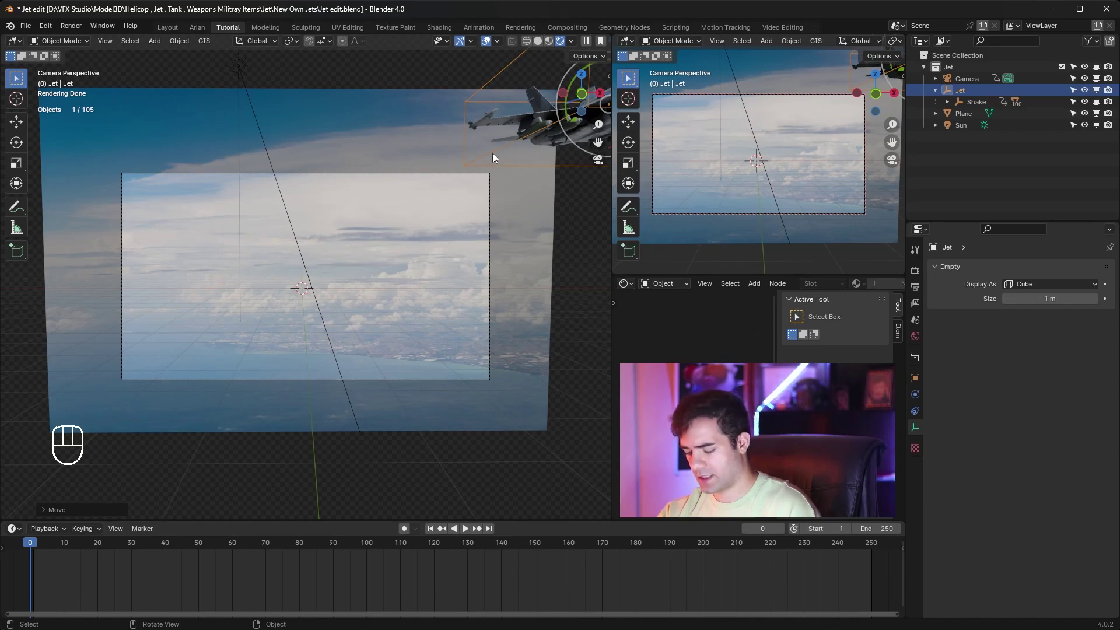
pyautogui.press('i')
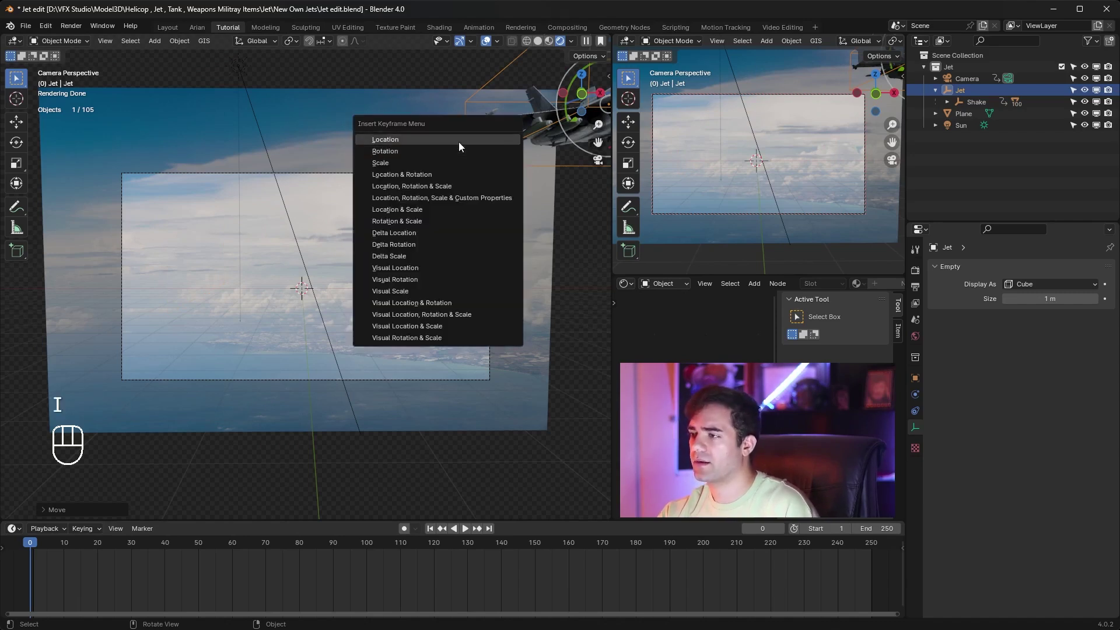
pyautogui.moveTo(53, 545); pyautogui.dragTo(302, 554)
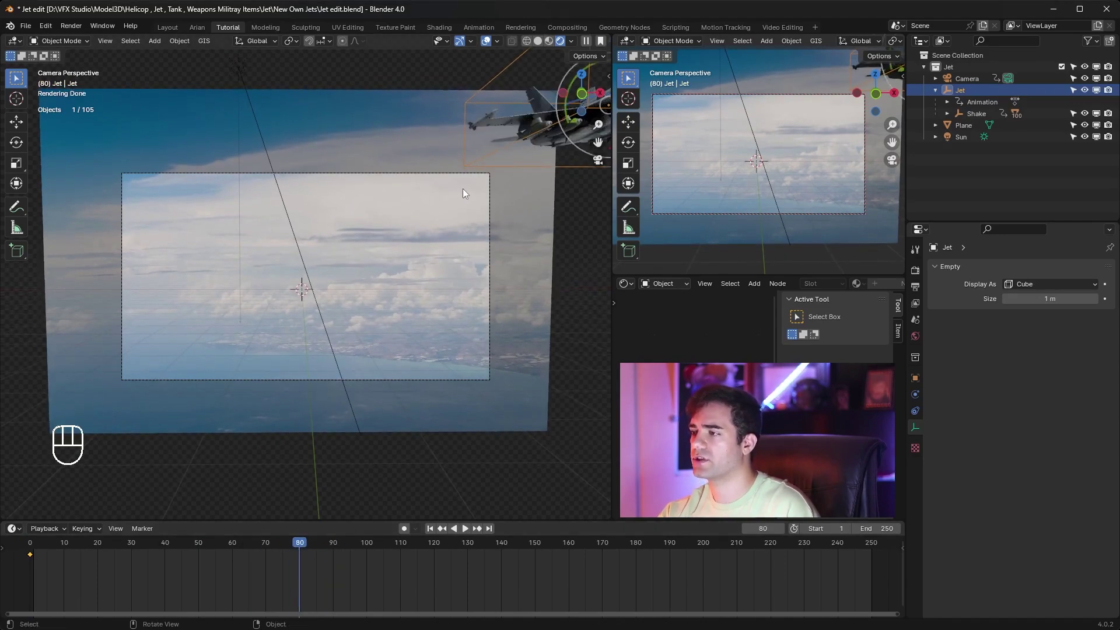
pyautogui.press('g')
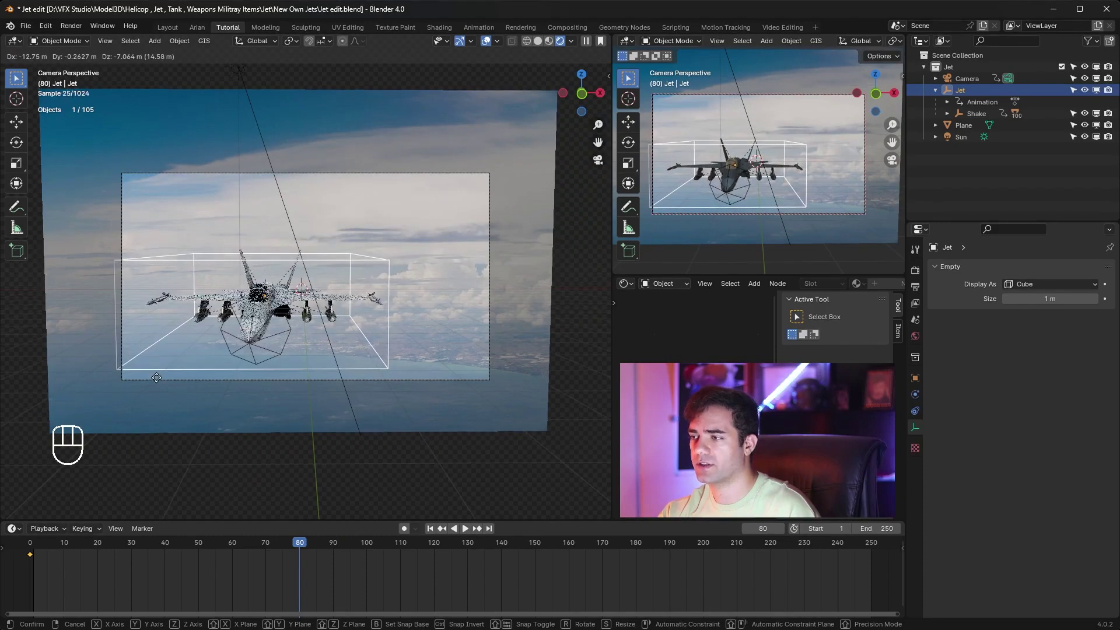
pyautogui.press('i')
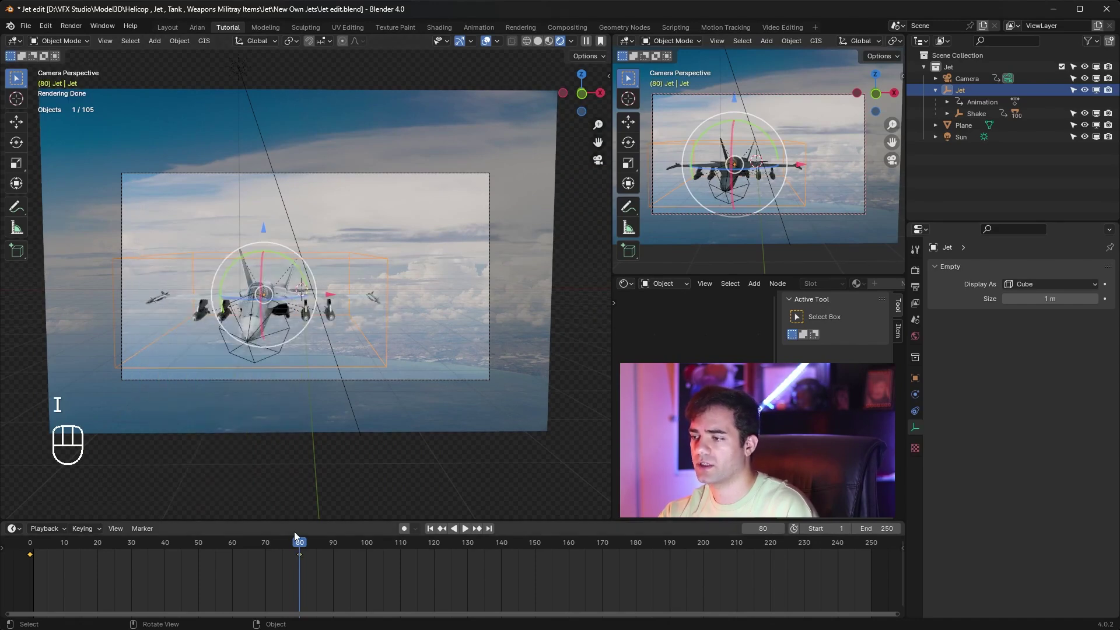
# Preview the fly-by from frame 0, then keyframe the jet's new position at frame 100
pyautogui.moveTo(295, 549); pyautogui.dragTo(916, 547)
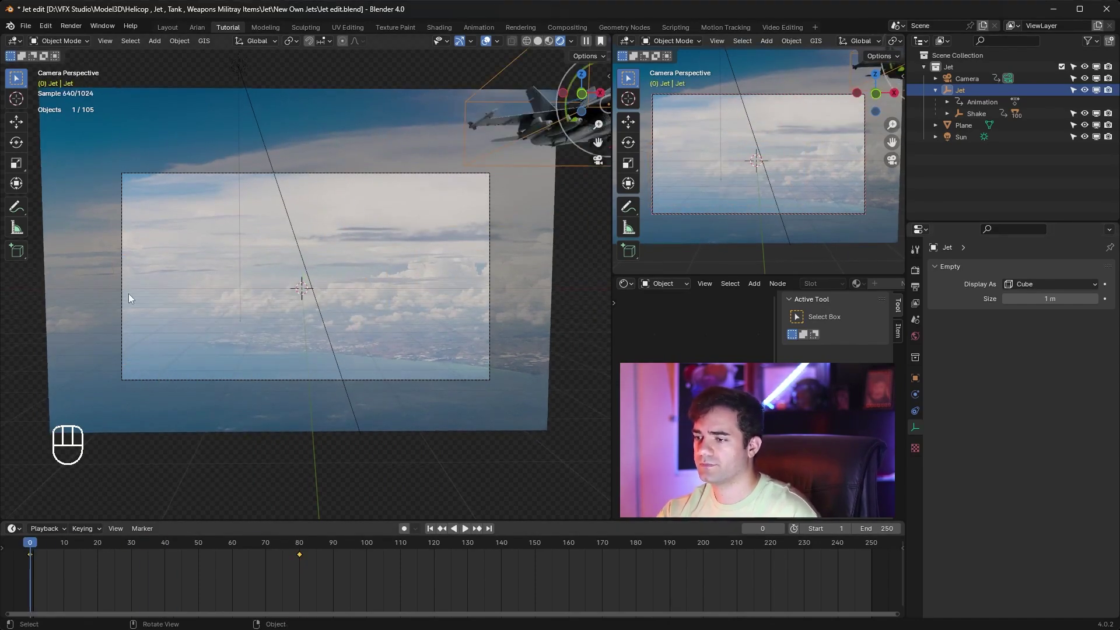
pyautogui.press('space')
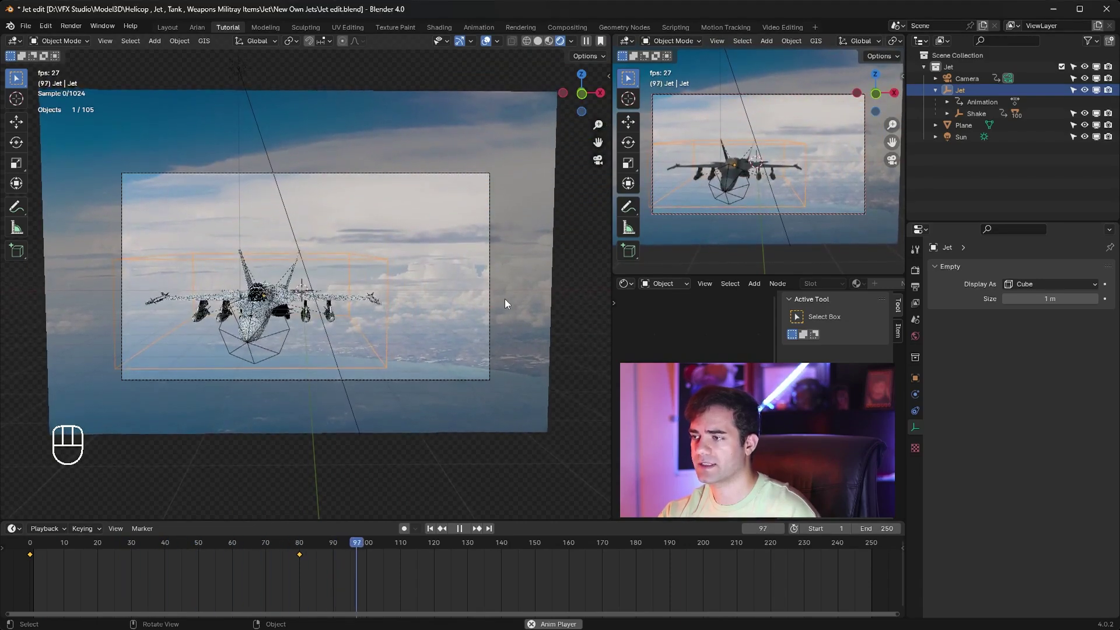
pyautogui.press('space')
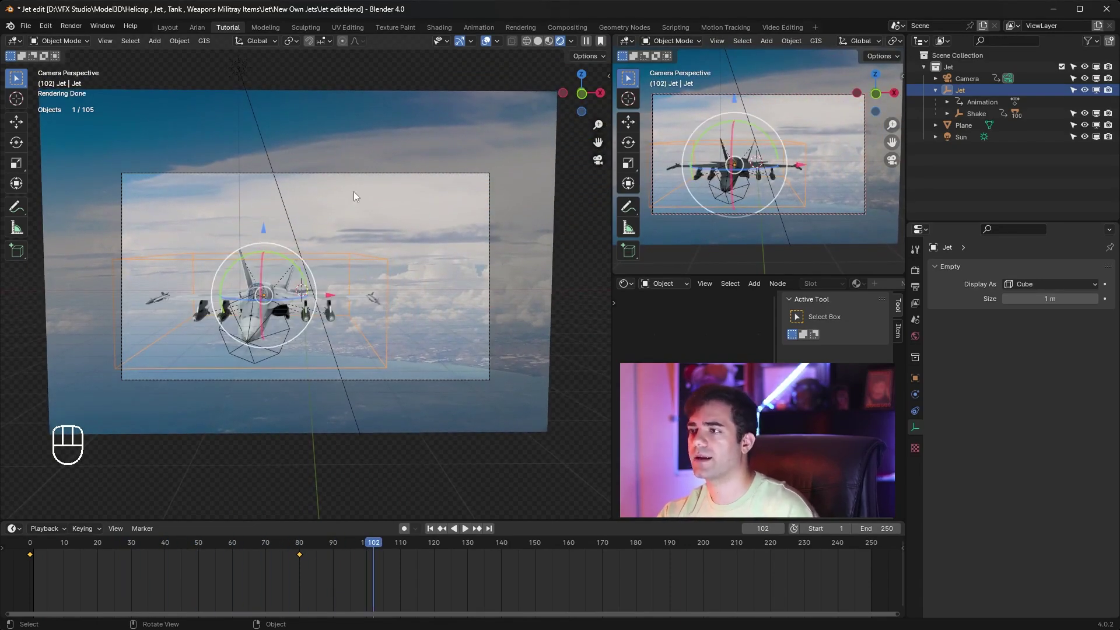
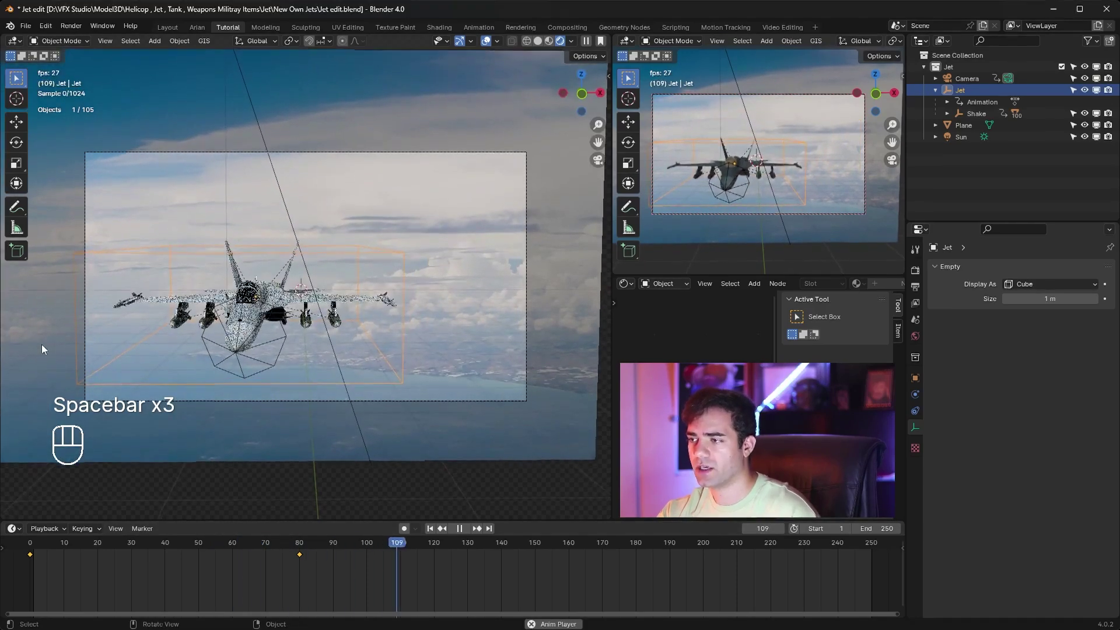
pyautogui.press('space')
pyautogui.moveTo(455, 545); pyautogui.dragTo(371, 531)
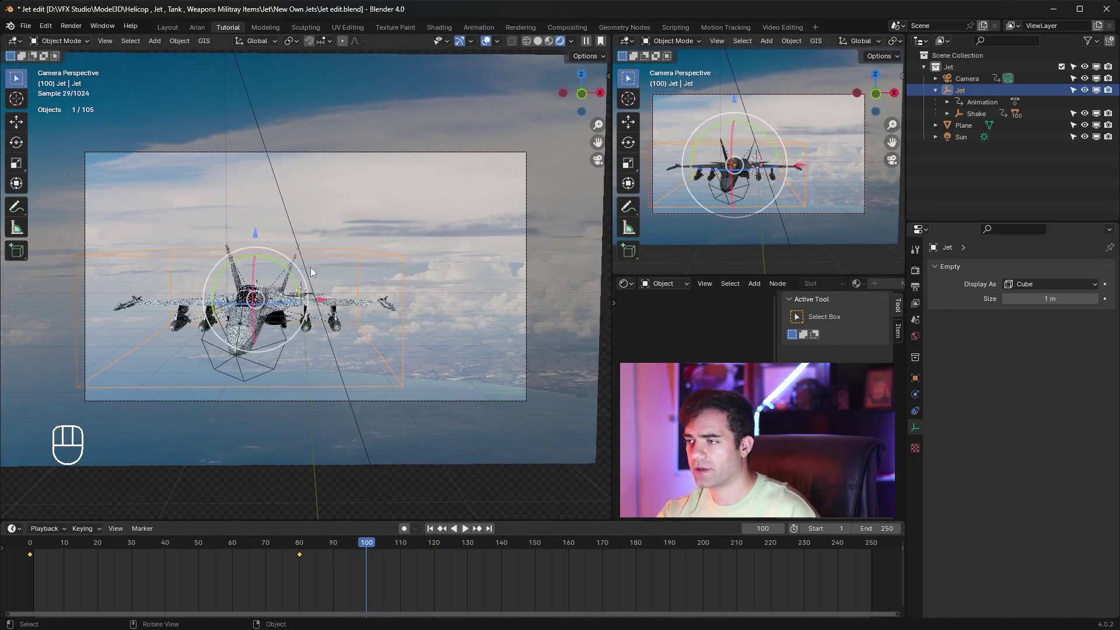
pyautogui.press('g')
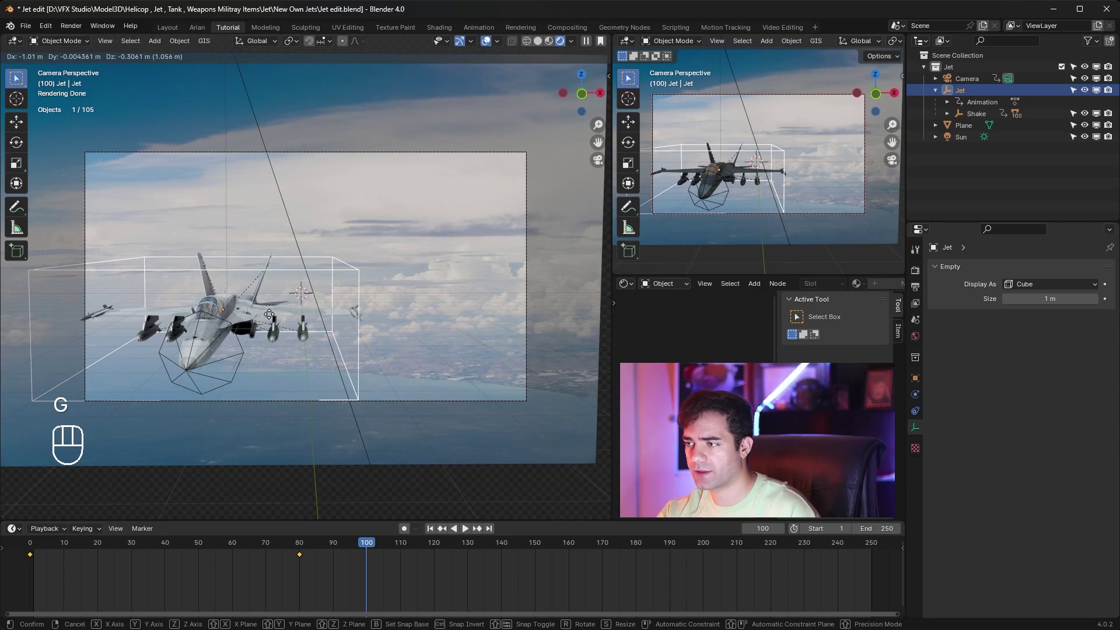
pyautogui.click(271, 319)
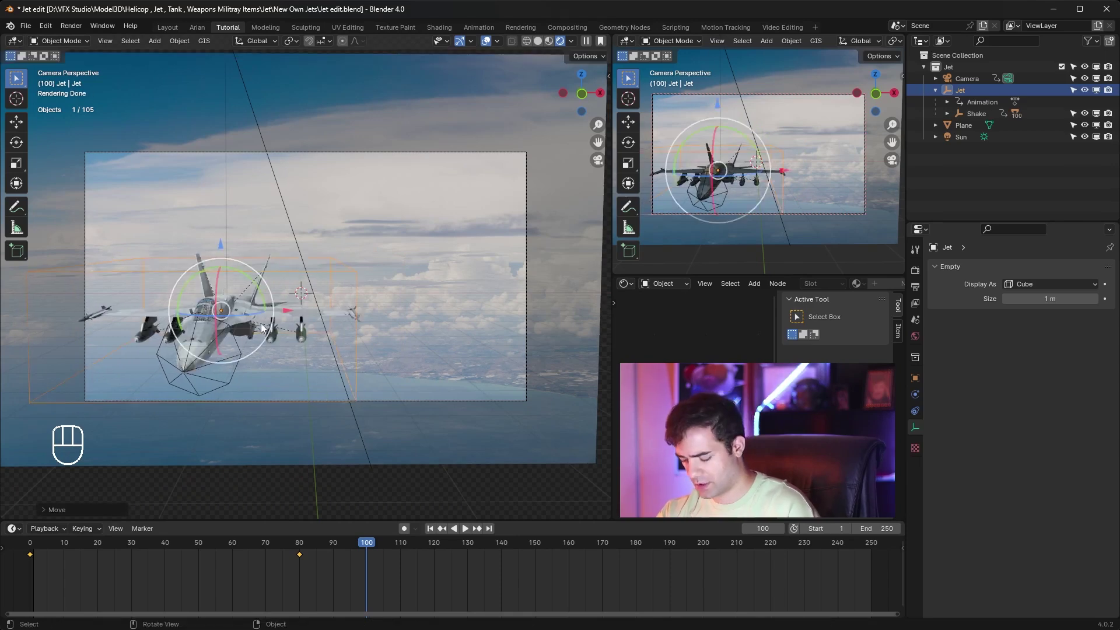
pyautogui.press('i')
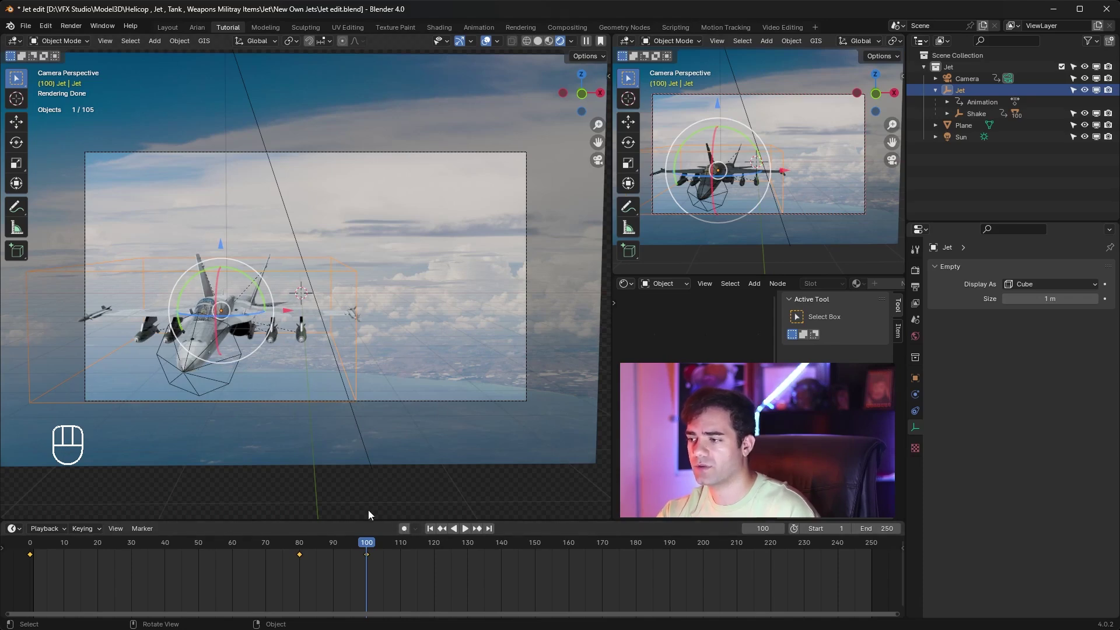
# Preview again and keyframe the jet's moved position at frame 120
pyautogui.moveTo(300, 547); pyautogui.dragTo(249, 541)
pyautogui.press('space')
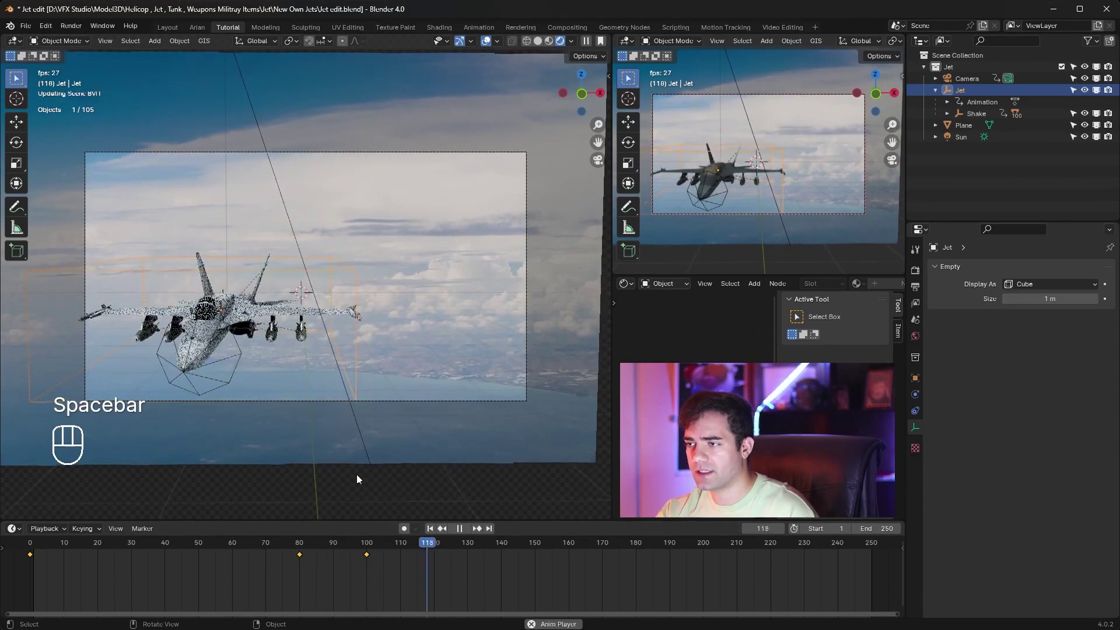
pyautogui.press('space')
pyautogui.moveTo(444, 549); pyautogui.dragTo(435, 549)
pyautogui.press('g')
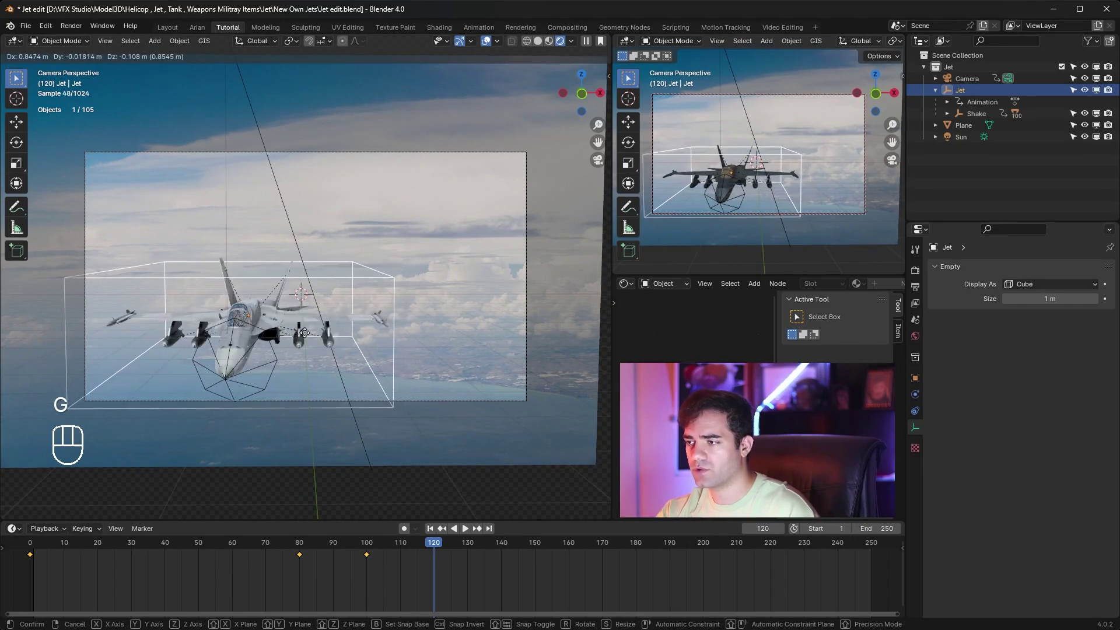
pyautogui.press('i')
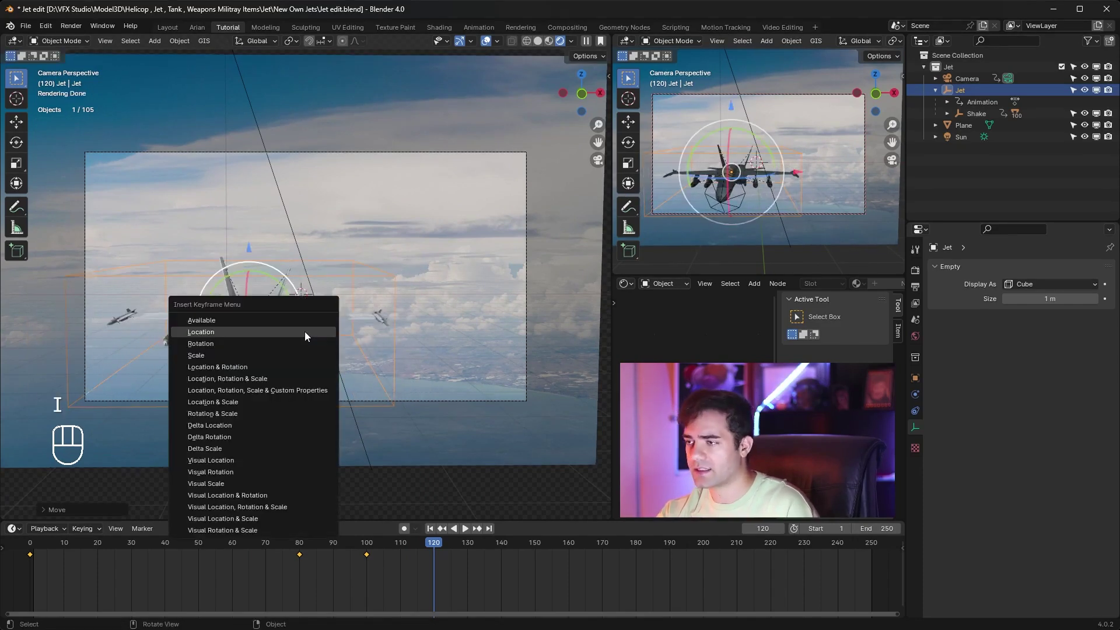
# Move the jet further along and keyframe its location at frame 170
pyautogui.moveTo(446, 545); pyautogui.dragTo(605, 560)
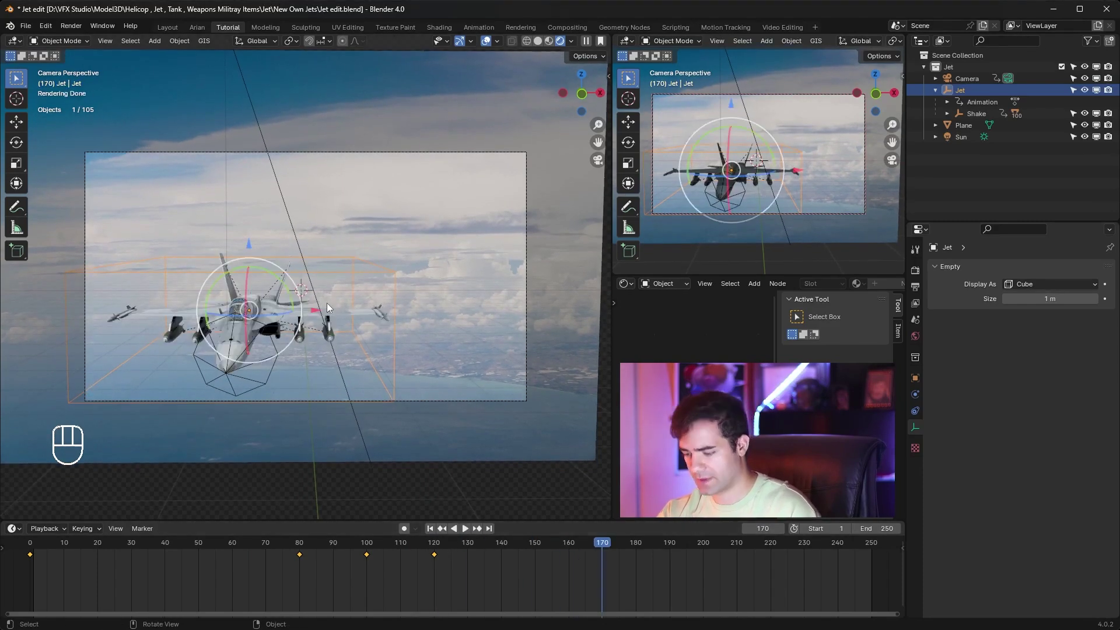
pyautogui.press('g')
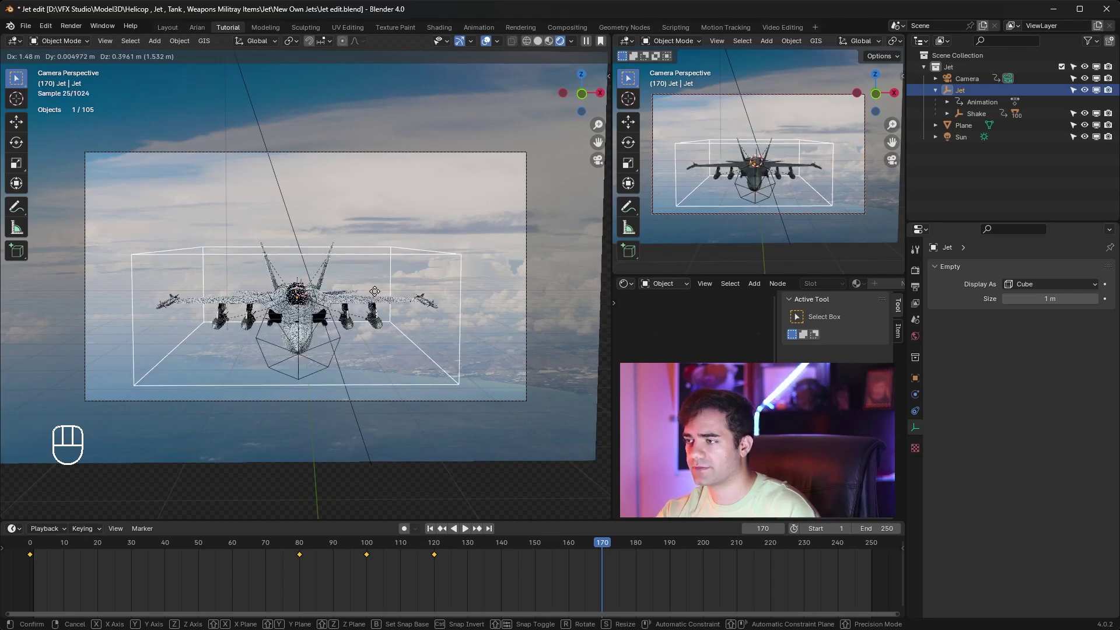
pyautogui.press('g')
pyautogui.press('i')
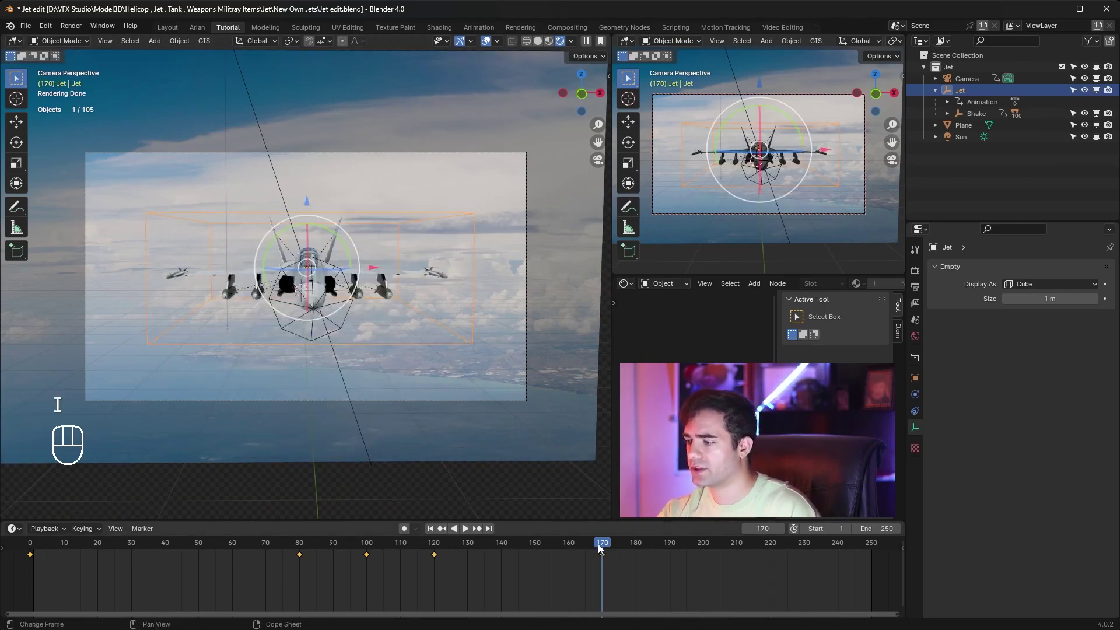
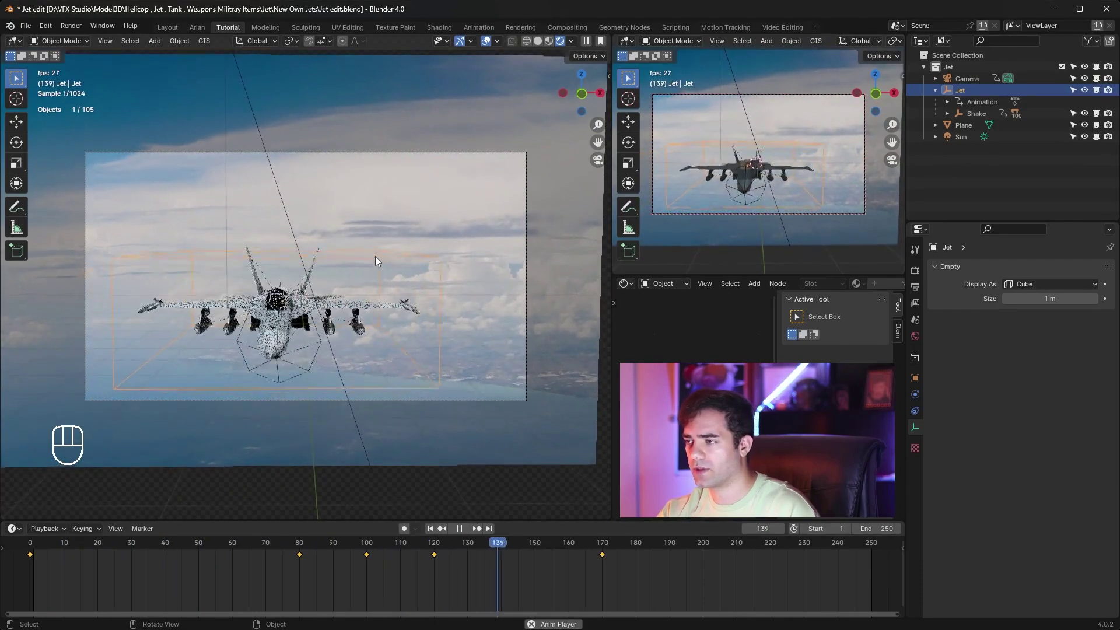
# Return to frame 0, then bank the jet into a roll and key its rotation at frame 67
pyautogui.press('space')
pyautogui.moveTo(639, 552); pyautogui.dragTo(40, 536)
pyautogui.press('ctrl+z')
pyautogui.click(501, 136)
pyautogui.press('i')
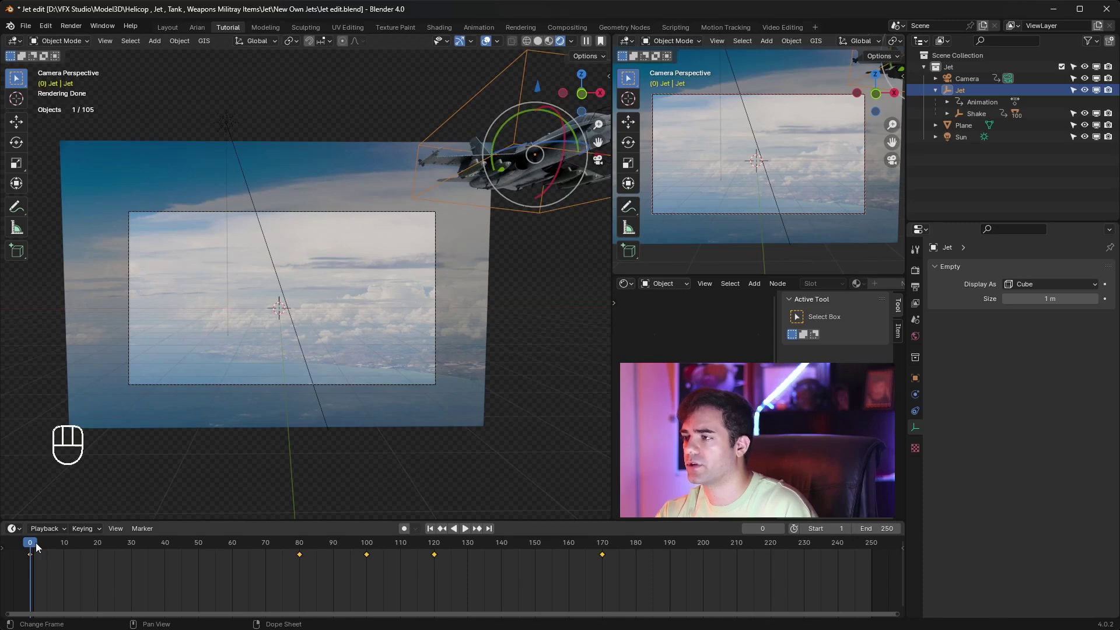
pyautogui.moveTo(41, 548); pyautogui.dragTo(257, 559)
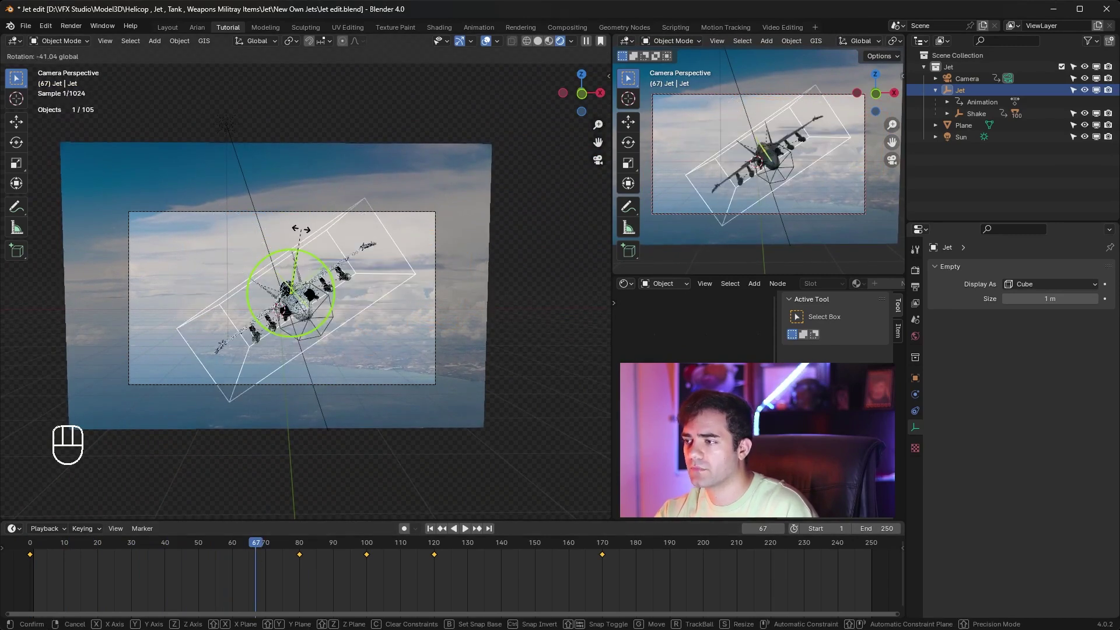
pyautogui.click(305, 271)
pyautogui.press('i')
# Check the bank in playback, then key a new roll rotation at frame 100
pyautogui.moveTo(266, 544); pyautogui.dragTo(115, 535)
pyautogui.press('space')
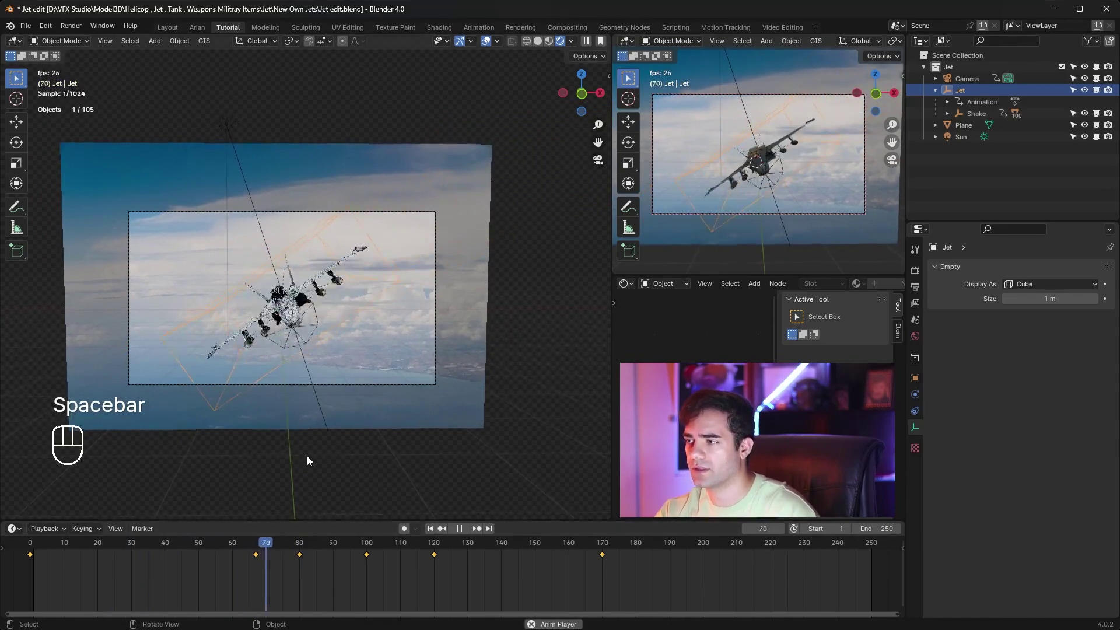
pyautogui.press('space')
pyautogui.click(371, 548)
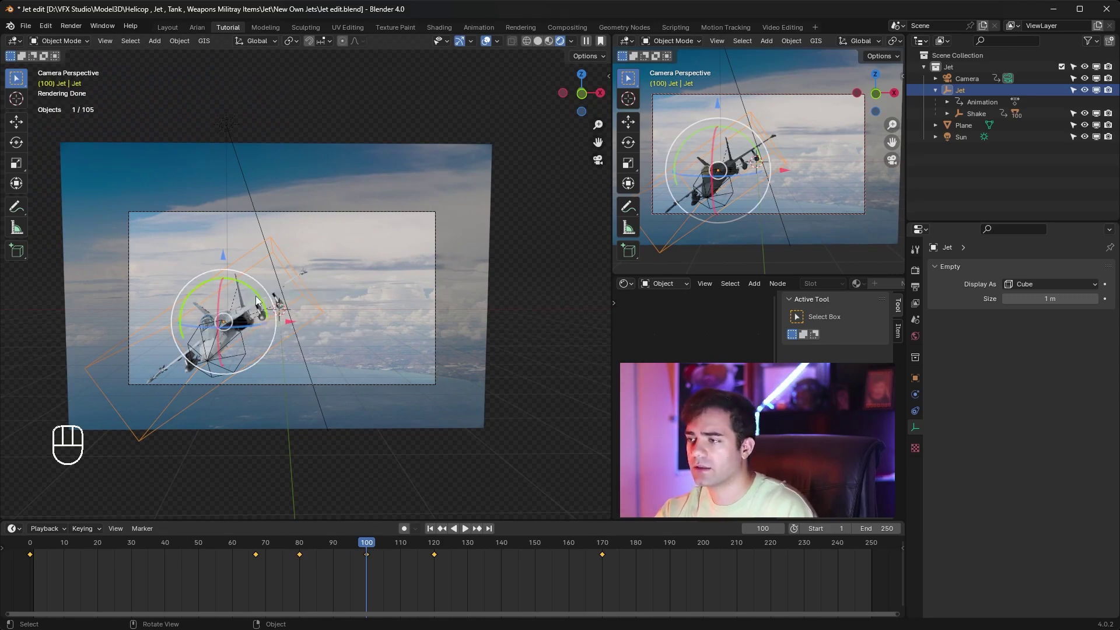
pyautogui.click(265, 300)
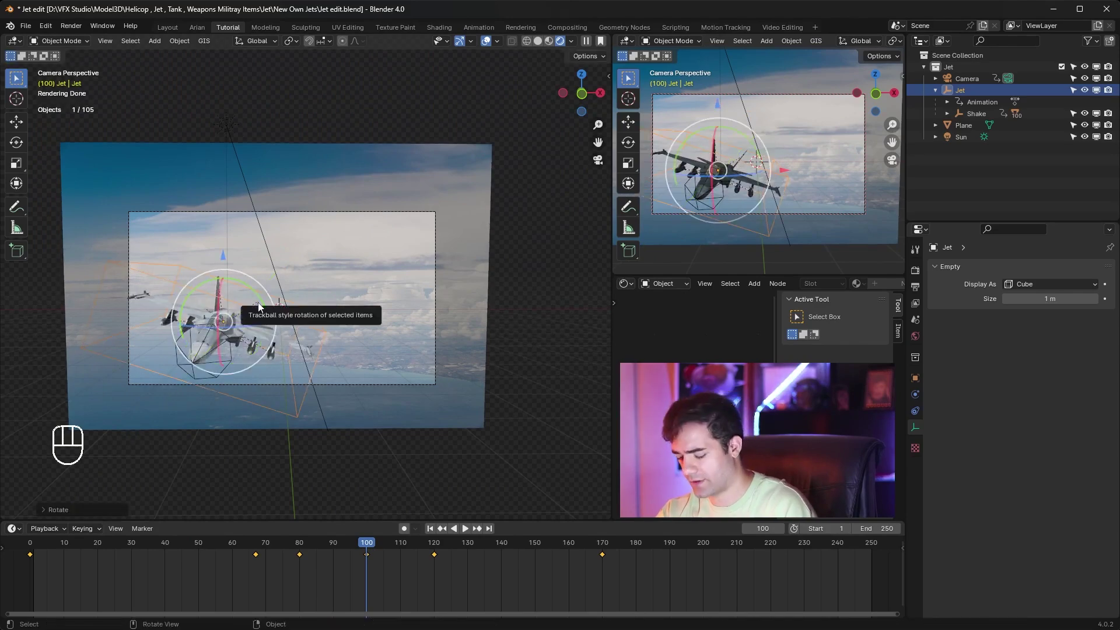
pyautogui.press('i')
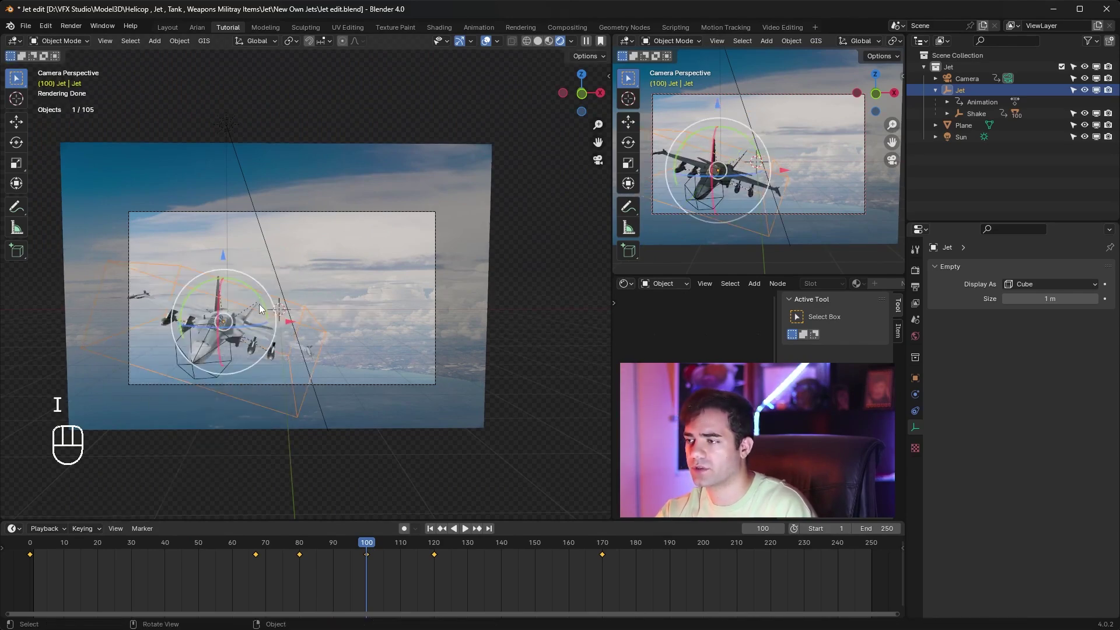
# Rotate the jet and key its banking at frames 120 and 142
pyautogui.moveTo(357, 548); pyautogui.dragTo(207, 539)
pyautogui.press('space')
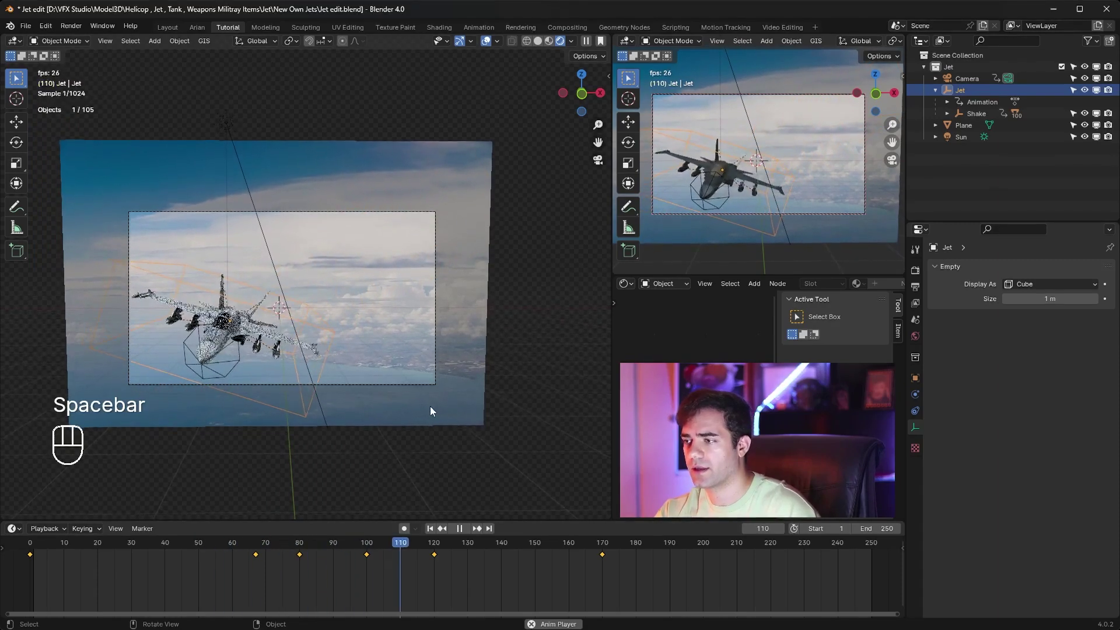
pyautogui.press('space')
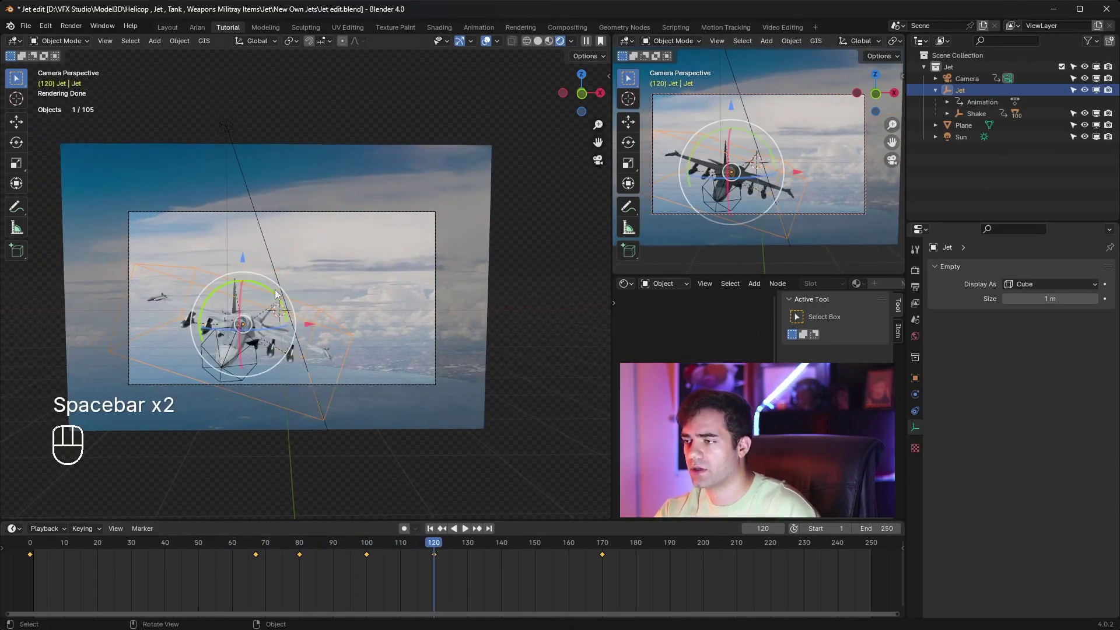
pyautogui.click(283, 303)
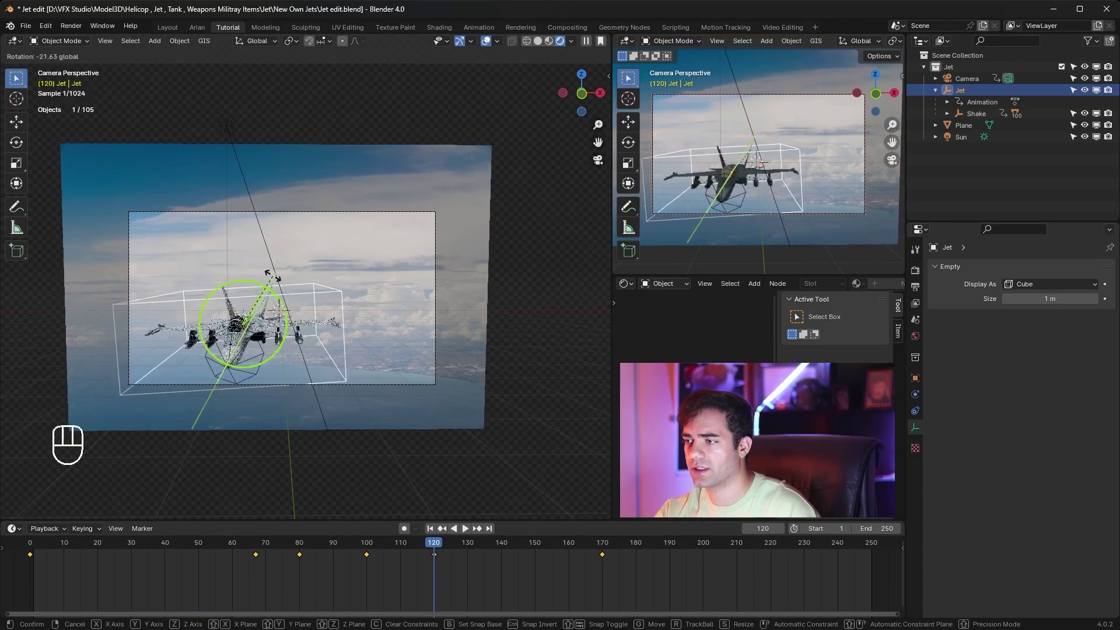
pyautogui.press('i')
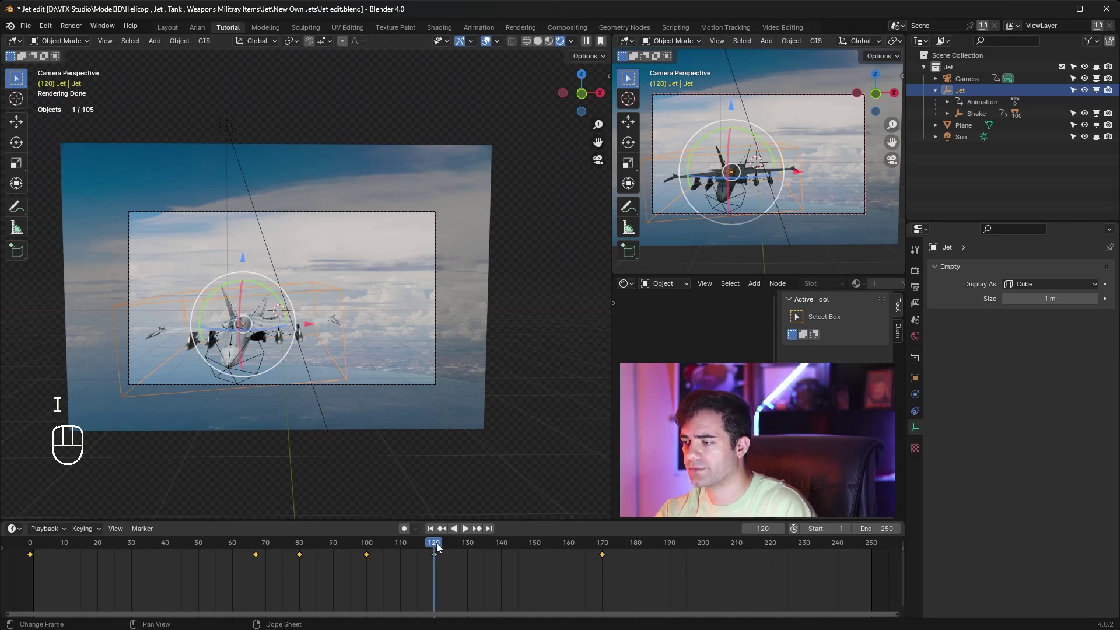
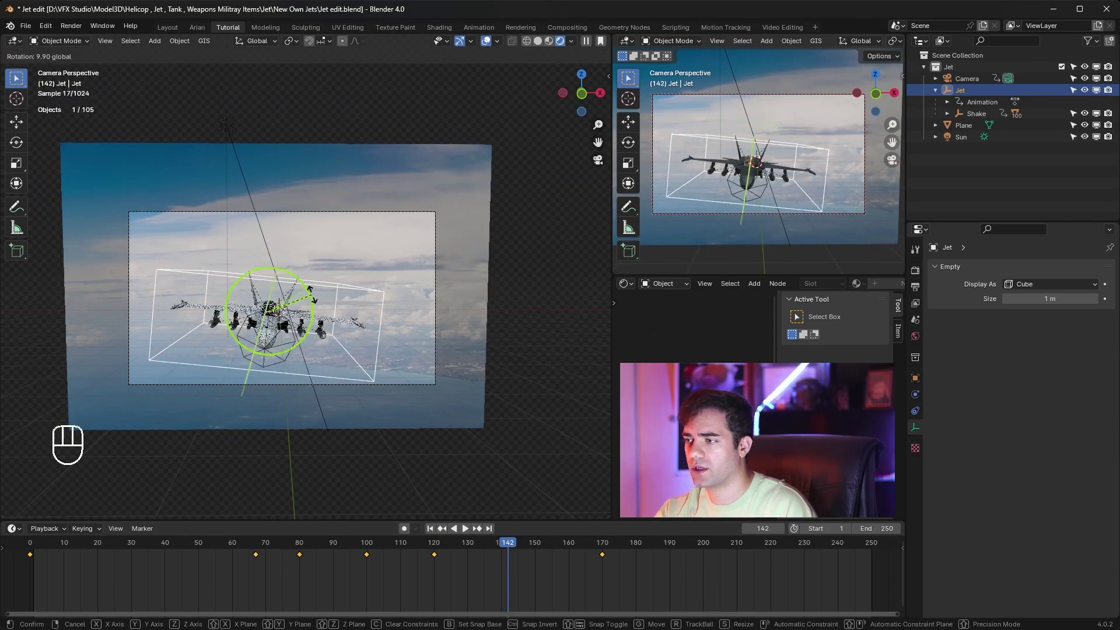
pyautogui.press('i')
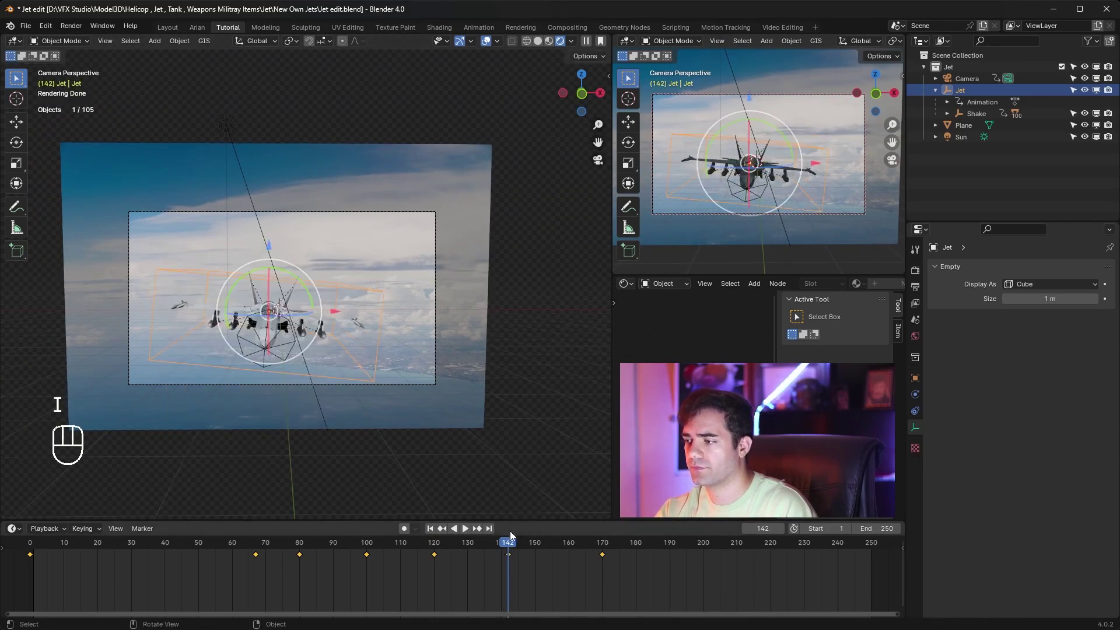
# Key the jet's rotation at frame 170, then move on through frames 200 and 250
pyautogui.moveTo(517, 546); pyautogui.dragTo(607, 555)
pyautogui.click(327, 274)
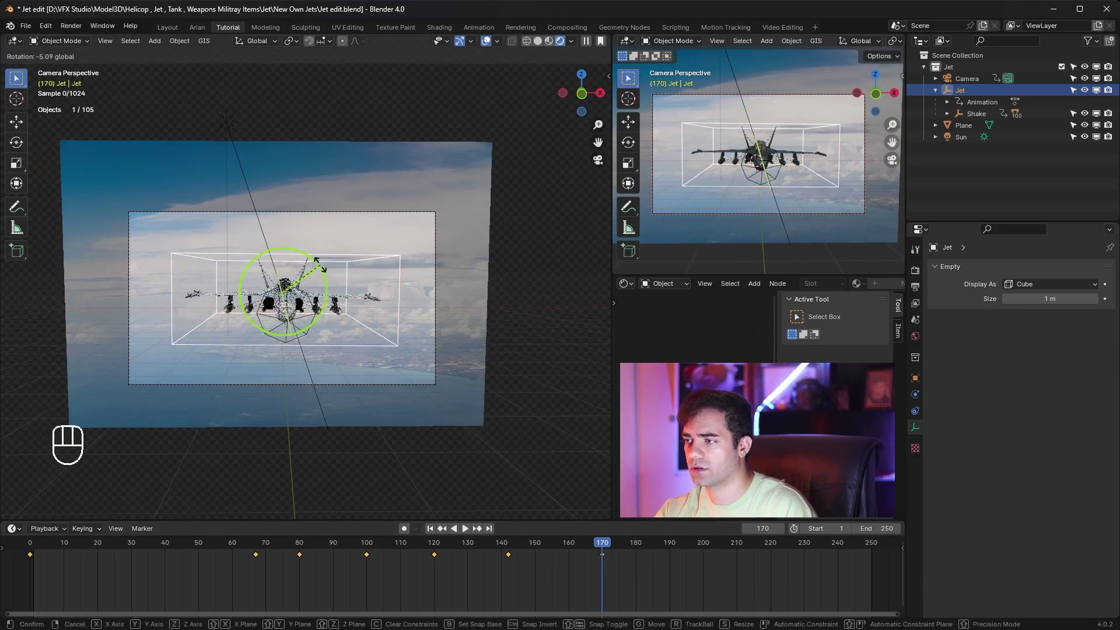
pyautogui.press('i')
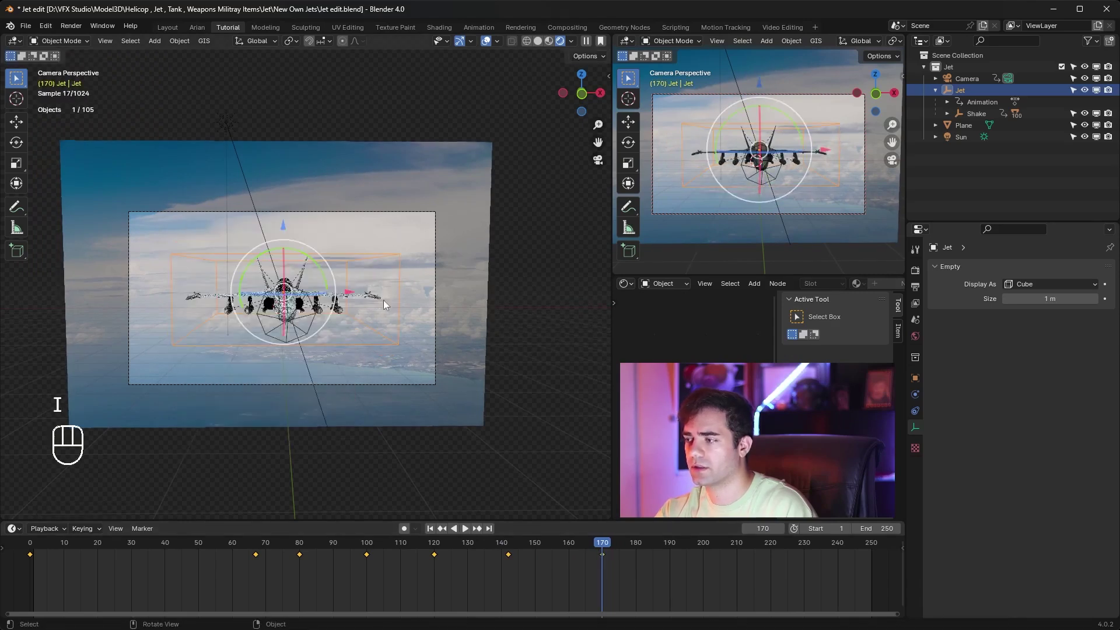
pyautogui.moveTo(616, 550); pyautogui.dragTo(708, 562)
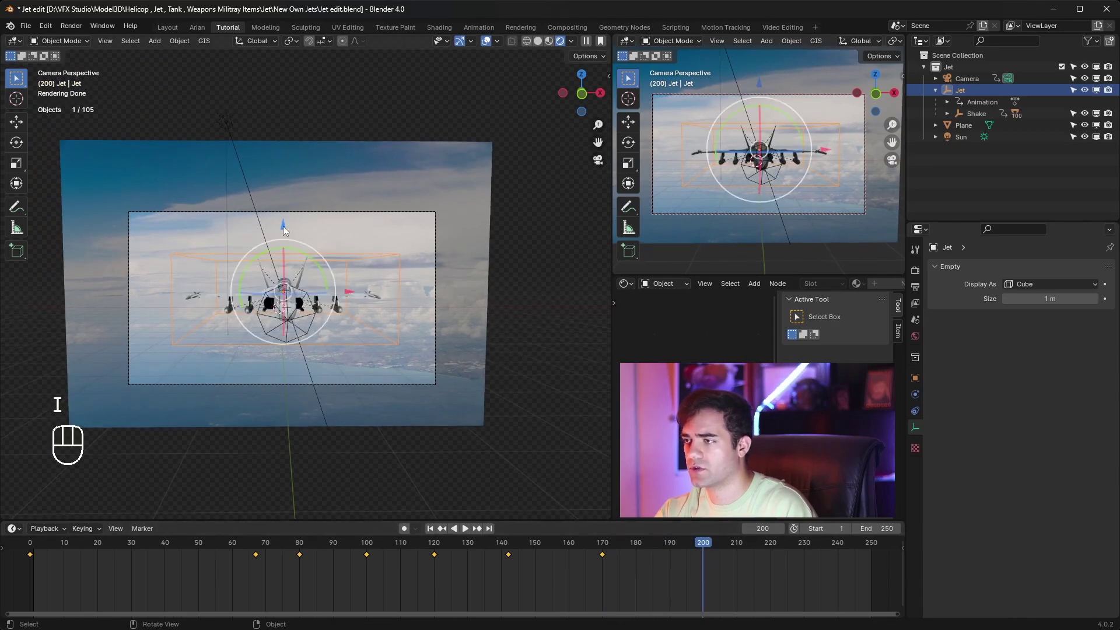
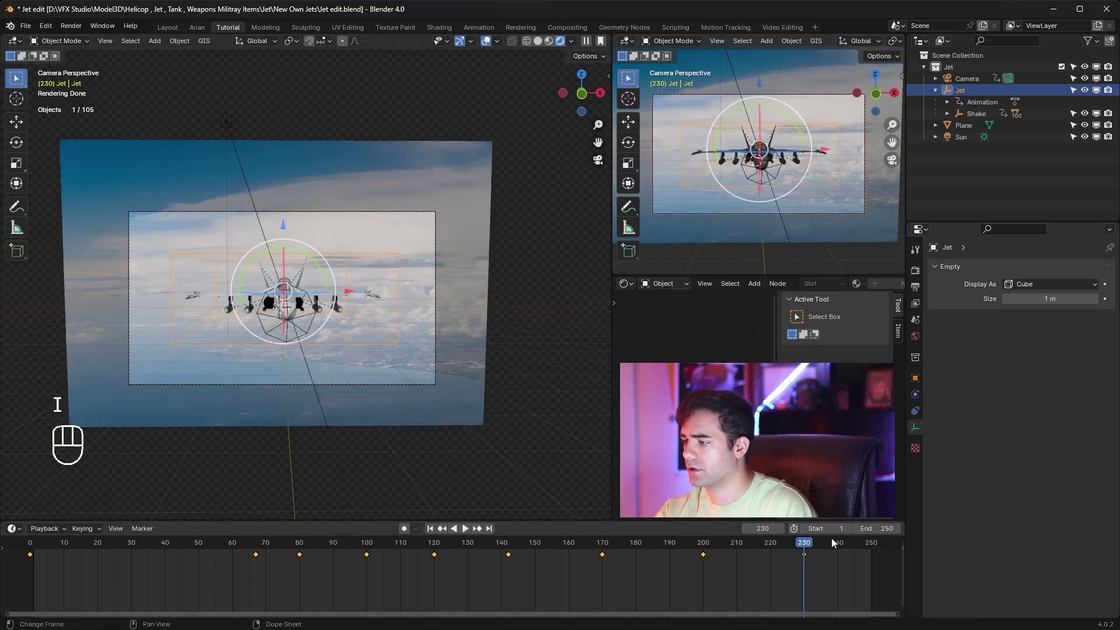
pyautogui.moveTo(812, 548); pyautogui.dragTo(861, 543)
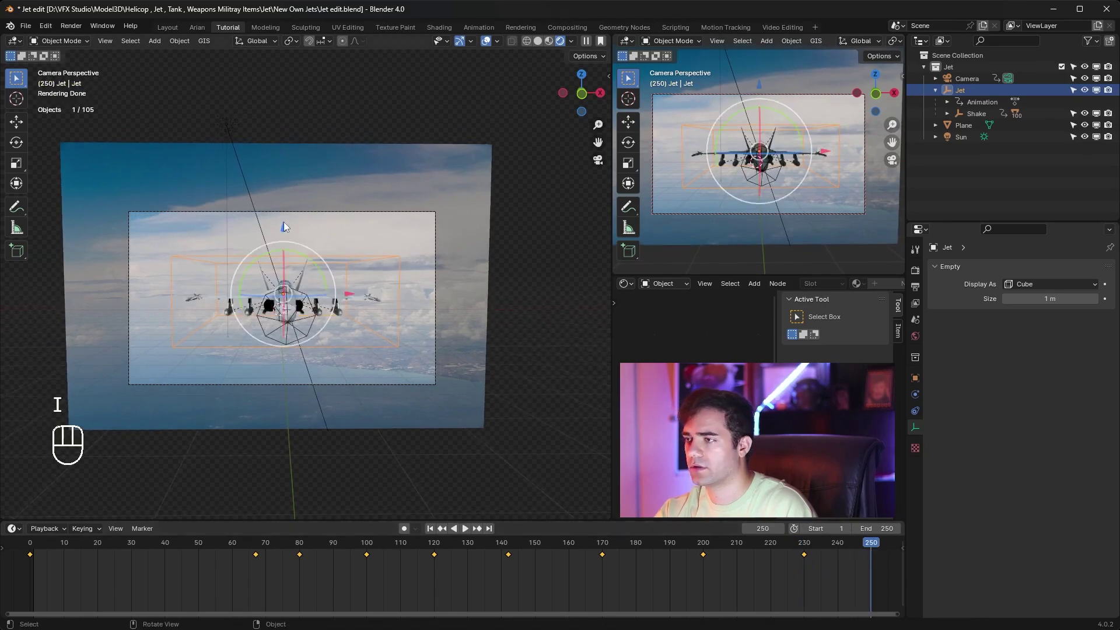
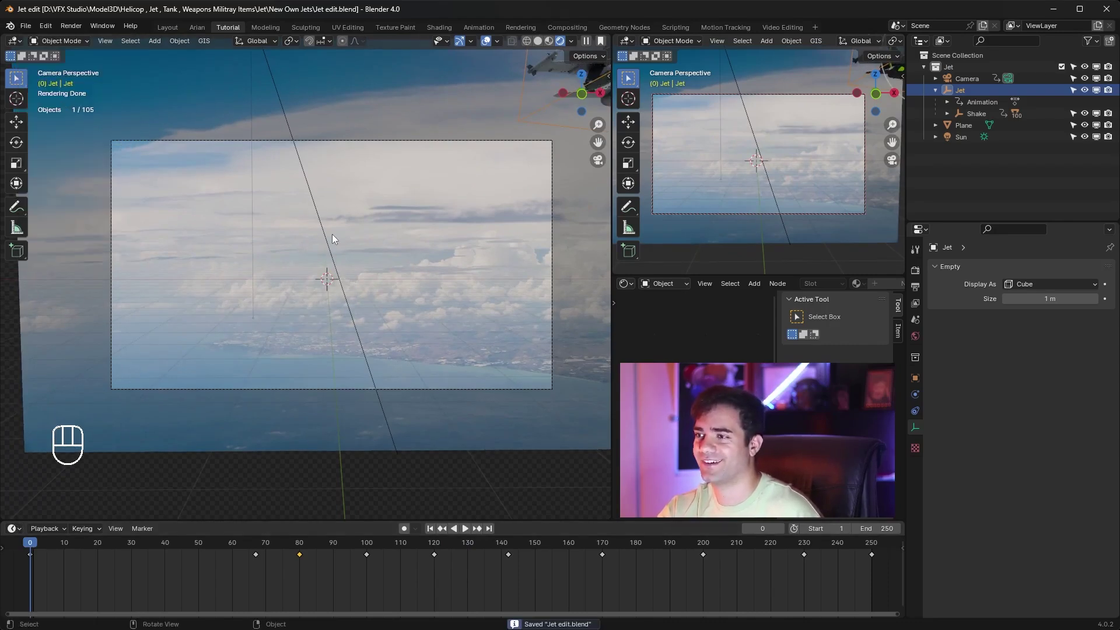
# Play the finished fly-by animation through in camera view
pyautogui.press('space')
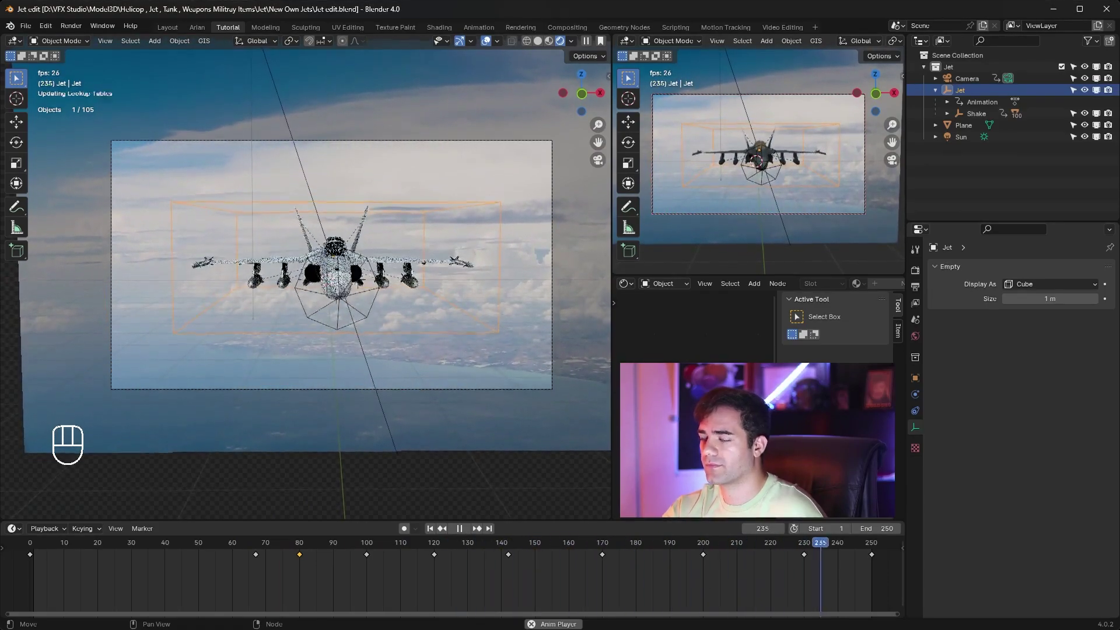
pyautogui.press('space')
pyautogui.press('space')
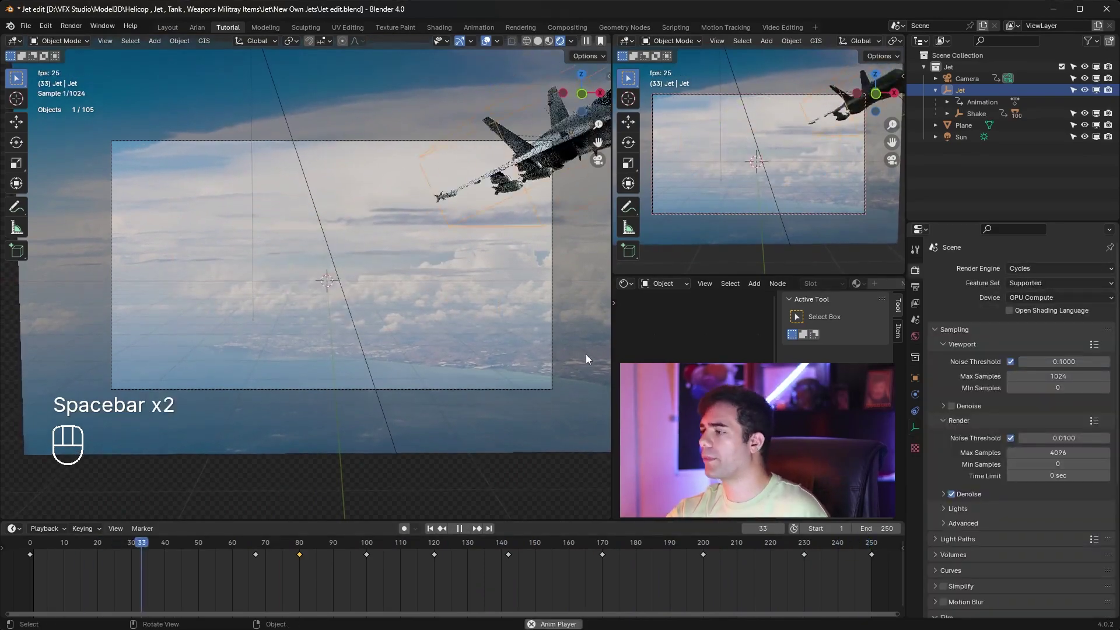
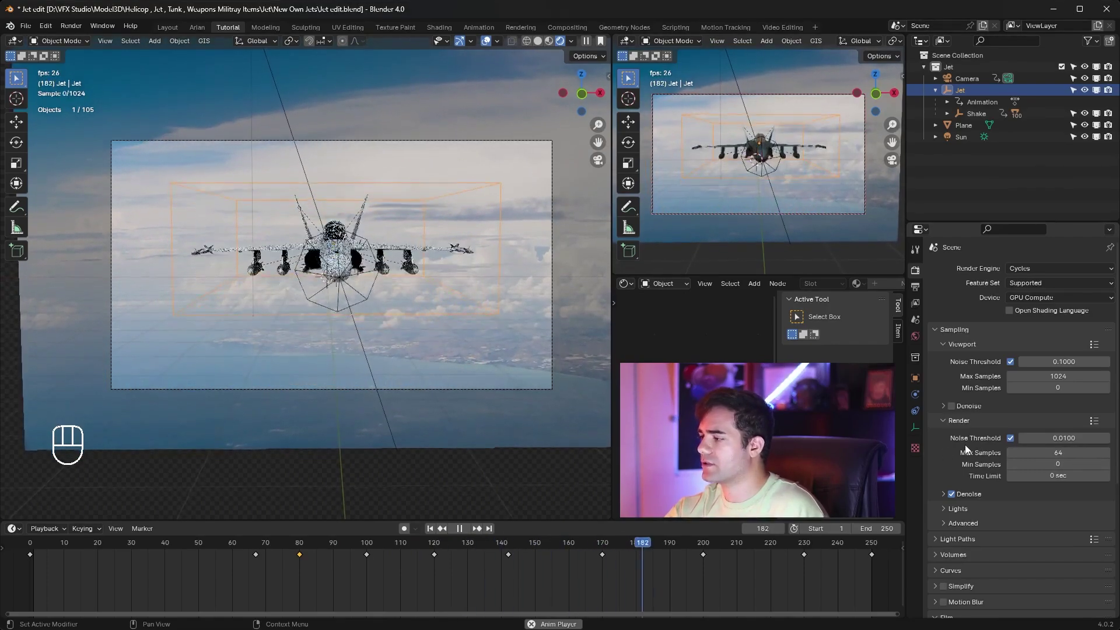
# Stop playback at frame 245 and orbit out of camera view toward the jet's side
pyautogui.click(965, 515)
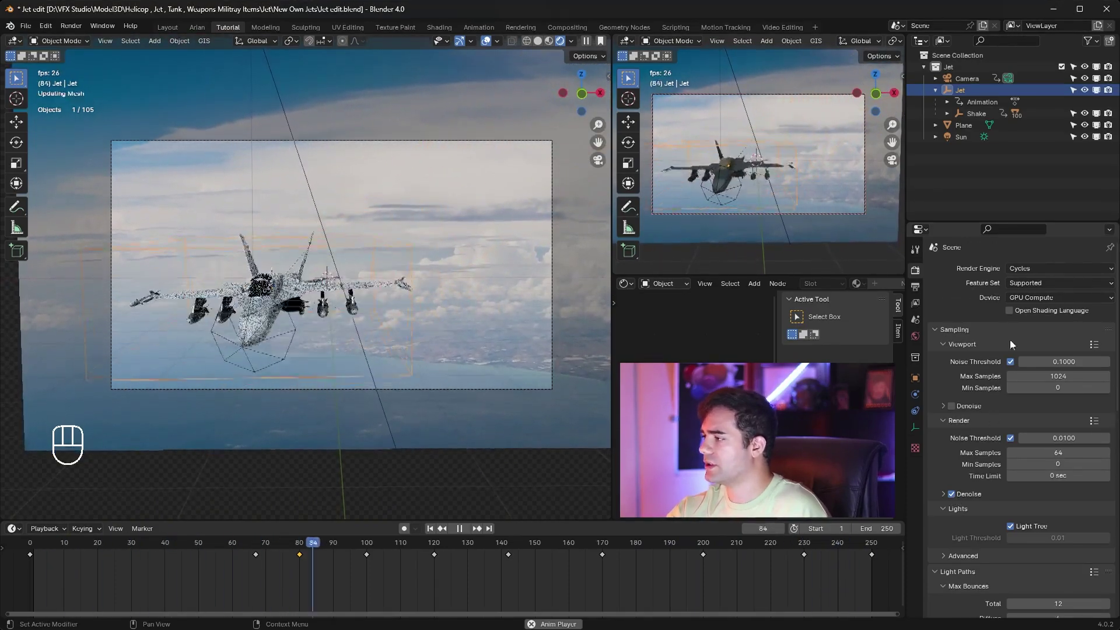
pyautogui.press('space')
pyautogui.moveTo(77, 33); pyautogui.dragTo(607, 247)
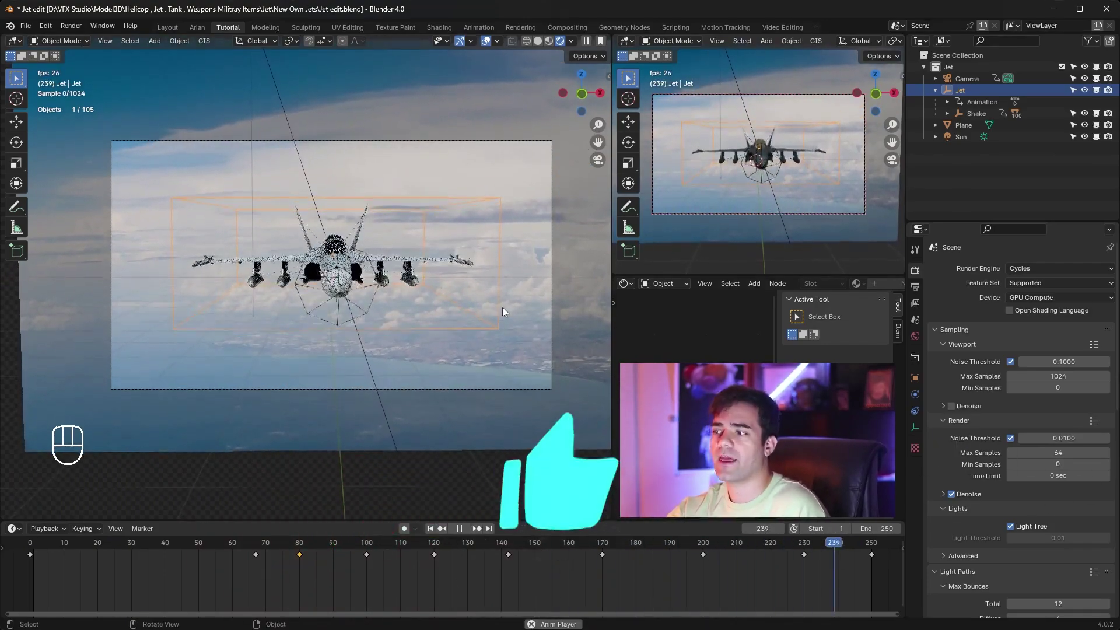
pyautogui.press('space')
pyautogui.middleClick(421, 278)
# Move bomb L_Bomb_01.001 down along the vertical axis away from the jet's wing
pyautogui.moveTo(431, 302); pyautogui.dragTo(398, 296)
pyautogui.click(390, 302)
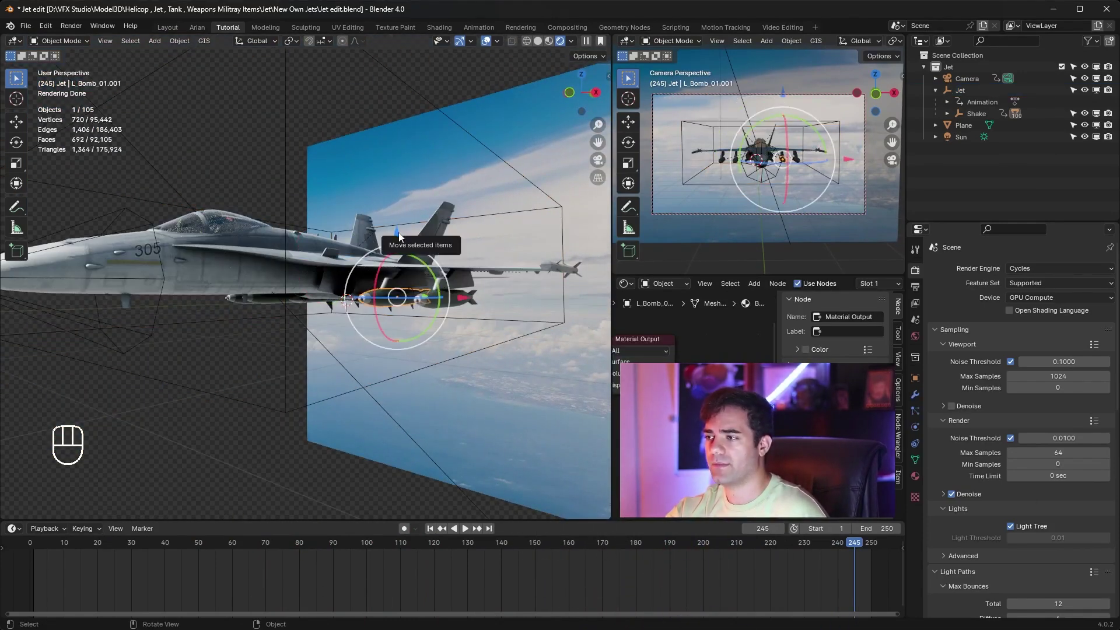
pyautogui.press('ctrl+z')
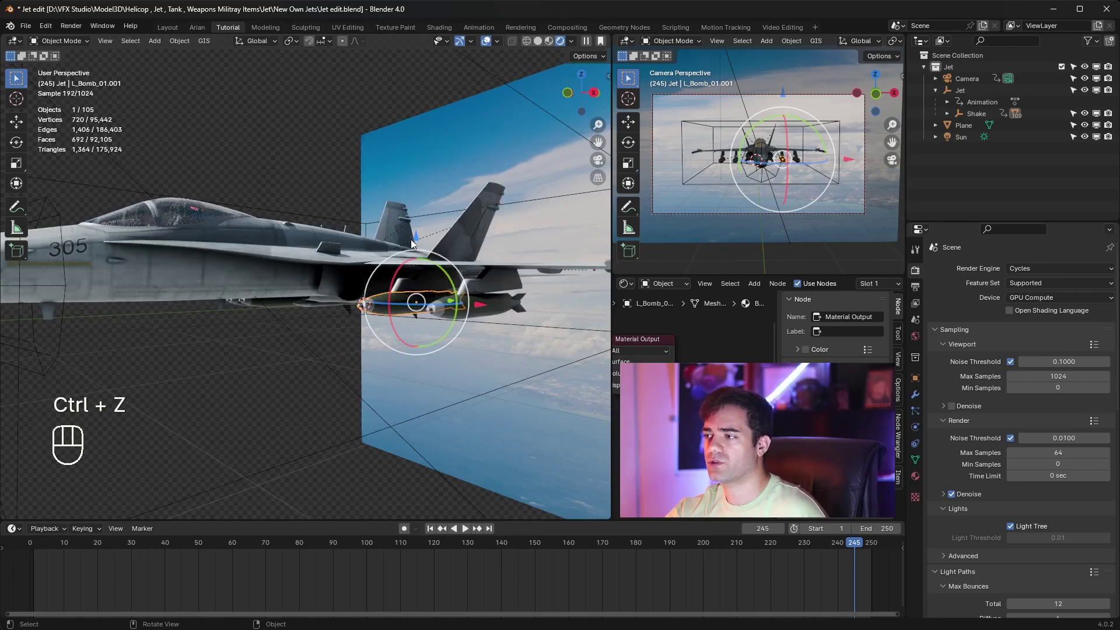
pyautogui.middleClick(523, 364)
pyautogui.press('ctrl+z')
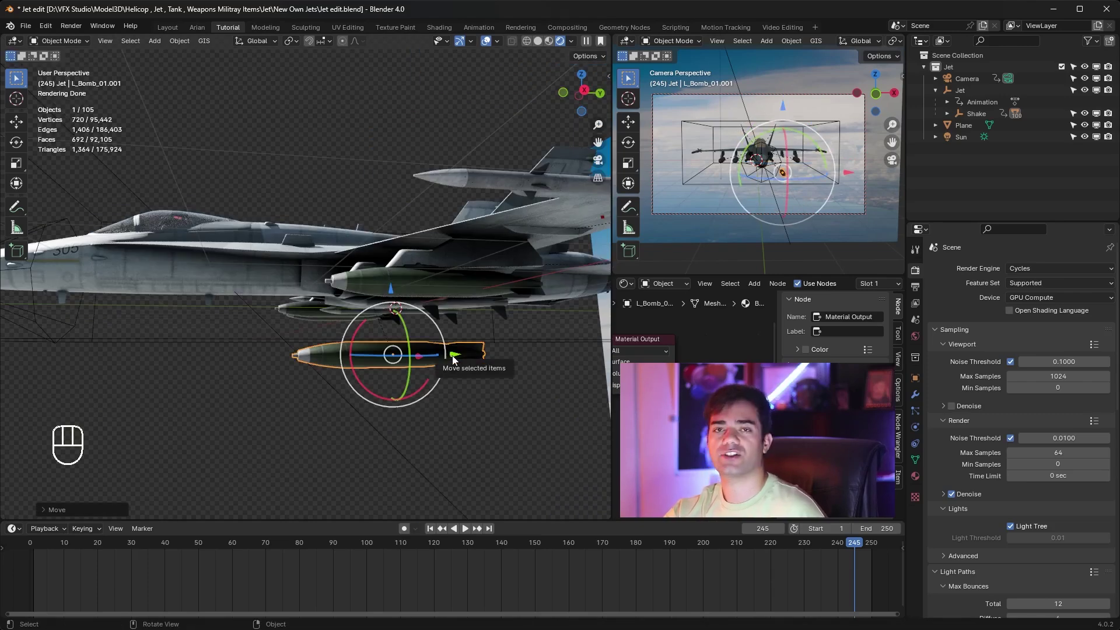
pyautogui.click(455, 359)
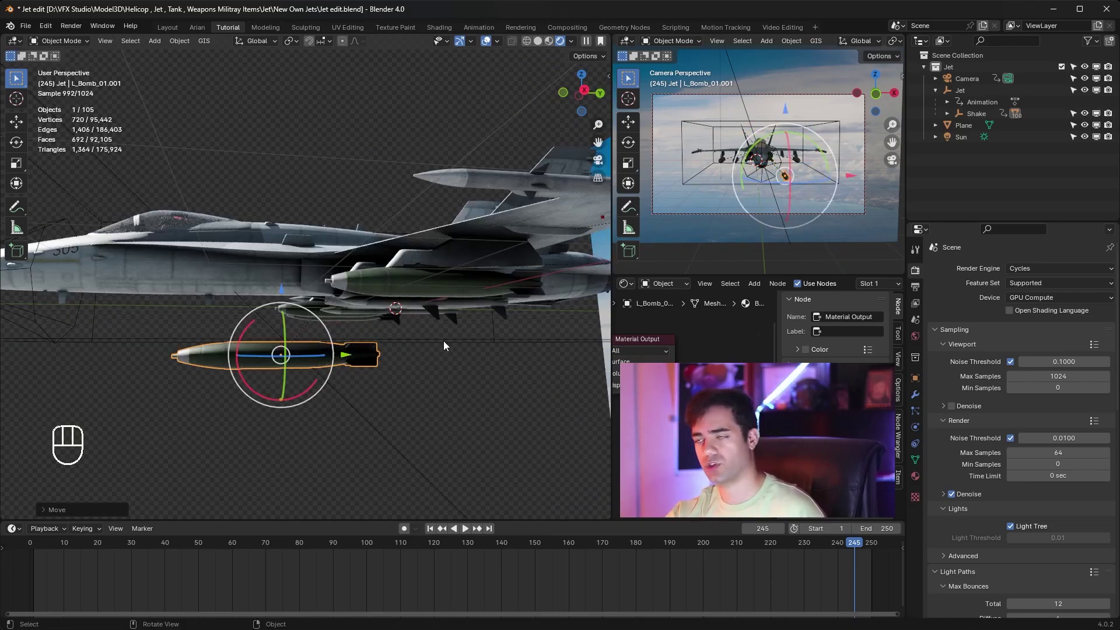